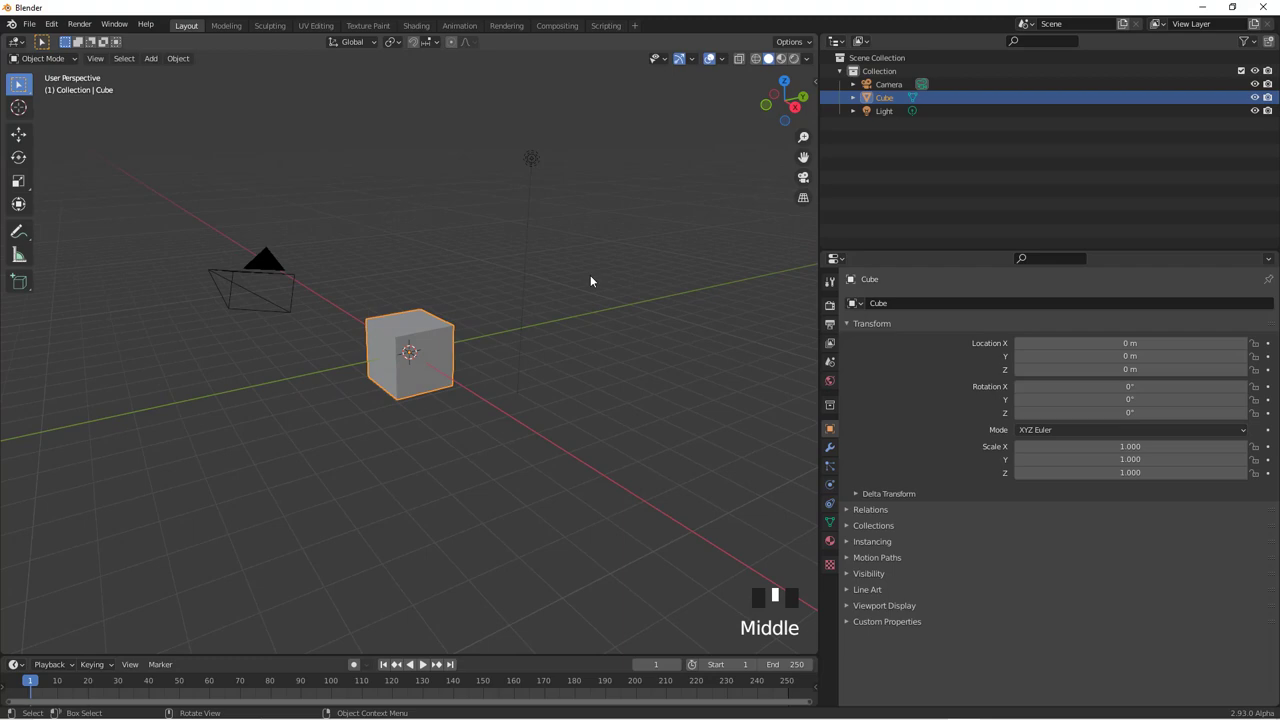
Browse the Modifier Properties list for the default cube without adding any modifier.
{"action": "scroll", "scroll_direction": "up", "scroll_amount": 3}
{"action": "scroll", "scroll_direction": "down", "scroll_amount": 3}
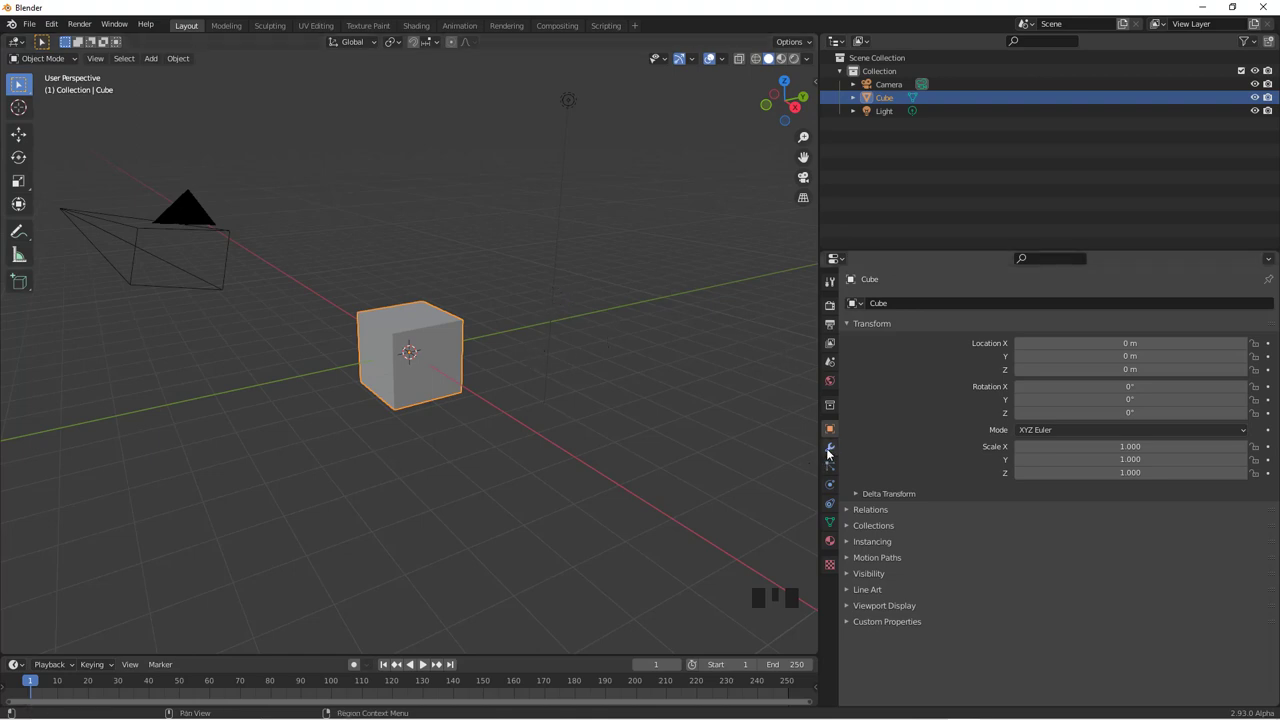
{"action": "left_click_drag", "start_coordinate": [829, 450], "coordinate": [1003, 391]}
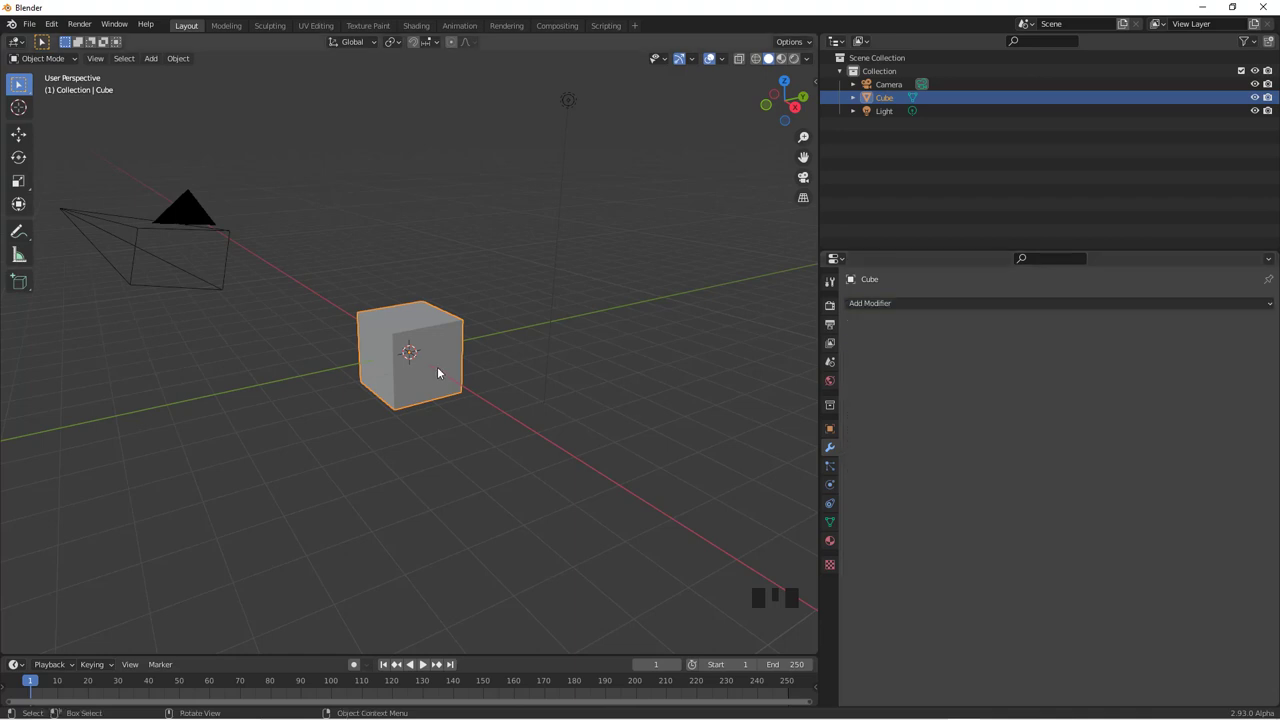
Add a Lattice by accident from the Add menu and remove it again.
{"action": "key", "text": "shift+a"}
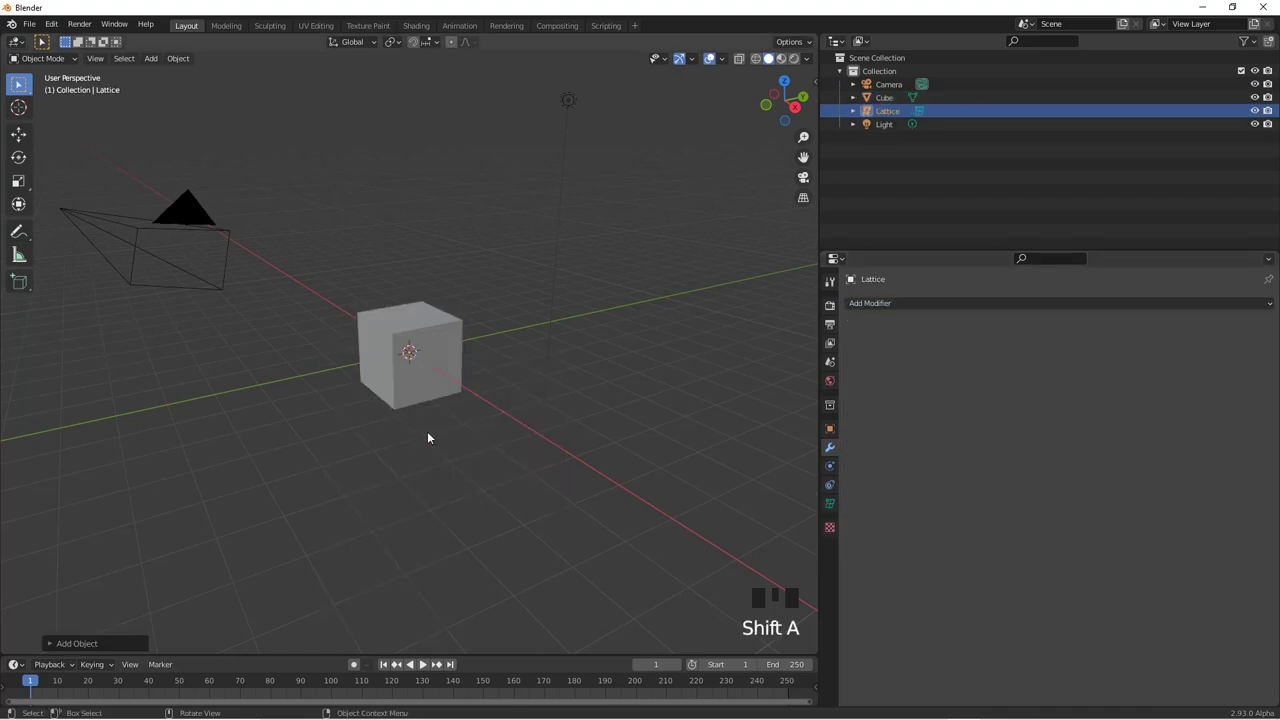
{"action": "left_click_drag", "start_coordinate": [464, 425], "coordinate": [428, 424]}
{"action": "key", "text": "s"}
{"action": "left_click_drag", "start_coordinate": [555, 449], "coordinate": [831, 507]}
{"action": "left_click_drag", "start_coordinate": [831, 507], "coordinate": [552, 392]}
{"action": "left_click_drag", "start_coordinate": [552, 392], "coordinate": [471, 386]}
Delete the default cube, leaving only camera and light, and switch to front view.
{"action": "key", "text": "x"}
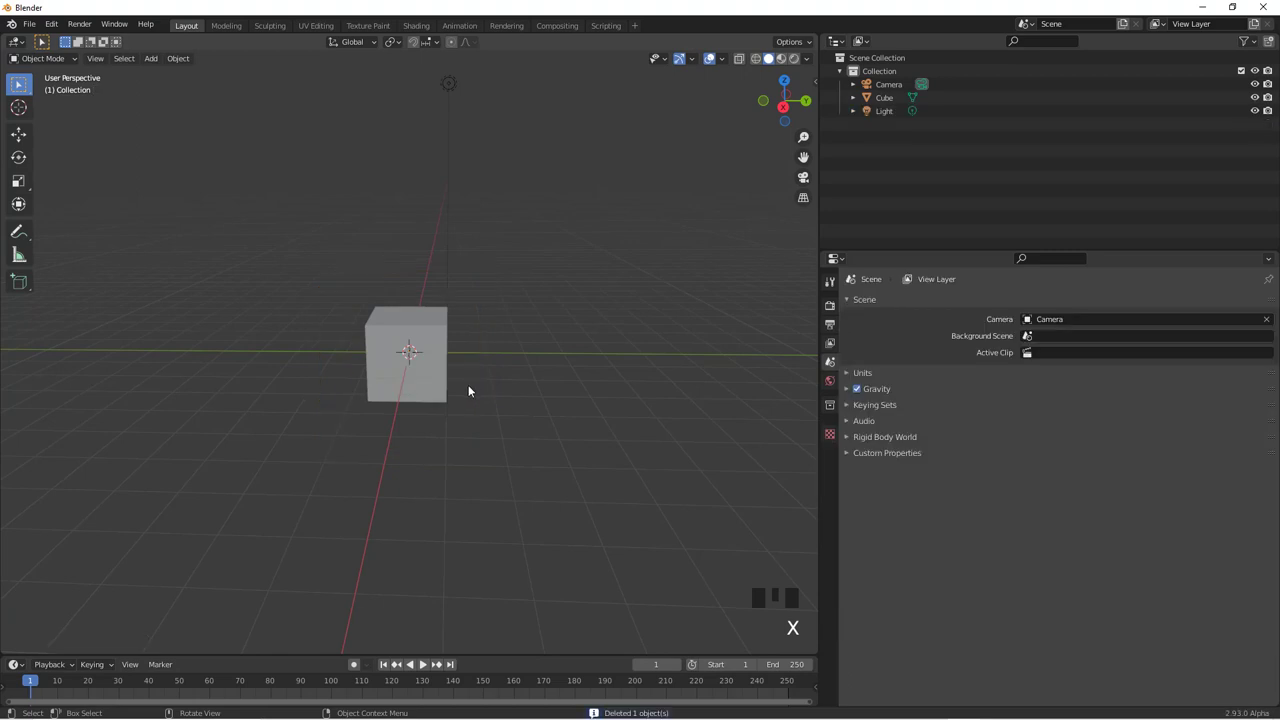
{"action": "left_click_drag", "start_coordinate": [433, 338], "coordinate": [436, 339]}
{"action": "key", "text": "Delete"}
{"action": "key", "text": "KP_1"}
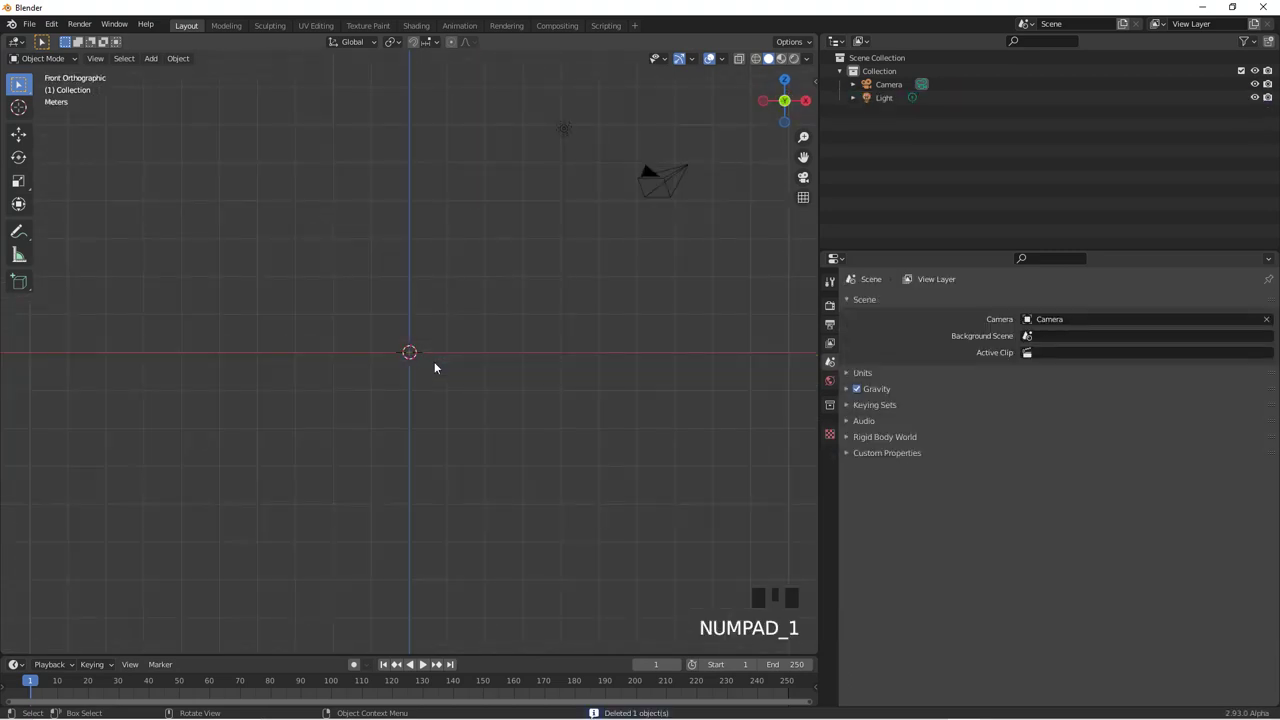
Add Vase_Fleur.jpg as a reference image, scale it up and start positioning it.
{"action": "key", "text": "shift+a"}
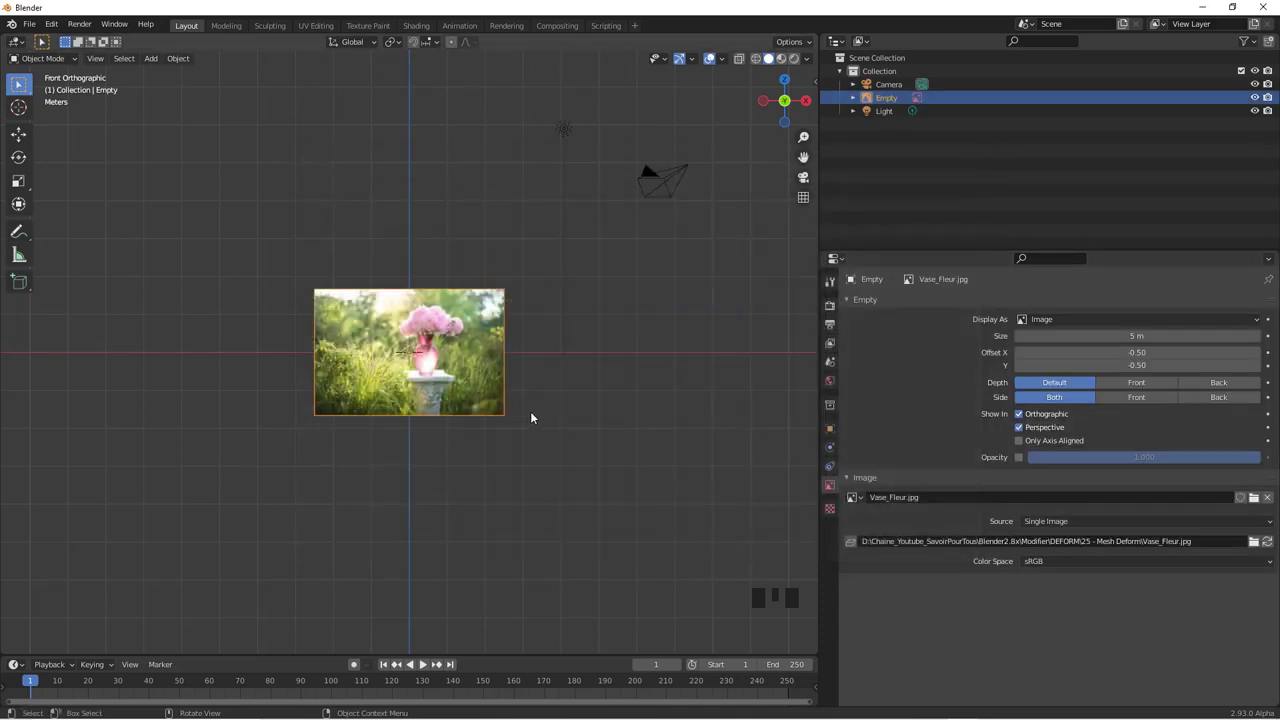
{"action": "key", "text": "s"}
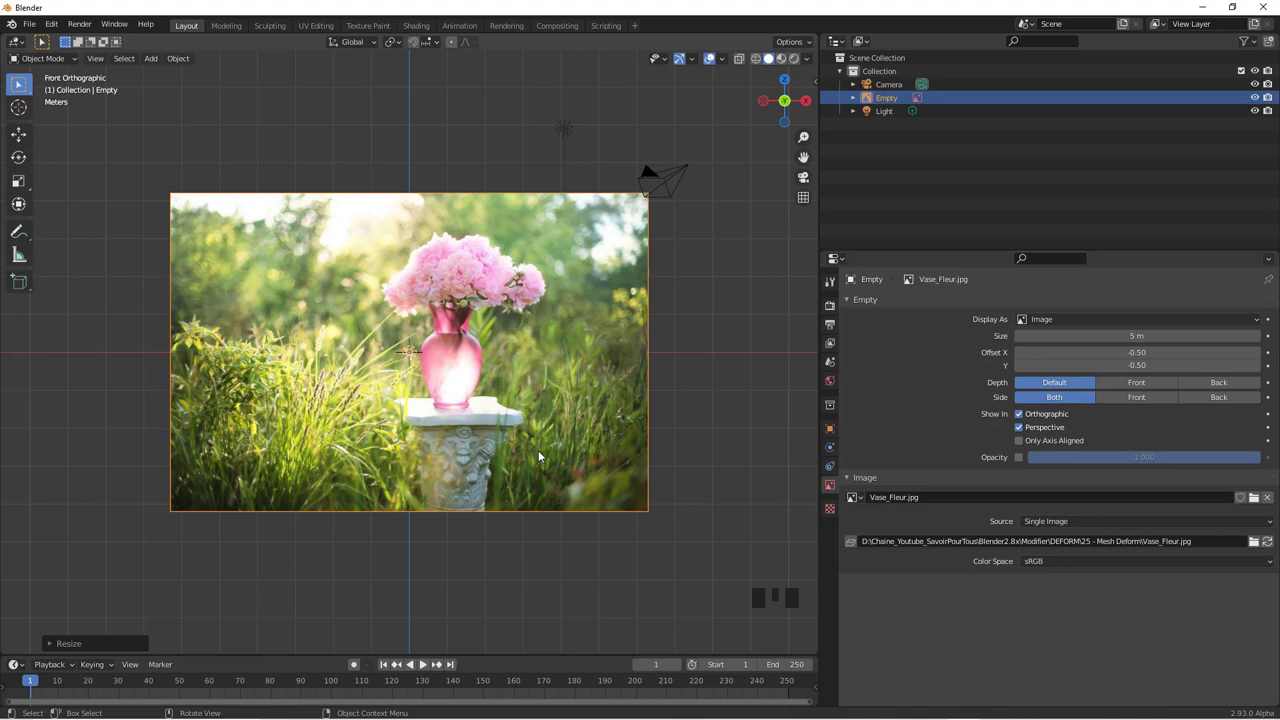
{"action": "key", "text": "g"}
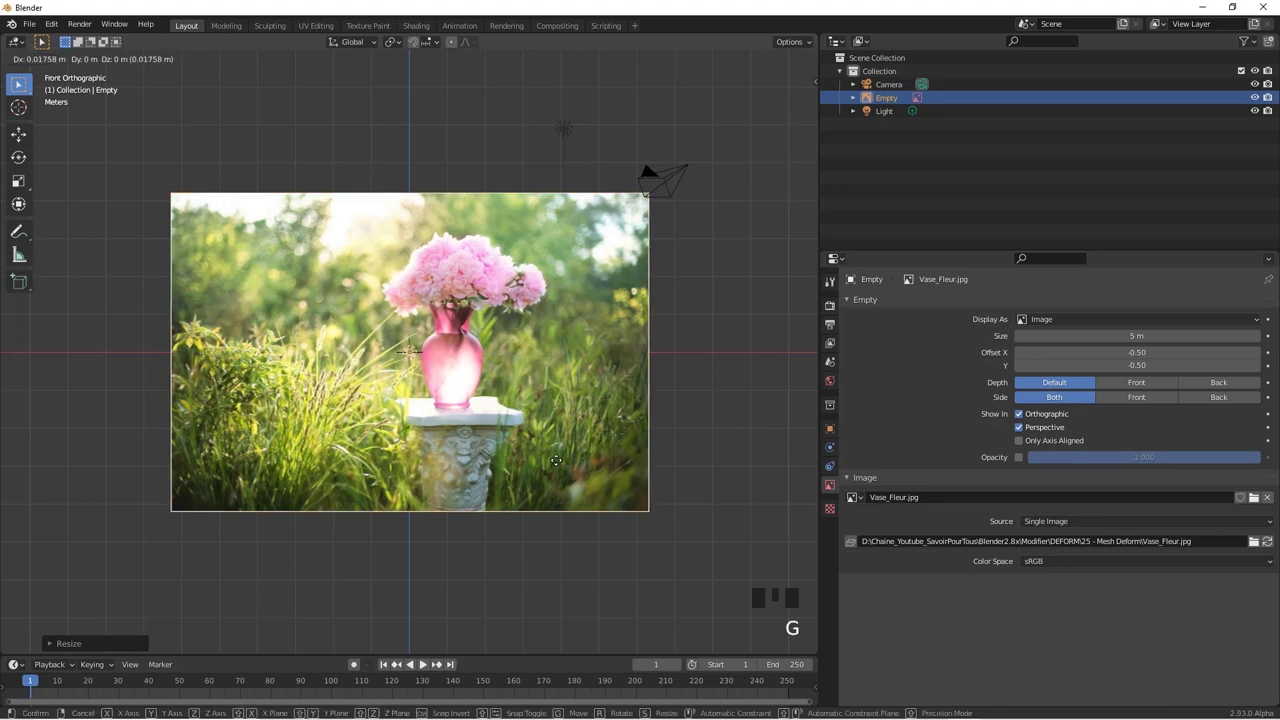
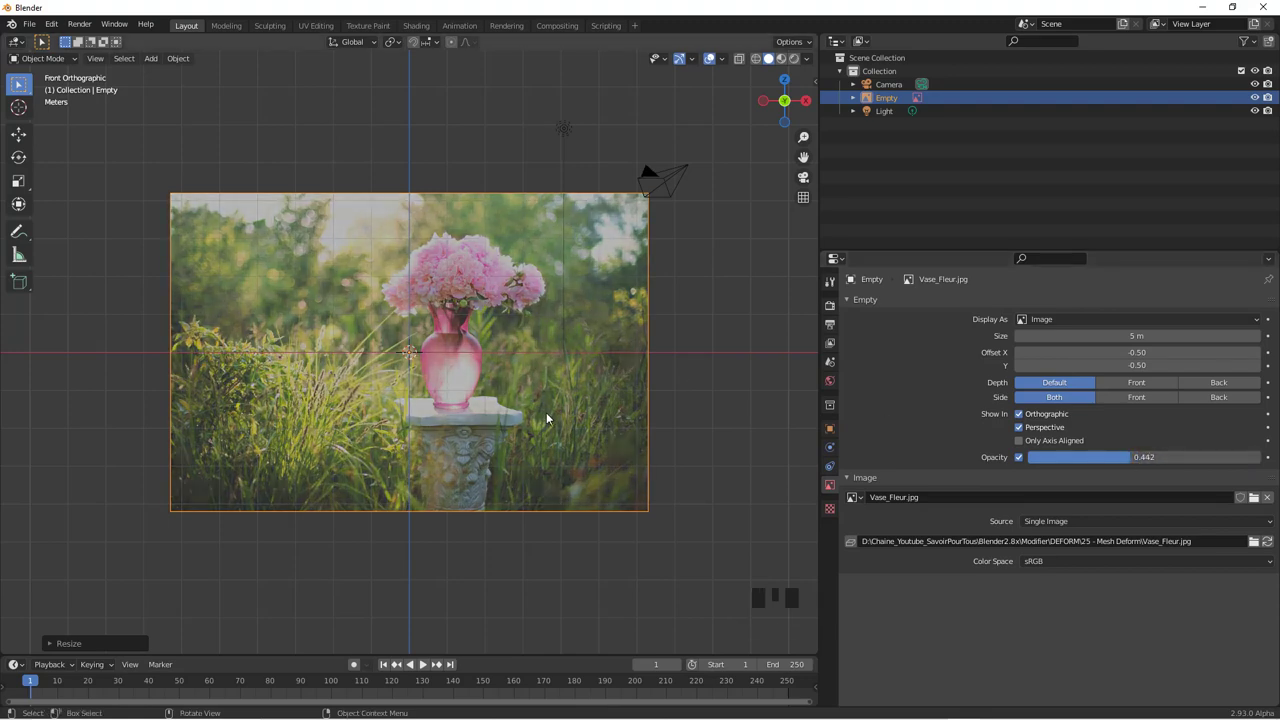
Set the photo's opacity to 0.442, slide the vase base onto the origin and rename it Reference.
{"action": "scroll", "scroll_direction": "up", "scroll_amount": 3}
{"action": "key", "text": "g"}
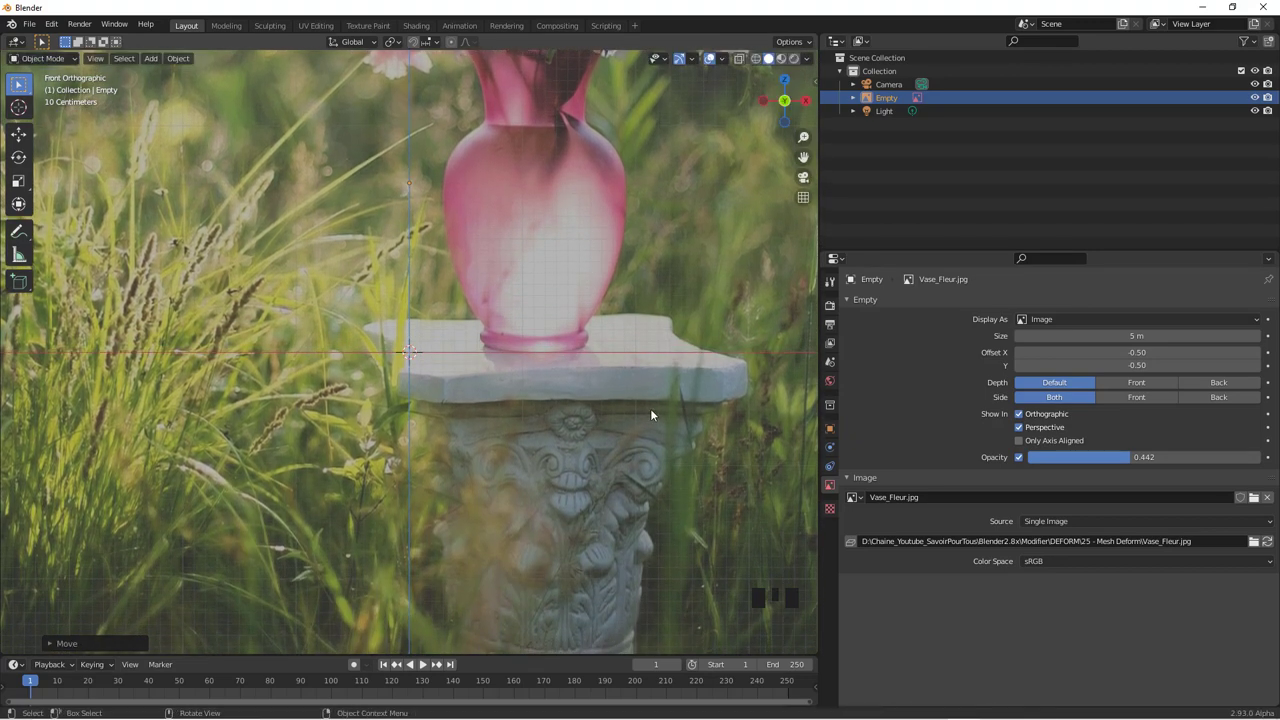
{"action": "key", "text": "g"}
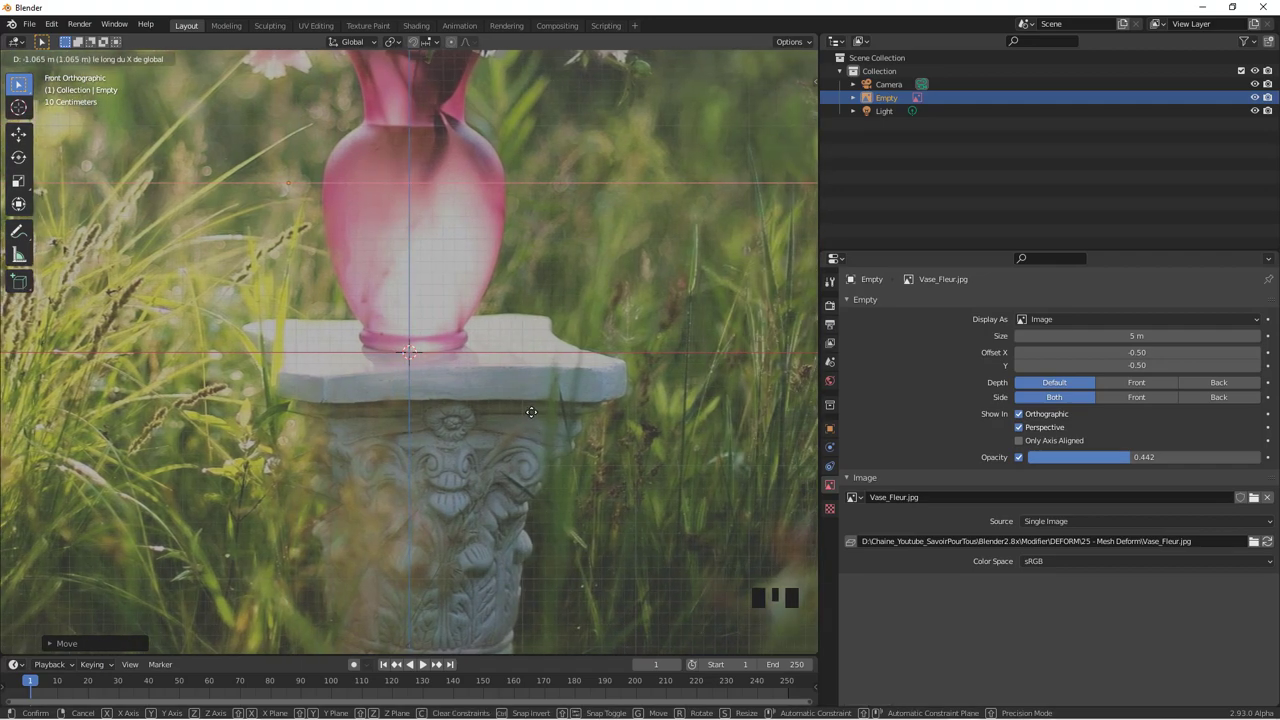
{"action": "scroll", "scroll_direction": "down", "scroll_amount": 3}
{"action": "scroll", "scroll_direction": "down", "scroll_amount": 3}
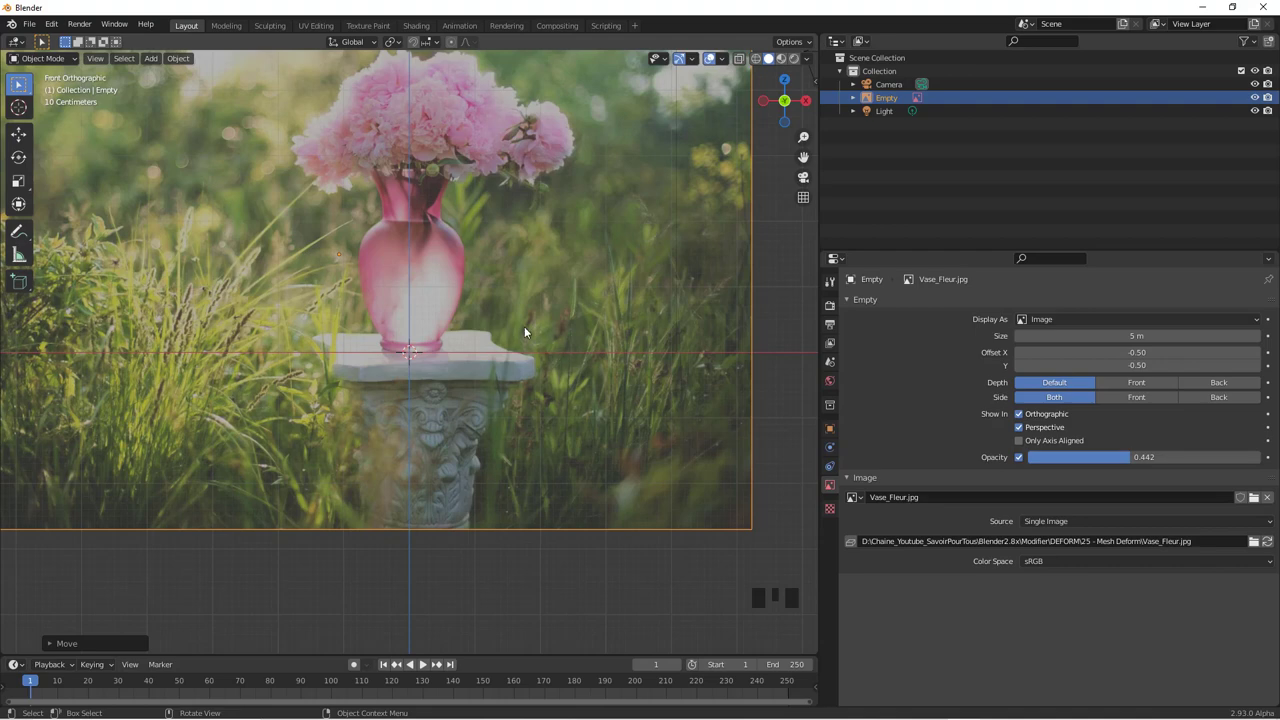
{"action": "left_click_drag", "start_coordinate": [885, 98], "coordinate": [485, 349]}
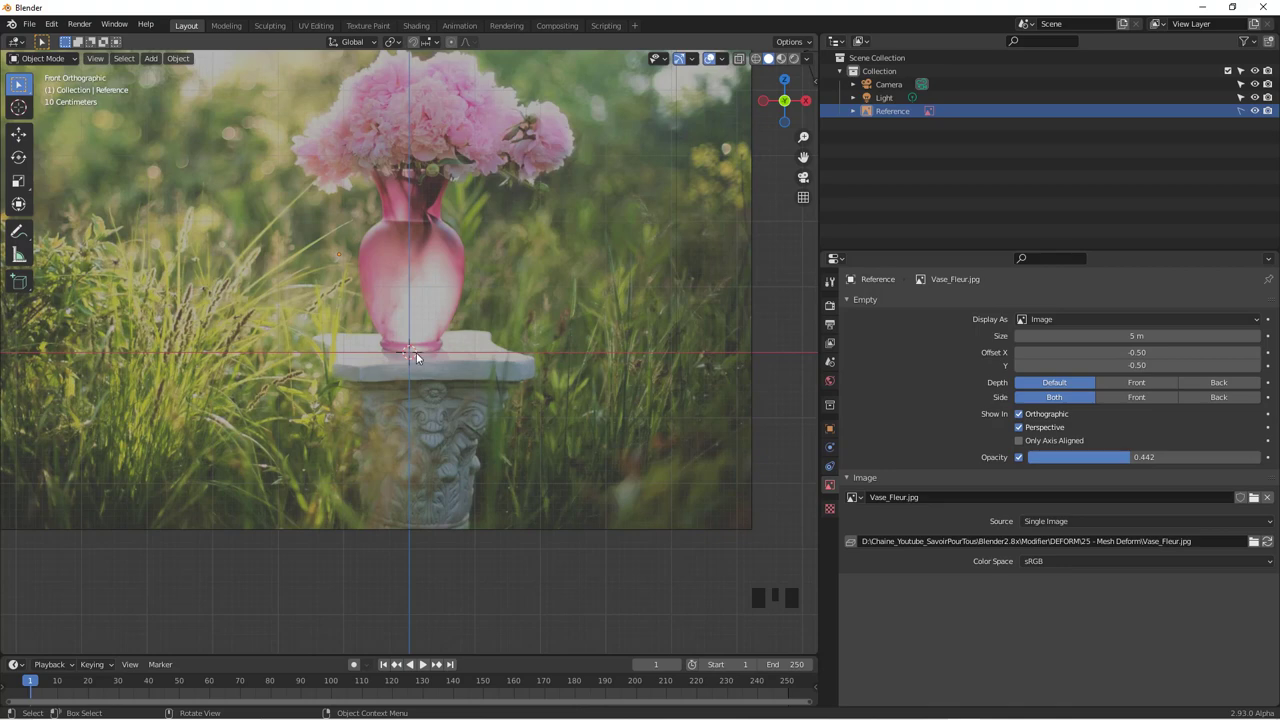
Add a cylinder in wireframe, scale it to the vase's width and height, seated on the pedestal.
{"action": "key", "text": "shift+a"}
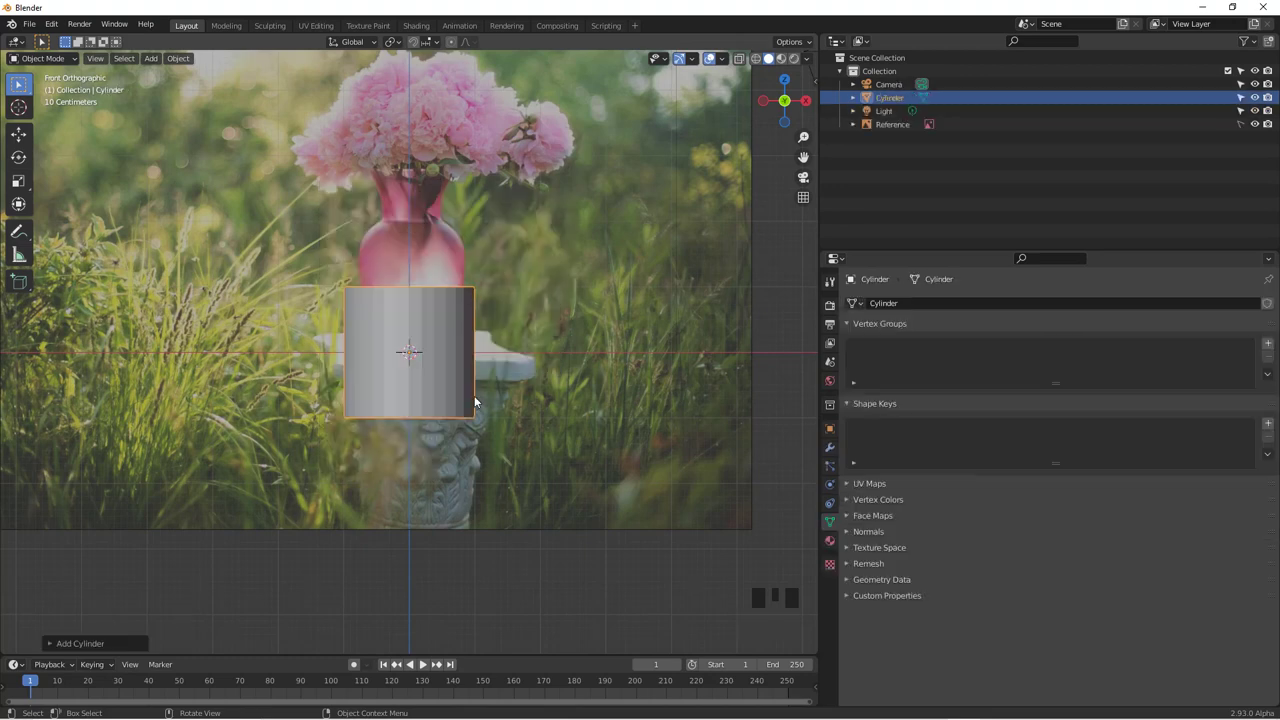
{"action": "key", "text": "z"}
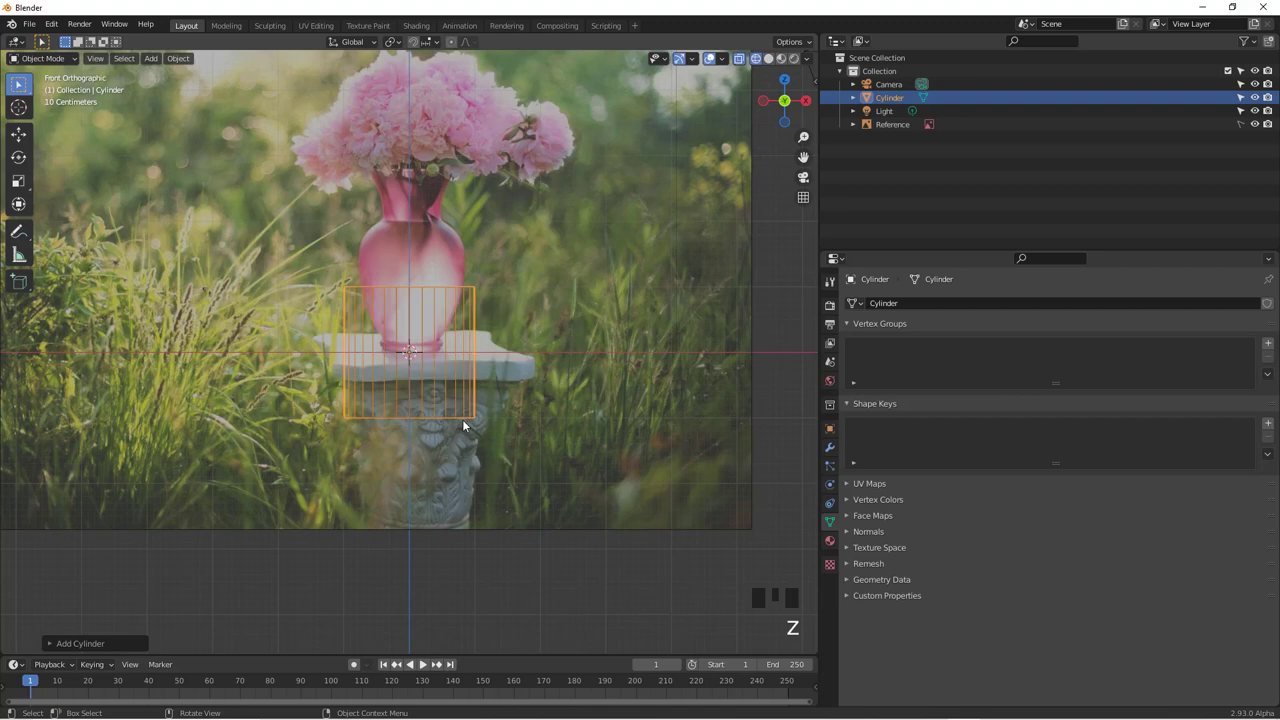
{"action": "key", "text": "g"}
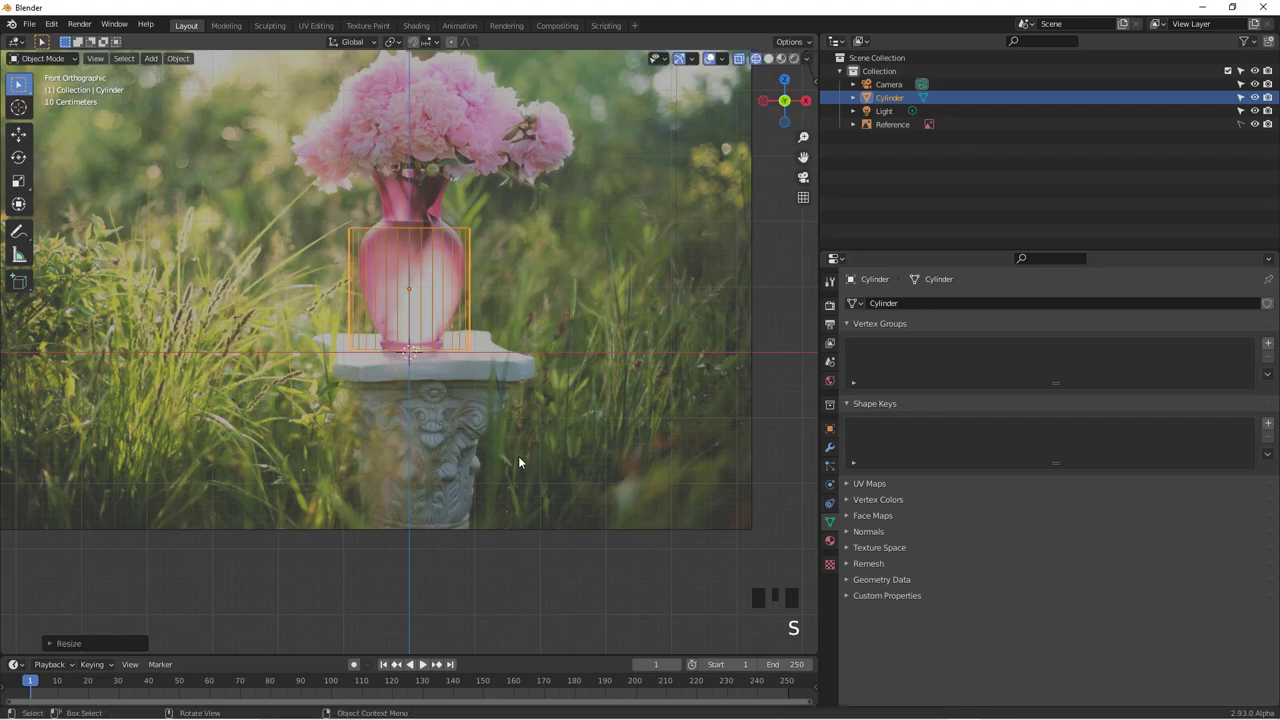
{"action": "scroll", "scroll_direction": "up", "scroll_amount": 3}
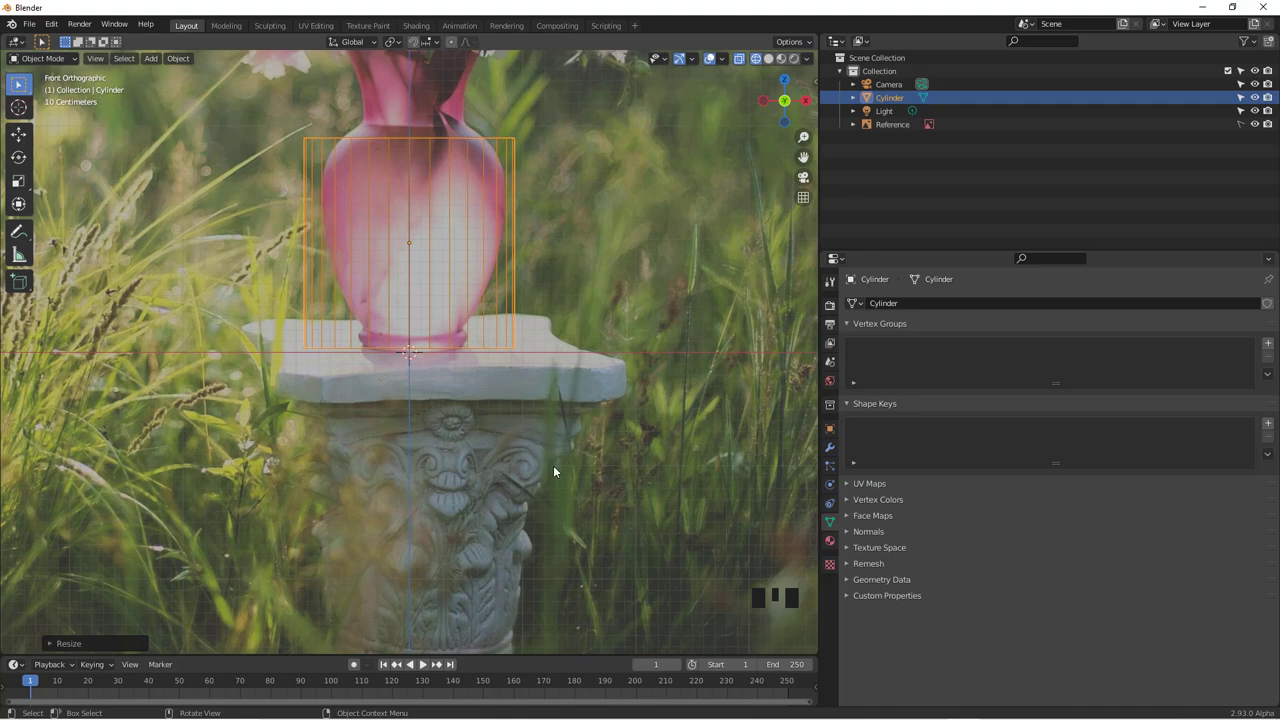
{"action": "key", "text": "s"}
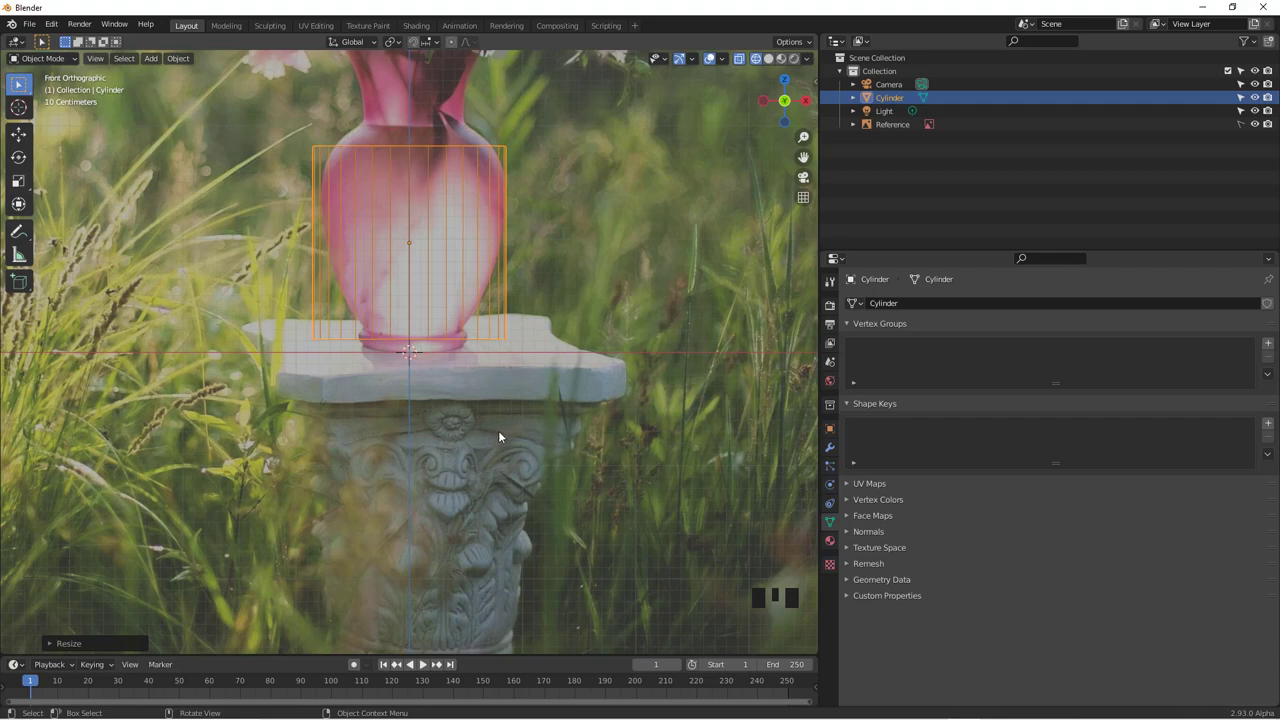
{"action": "key", "text": "g"}
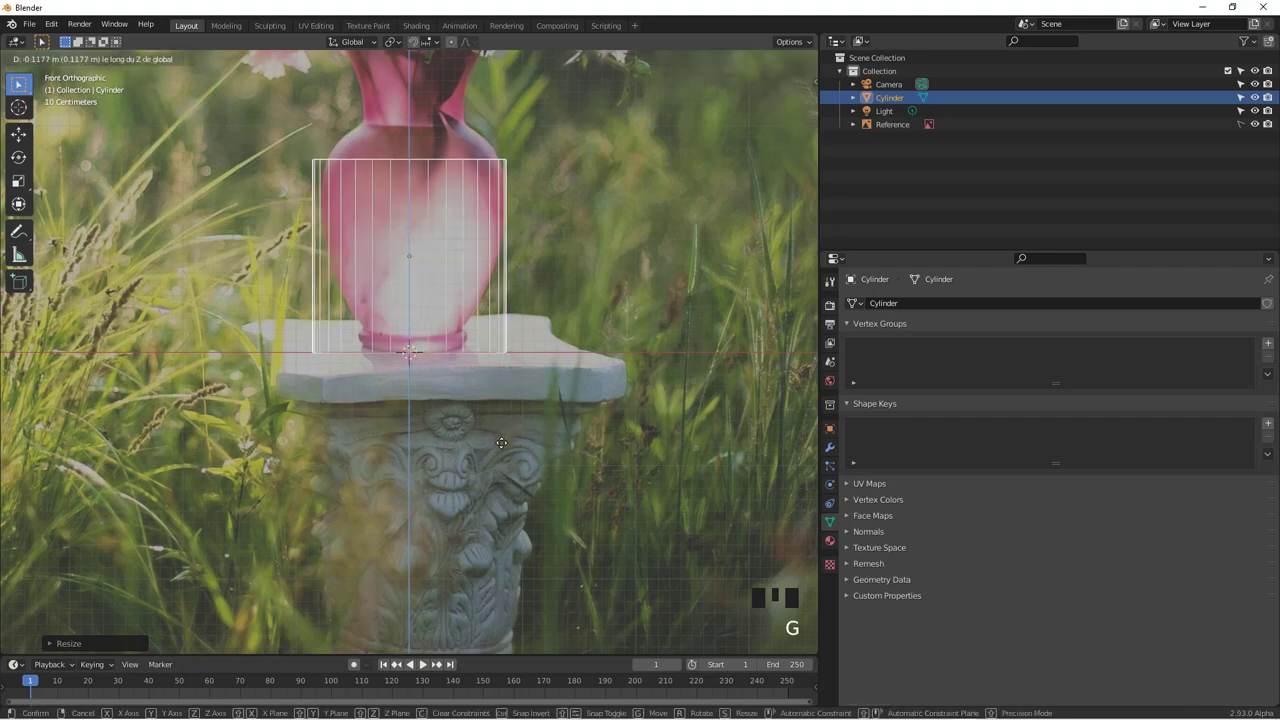
{"action": "scroll", "scroll_direction": "down", "scroll_amount": 3}
Box-select part of the cylinder in Edit Mode and adjust its vertices along the height.
{"action": "middle_click", "coordinate": [437, 346]}
{"action": "key", "text": "Tab"}
{"action": "key", "text": "a"}
{"action": "key", "text": "b"}
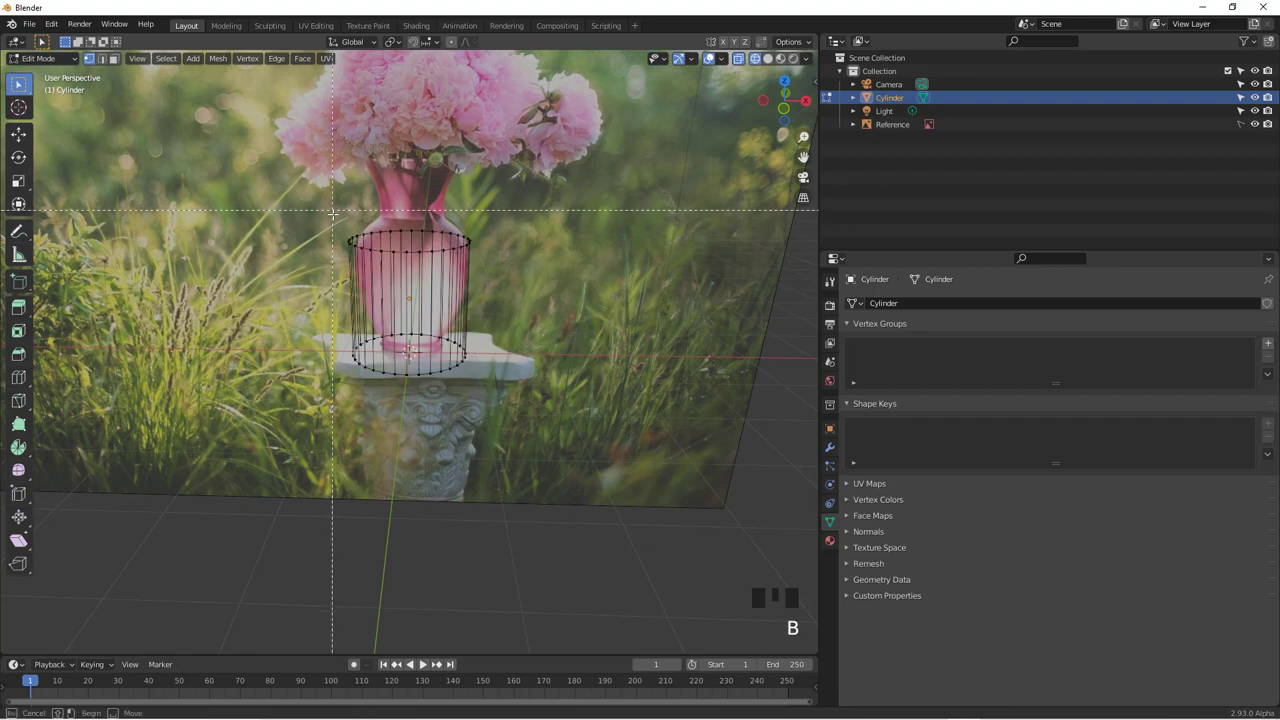
{"action": "key", "text": "KP_1"}
{"action": "key", "text": "g"}
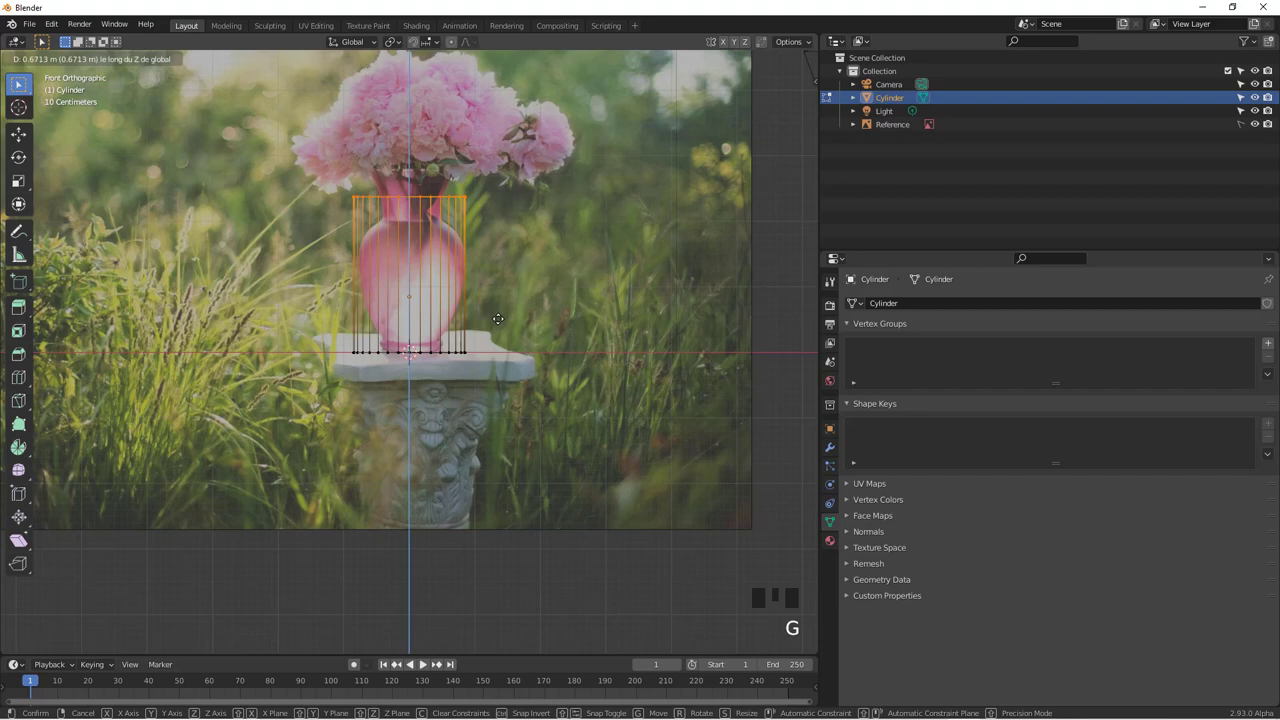
{"action": "key", "text": "Tab"}
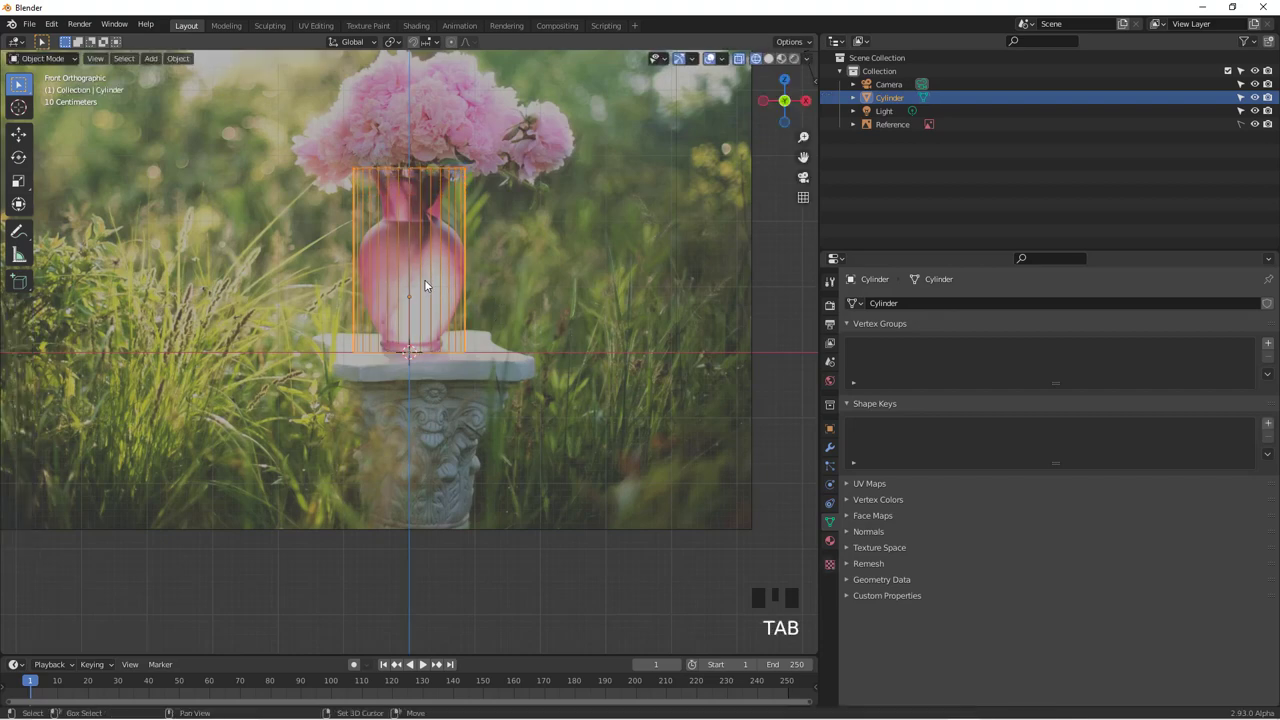
Rename the cylinder Vase and duplicate it as Vase.001 in place.
{"action": "key", "text": "shift+d"}
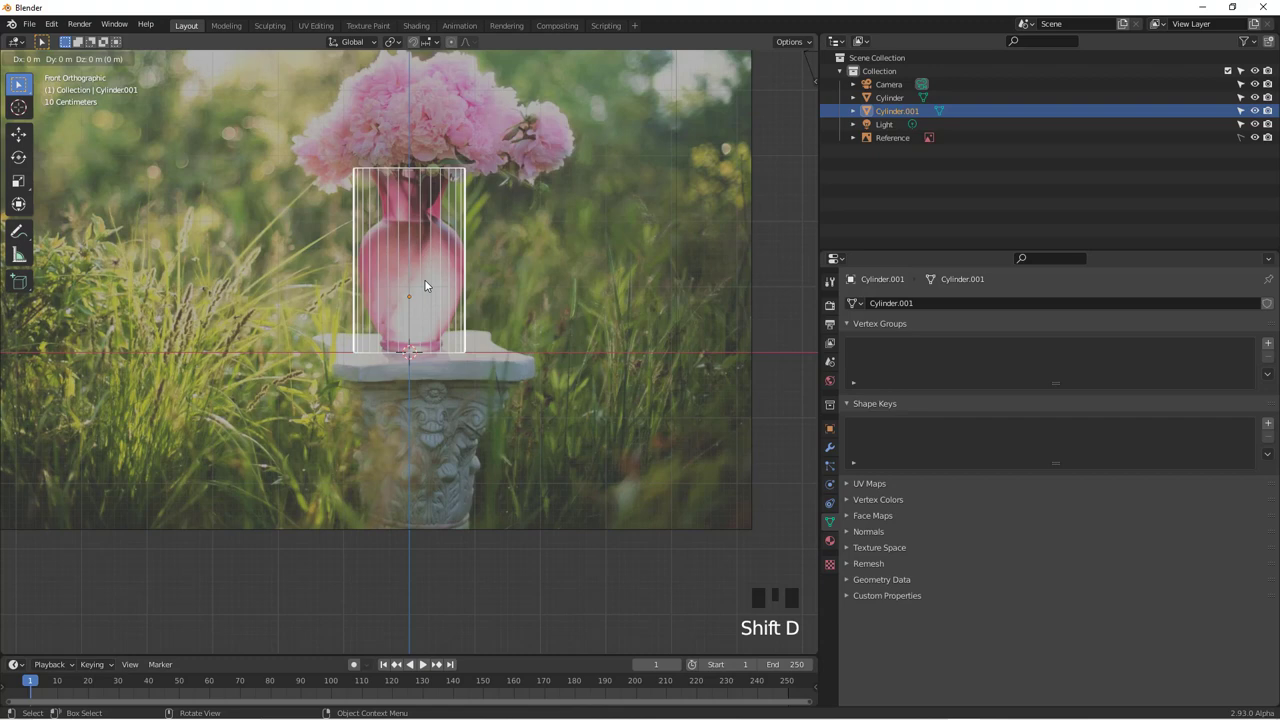
{"action": "key", "text": "ctrl+z"}
{"action": "key", "text": "ctrl+z"}
{"action": "key", "text": "a"}
{"action": "key", "text": "a"}
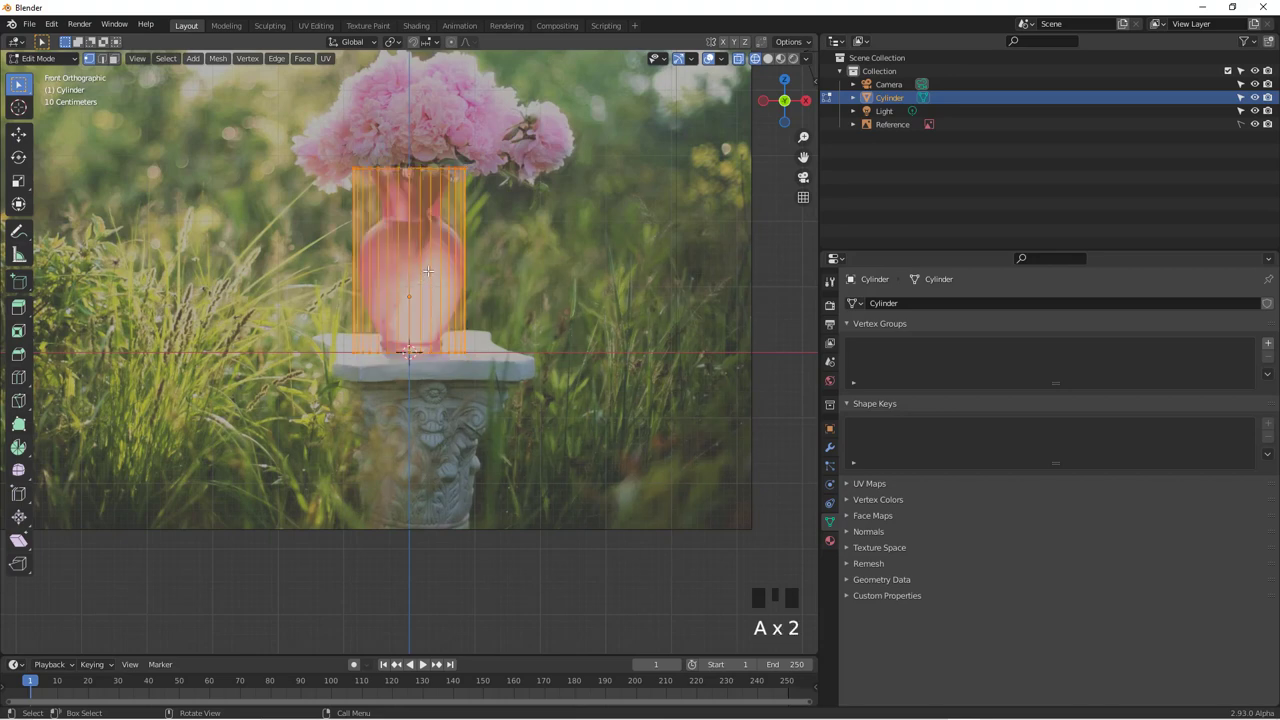
{"action": "key", "text": "Tab"}
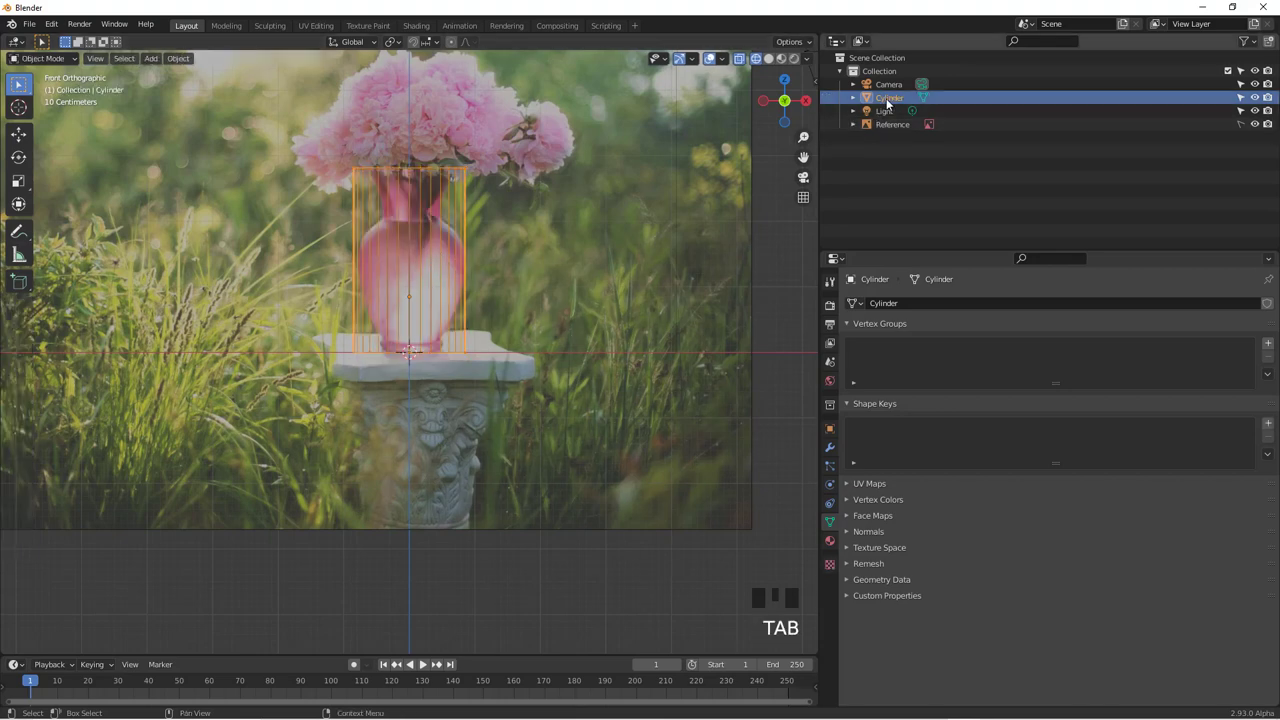
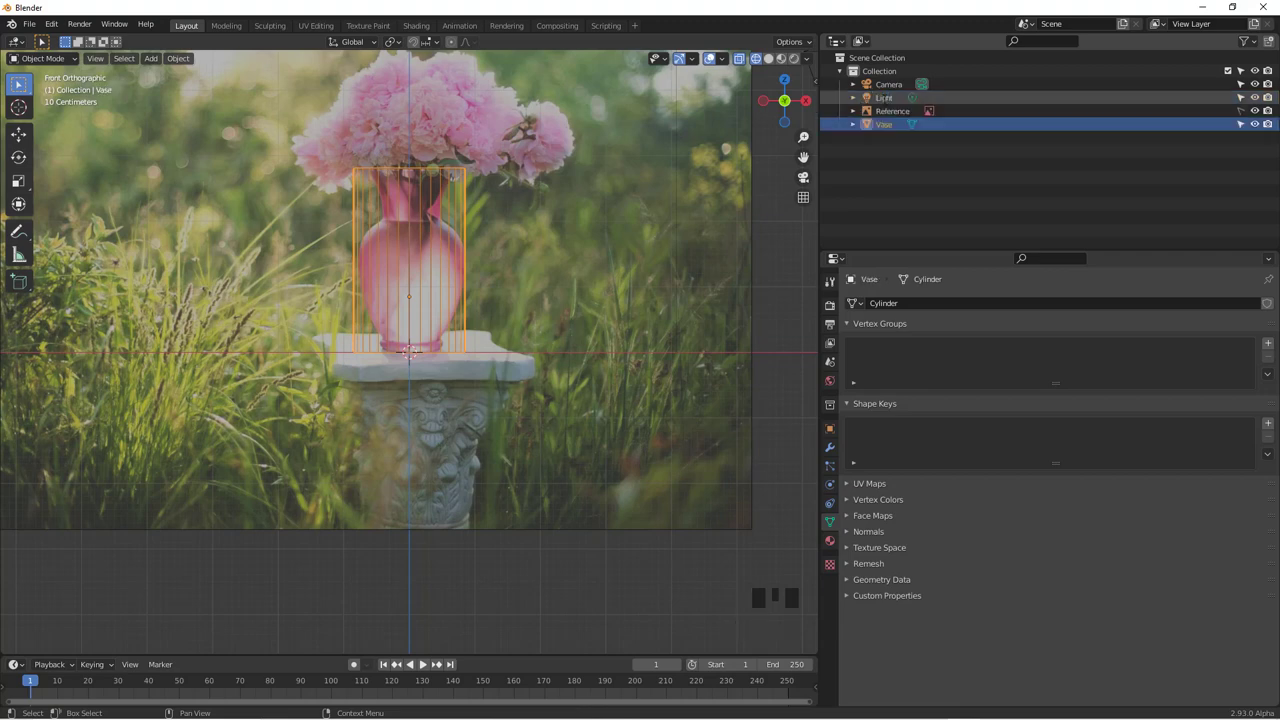
{"action": "key", "text": "shift+d"}
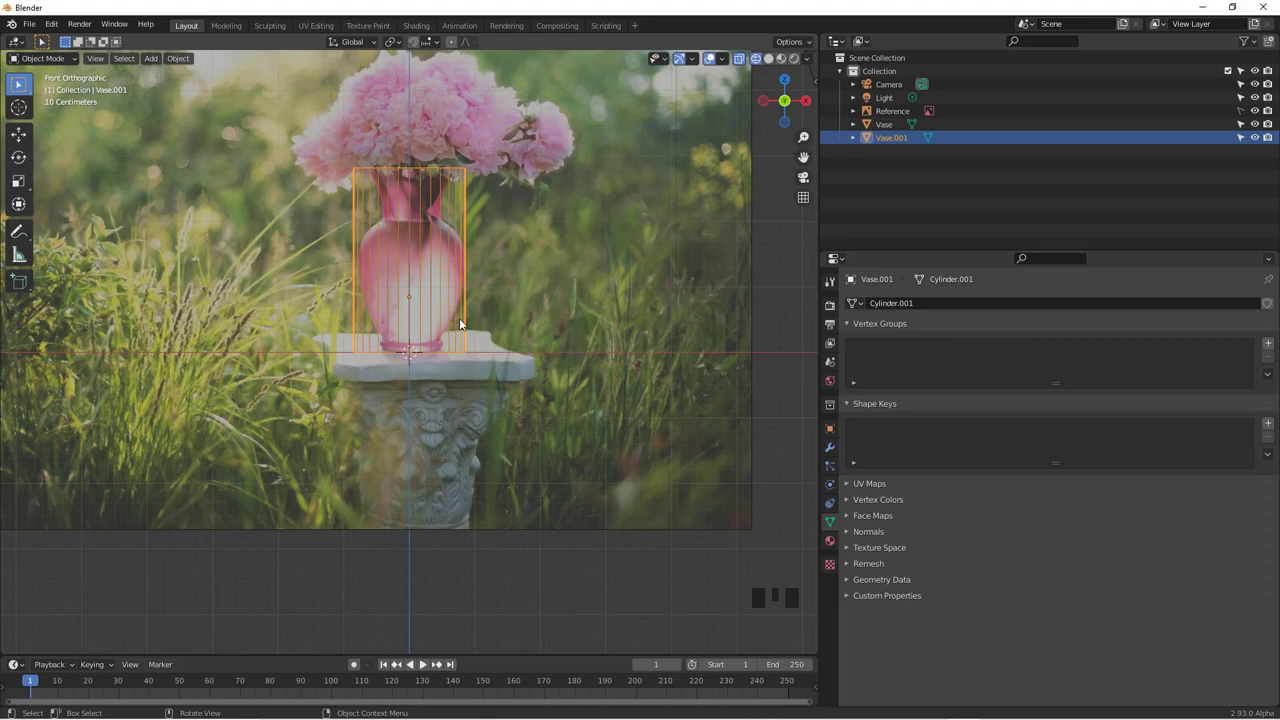
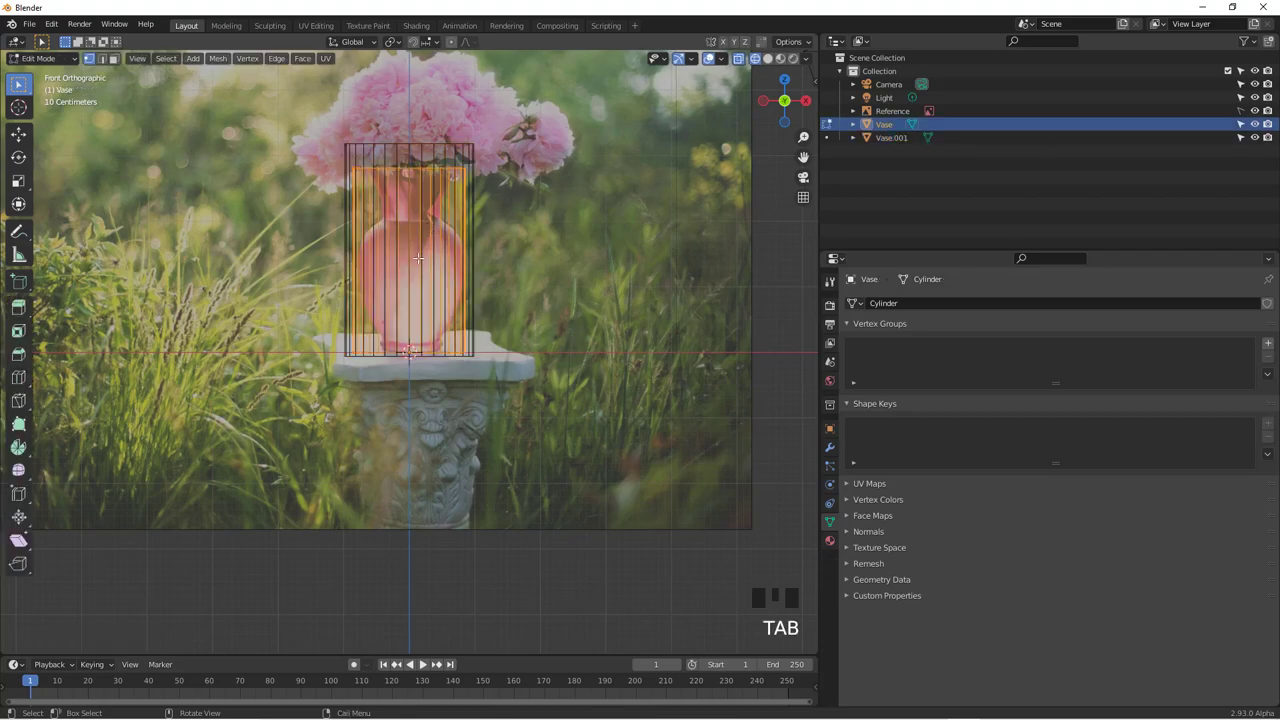
Add horizontal loop cuts to the copy, name it Matrice and bind Vase to it with Mesh Deform.
{"action": "key", "text": "ctrl+r"}
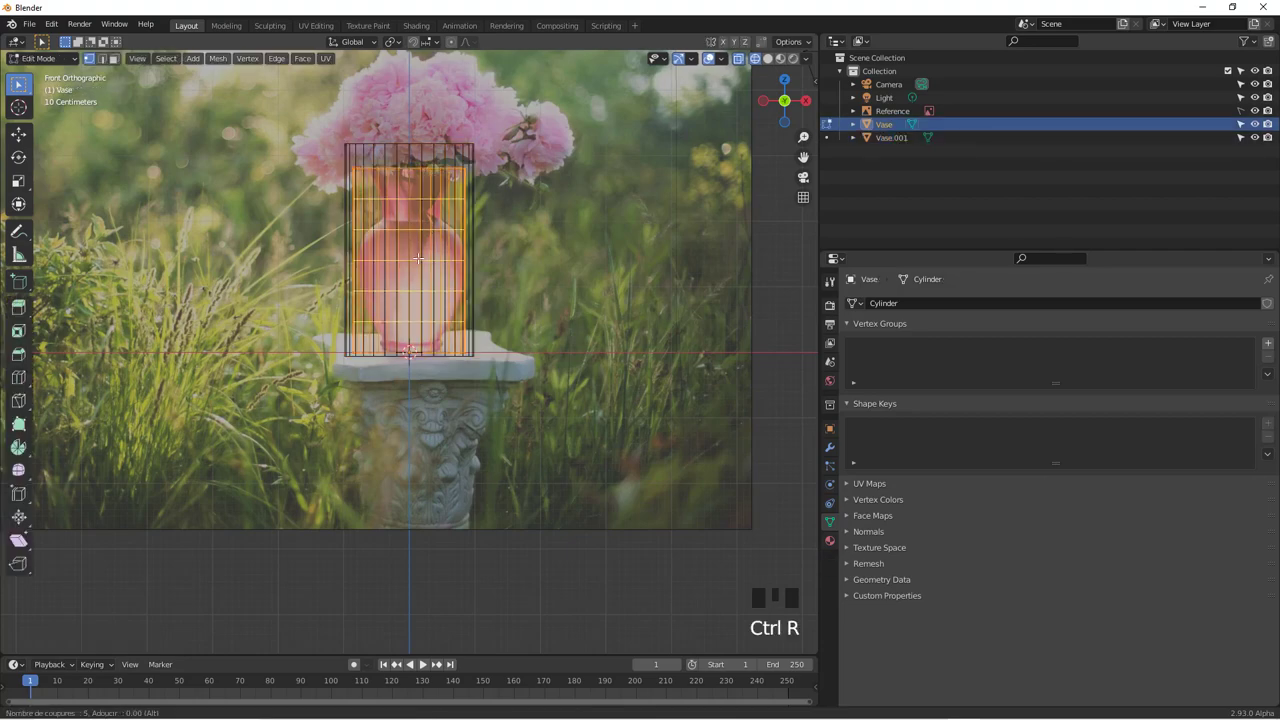
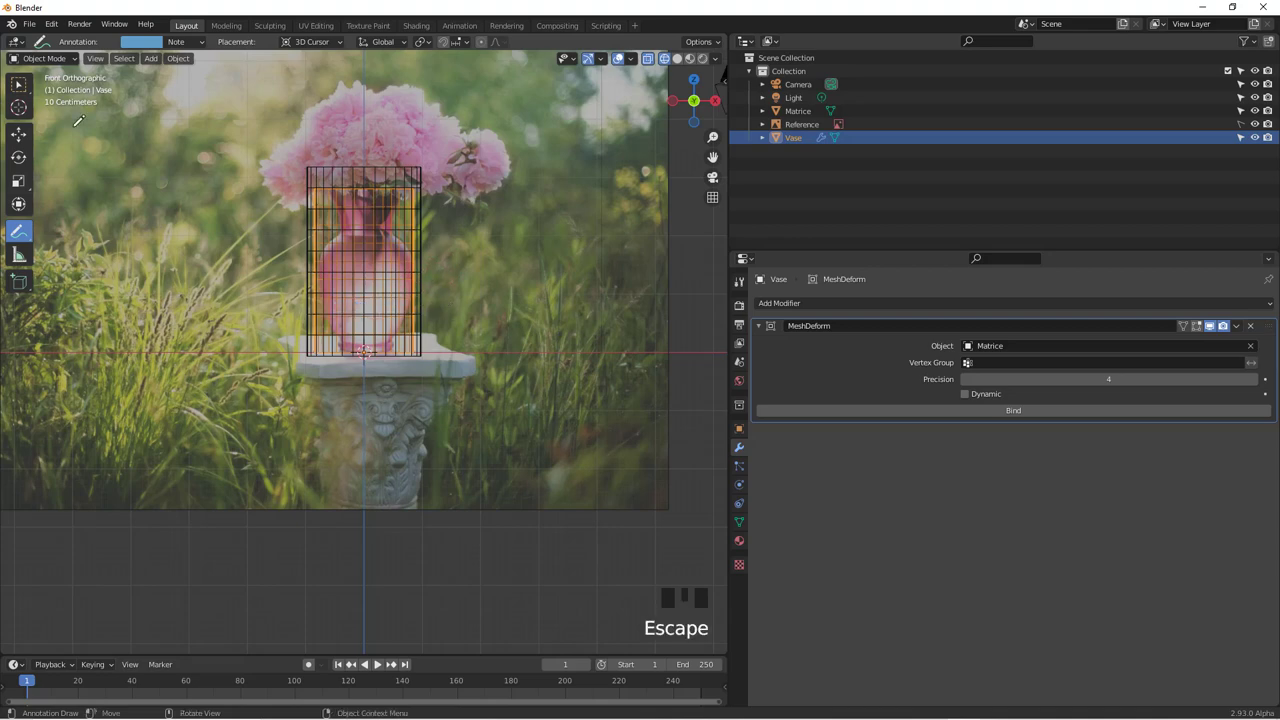
Enter Edit Mode on Matrice and shrink its bottom vertex row to the vase base.
{"action": "left_click_drag", "start_coordinate": [25, 95], "coordinate": [414, 367]}
{"action": "scroll", "scroll_direction": "up", "scroll_amount": 3}
{"action": "scroll", "scroll_direction": "down", "scroll_amount": 3}
{"action": "left_click_drag", "start_coordinate": [451, 350], "coordinate": [451, 351]}
{"action": "key", "text": "Tab"}
{"action": "key", "text": "a"}
{"action": "key", "text": "b"}
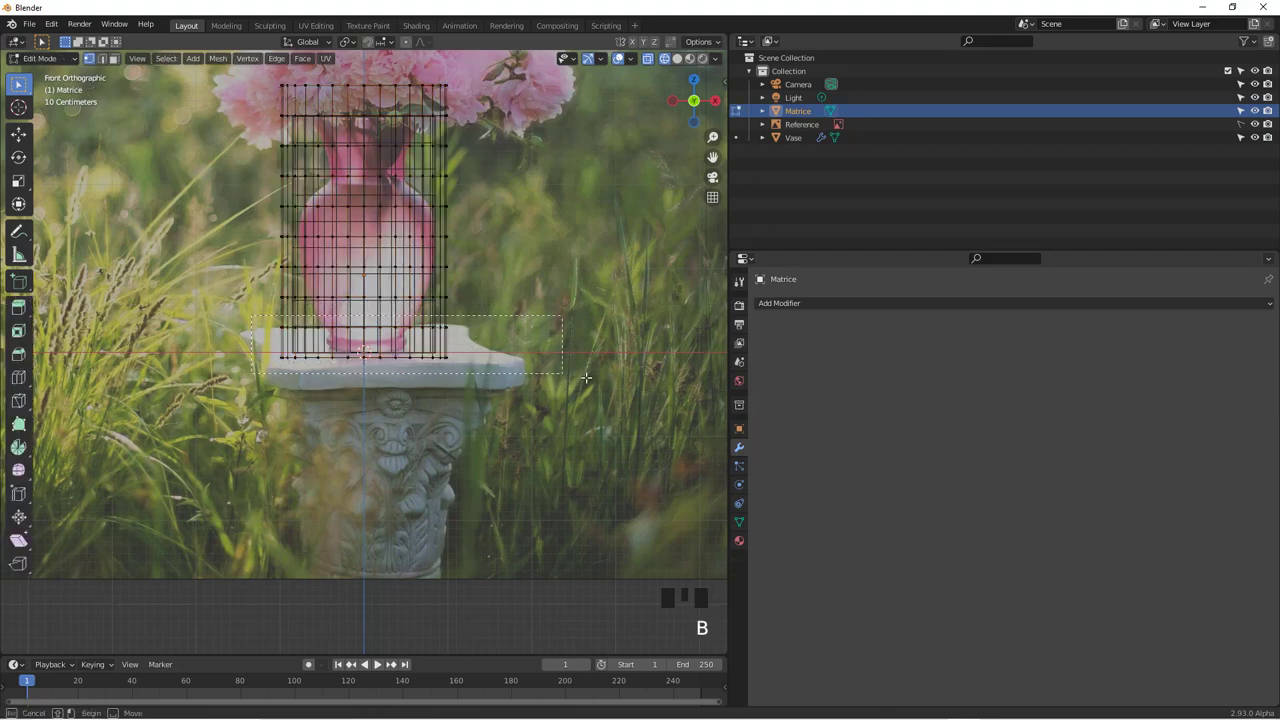
{"action": "key", "text": "s"}
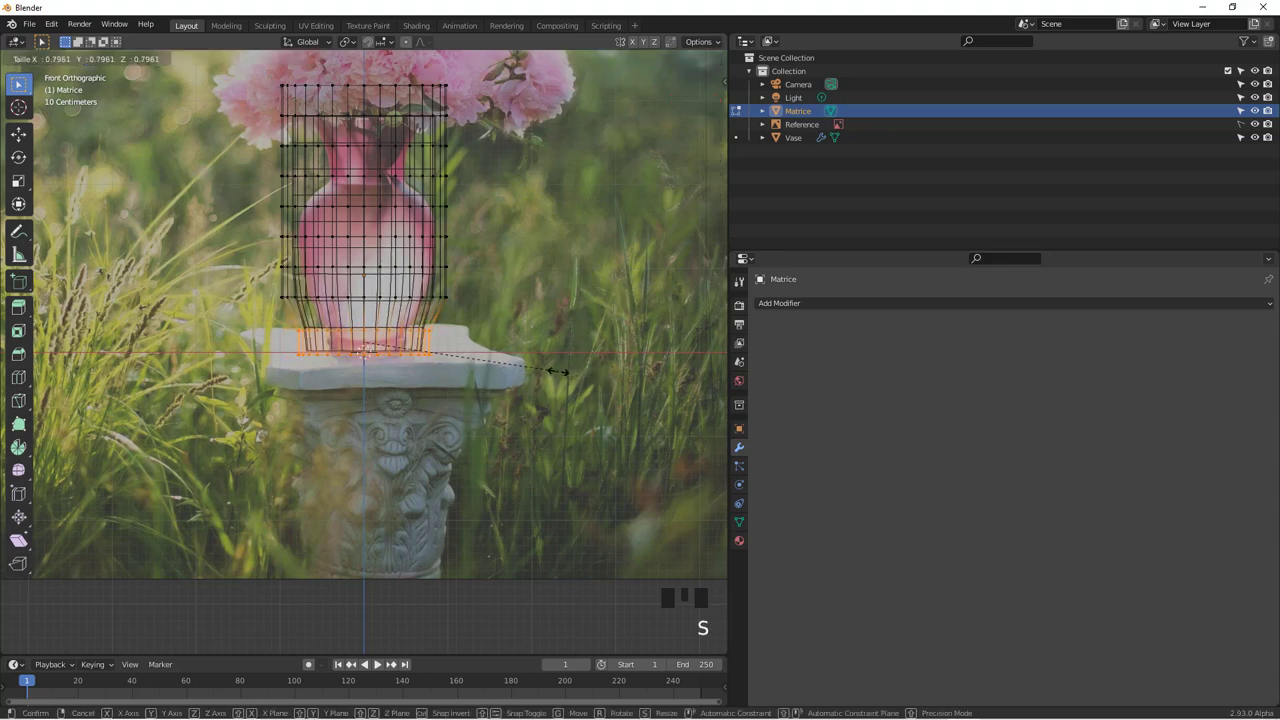
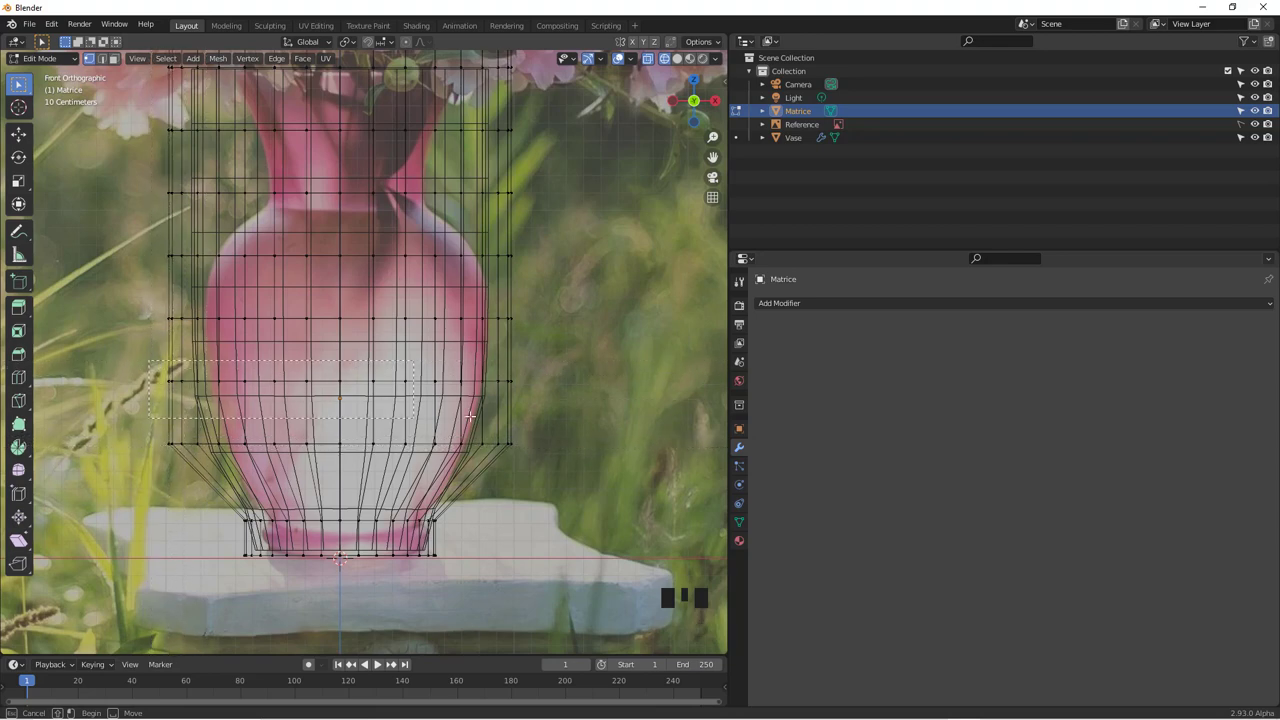
Scale the middle rows to the vase belly and pinch a row in to form the neck.
{"action": "key", "text": "s"}
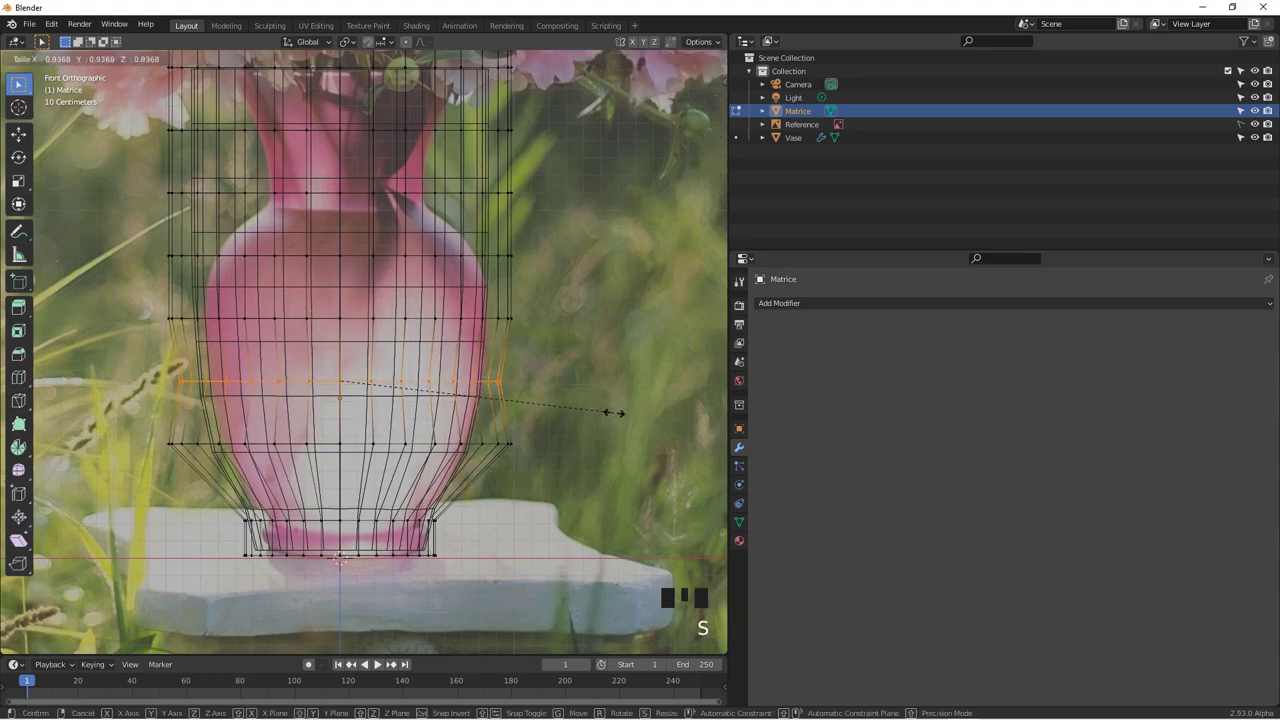
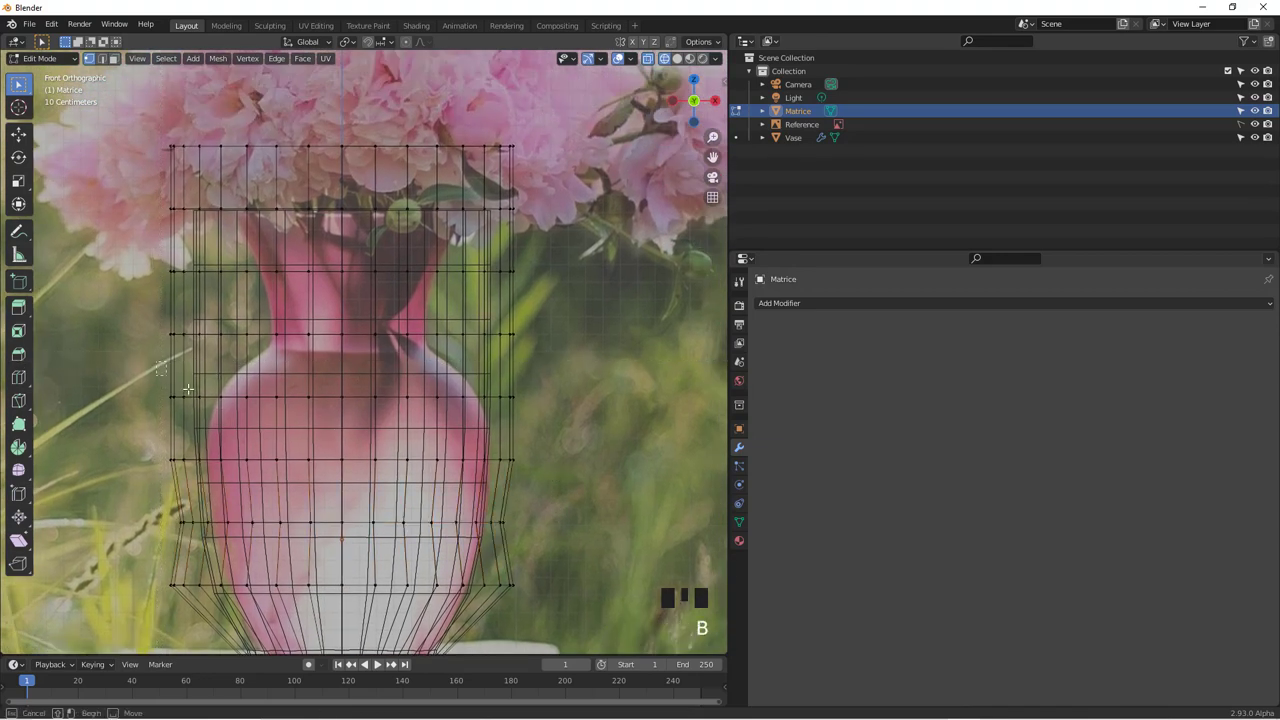
{"action": "key", "text": "s"}
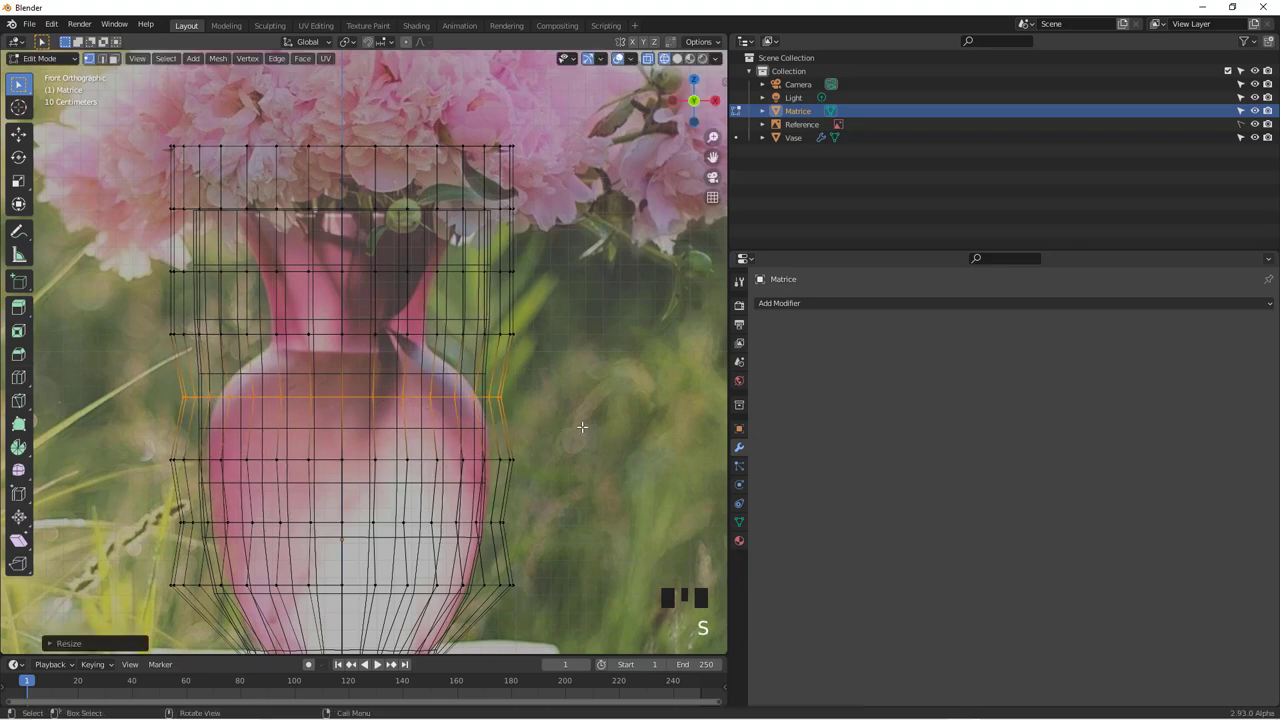
{"action": "key", "text": "a"}
{"action": "key", "text": "b"}
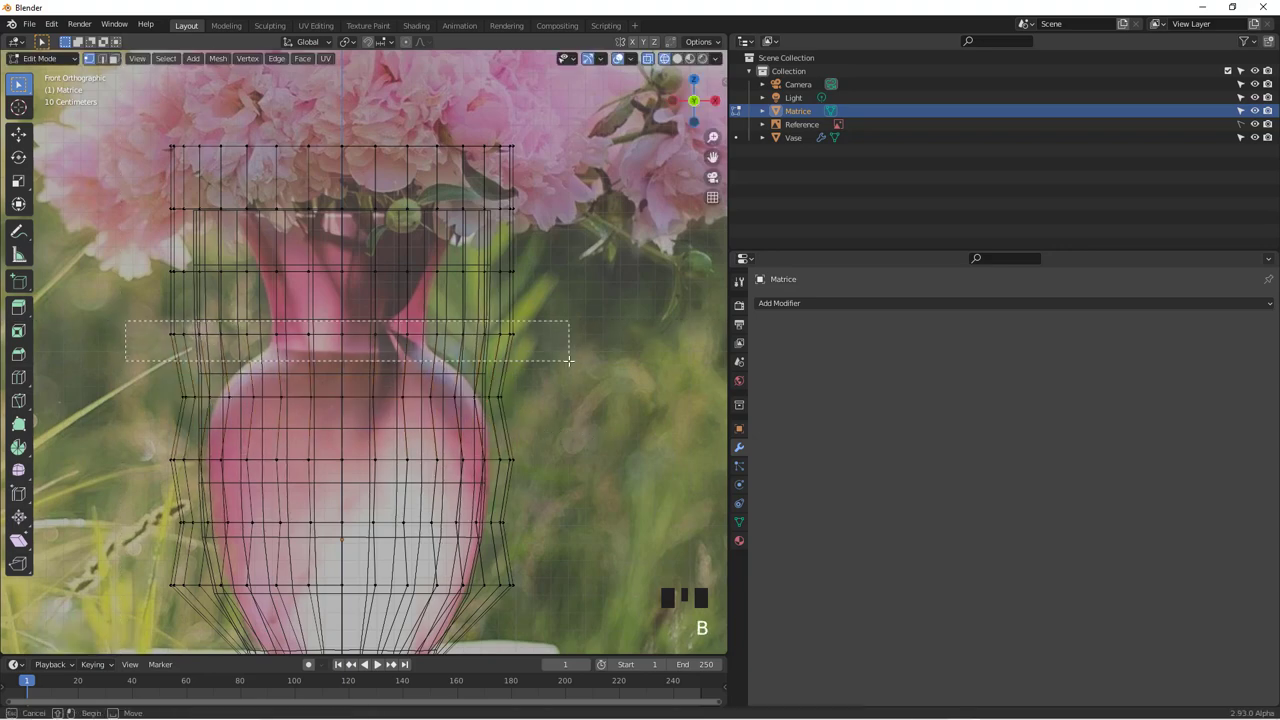
{"action": "key", "text": "s"}
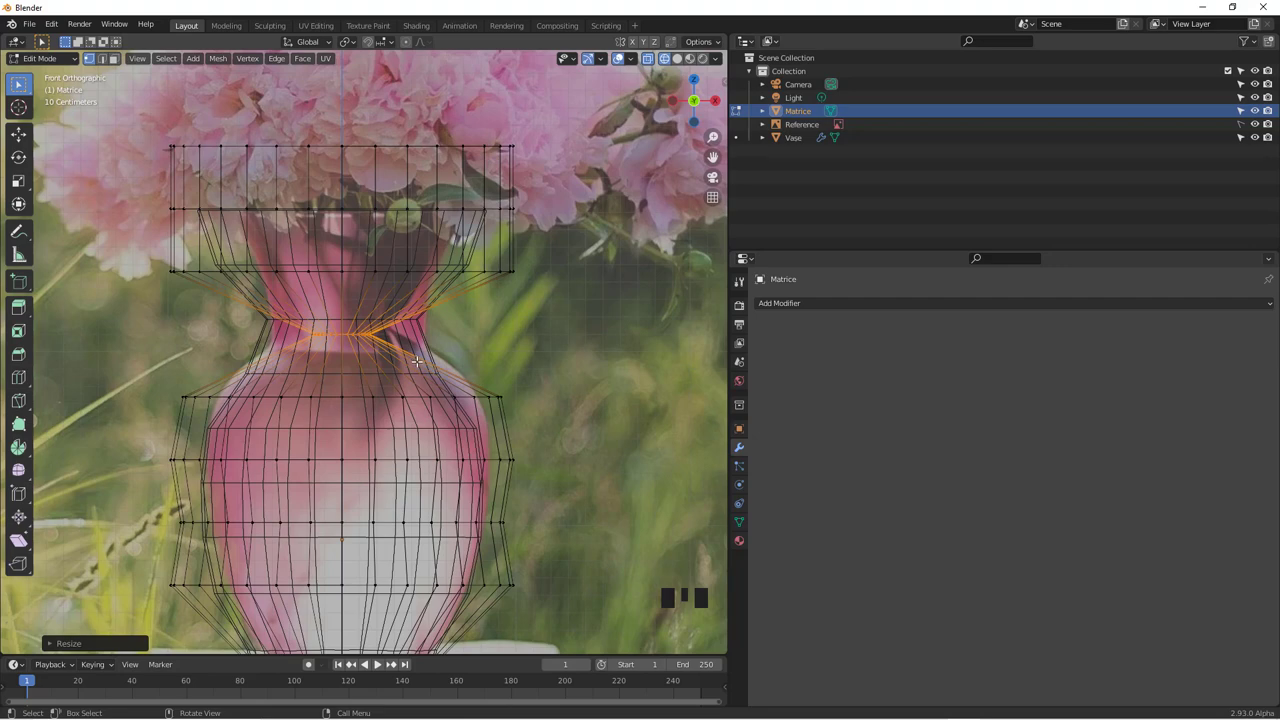
{"action": "scroll", "scroll_direction": "down", "scroll_amount": 3}
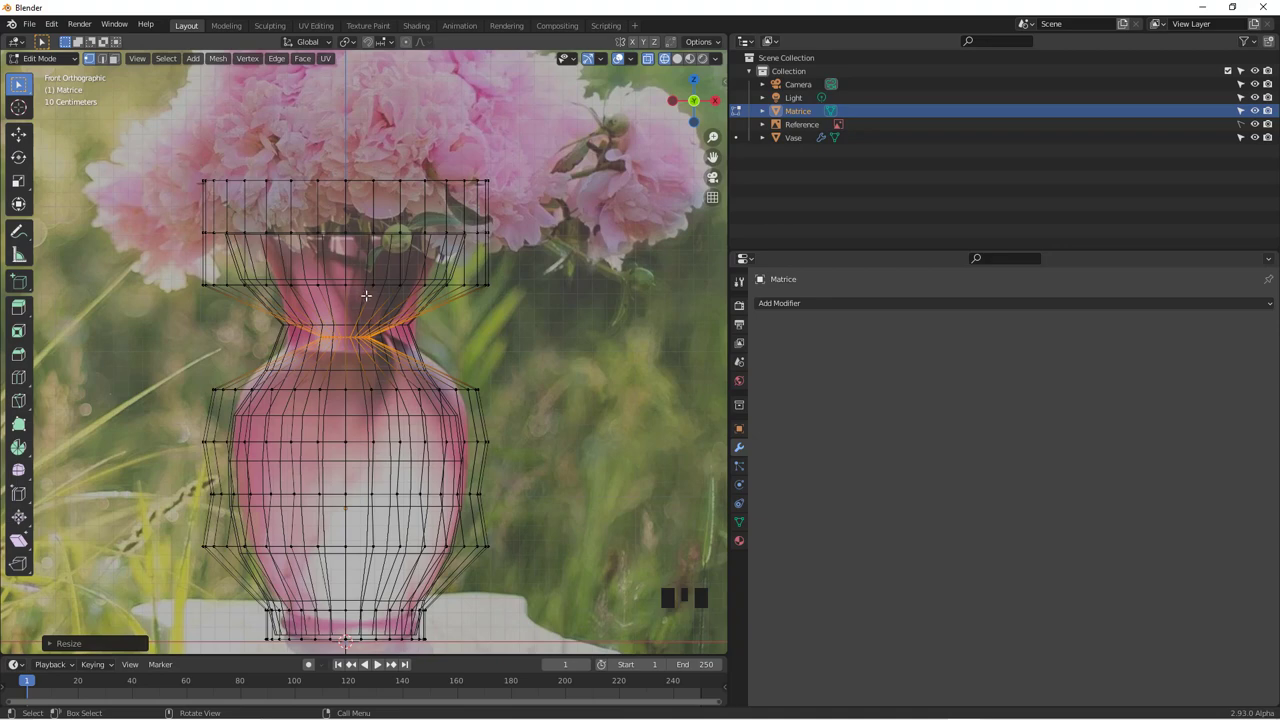
Scale the two upper rows to the neck and flared mouth, then leave Edit Mode.
{"action": "key", "text": "a"}
{"action": "key", "text": "b"}
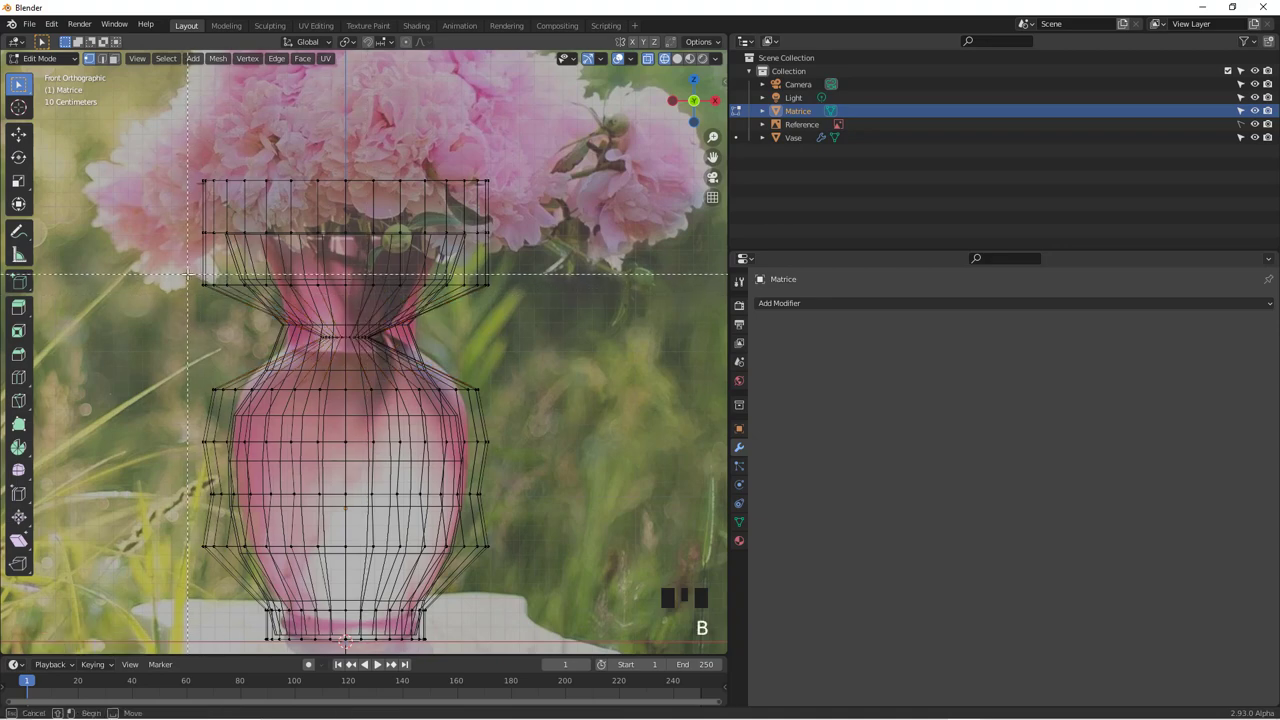
{"action": "key", "text": "s"}
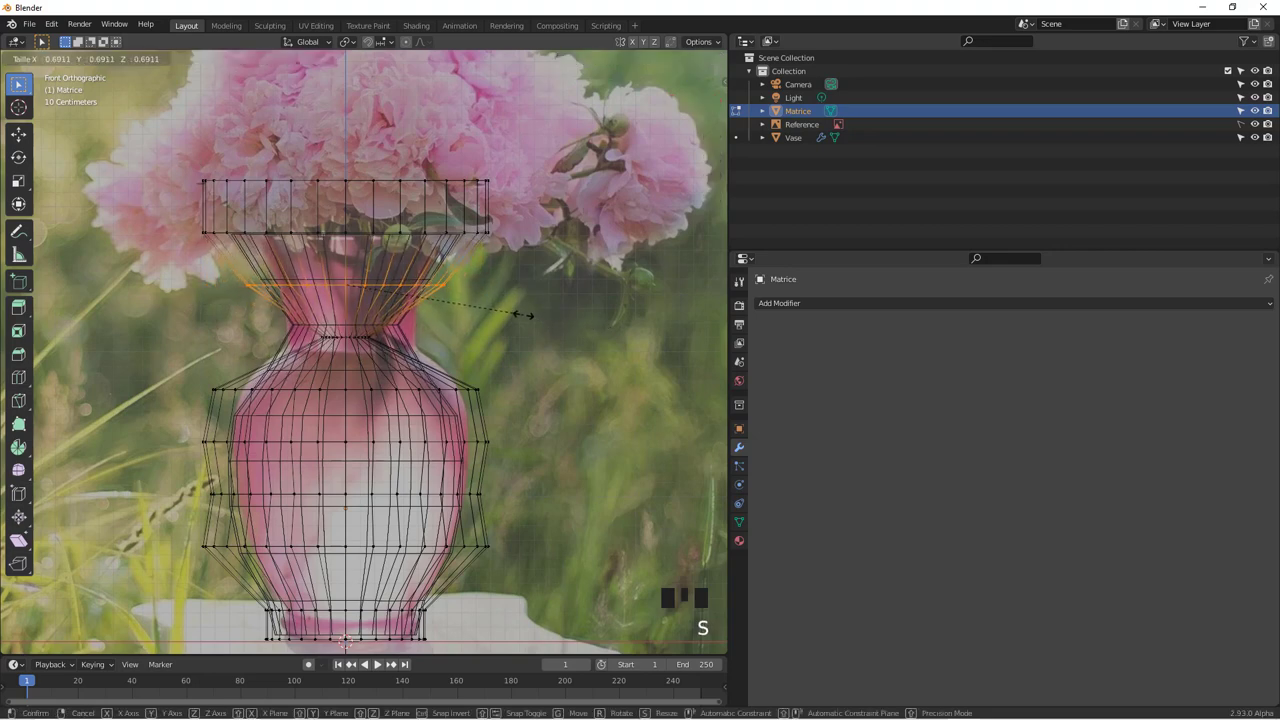
{"action": "key", "text": "a"}
{"action": "key", "text": "b"}
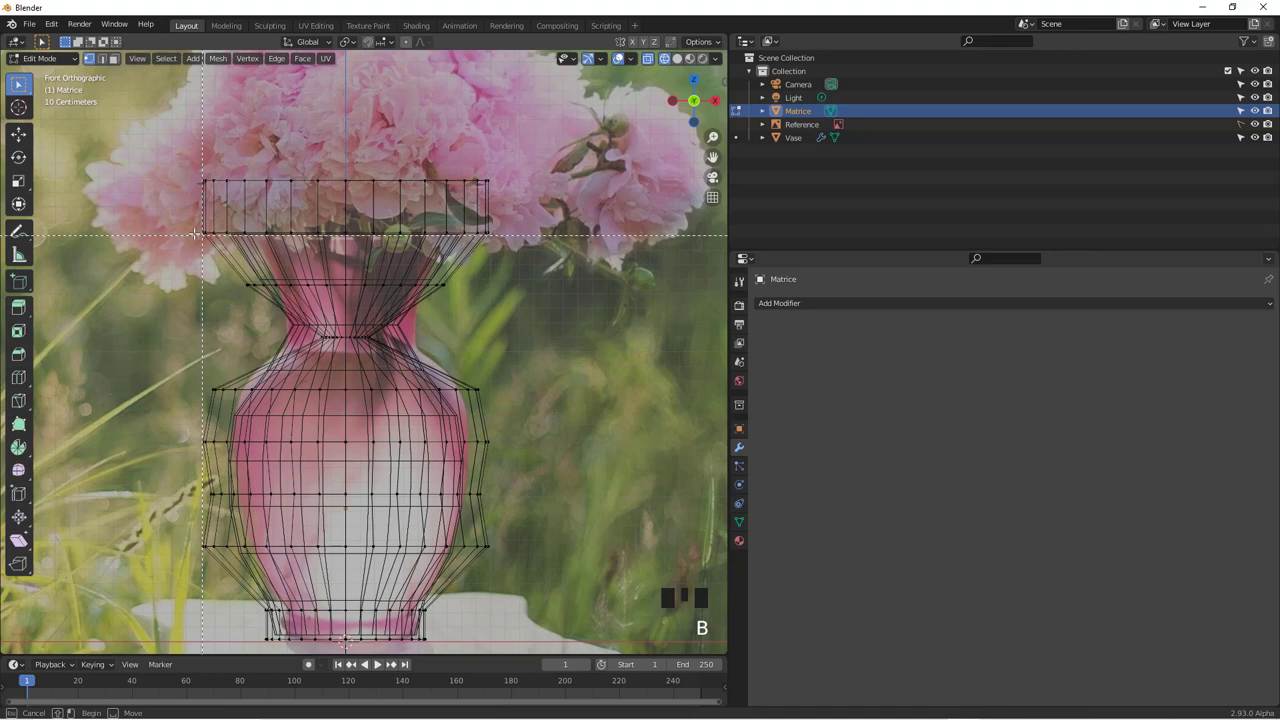
{"action": "key", "text": "s"}
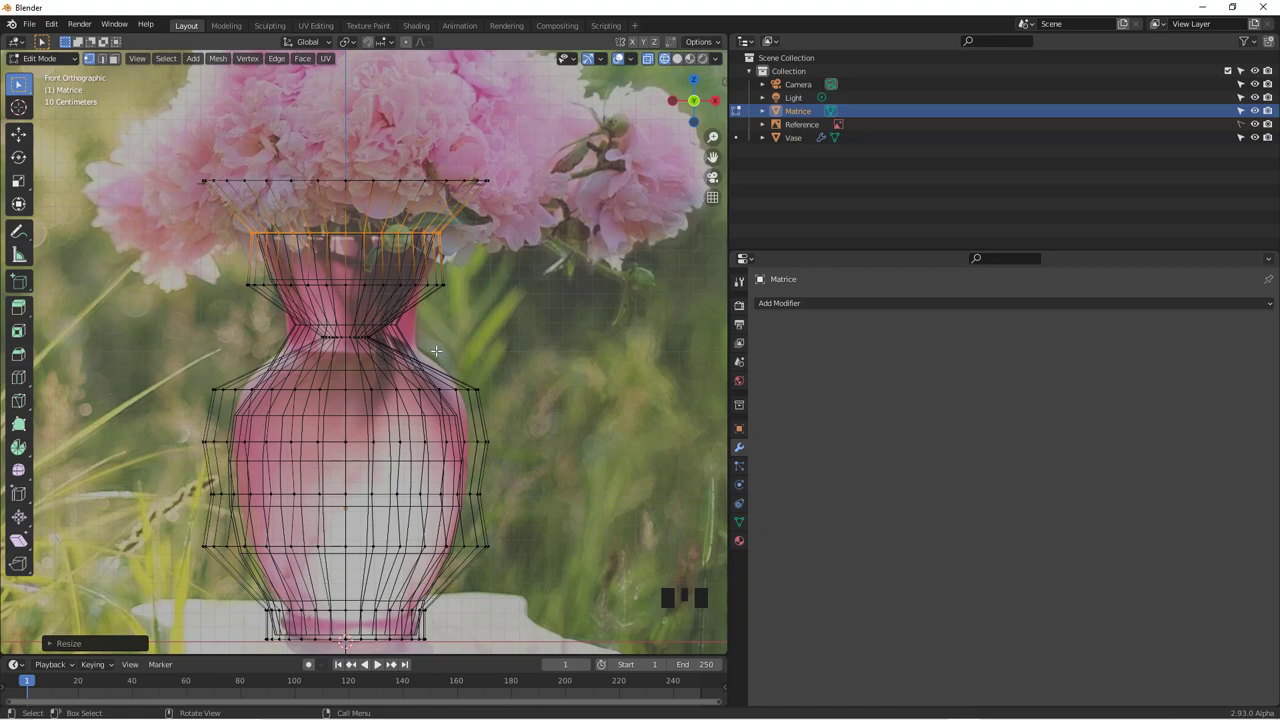
{"action": "scroll", "scroll_direction": "up", "scroll_amount": 3}
{"action": "scroll", "scroll_direction": "down", "scroll_amount": 3}
{"action": "key", "text": "Tab"}
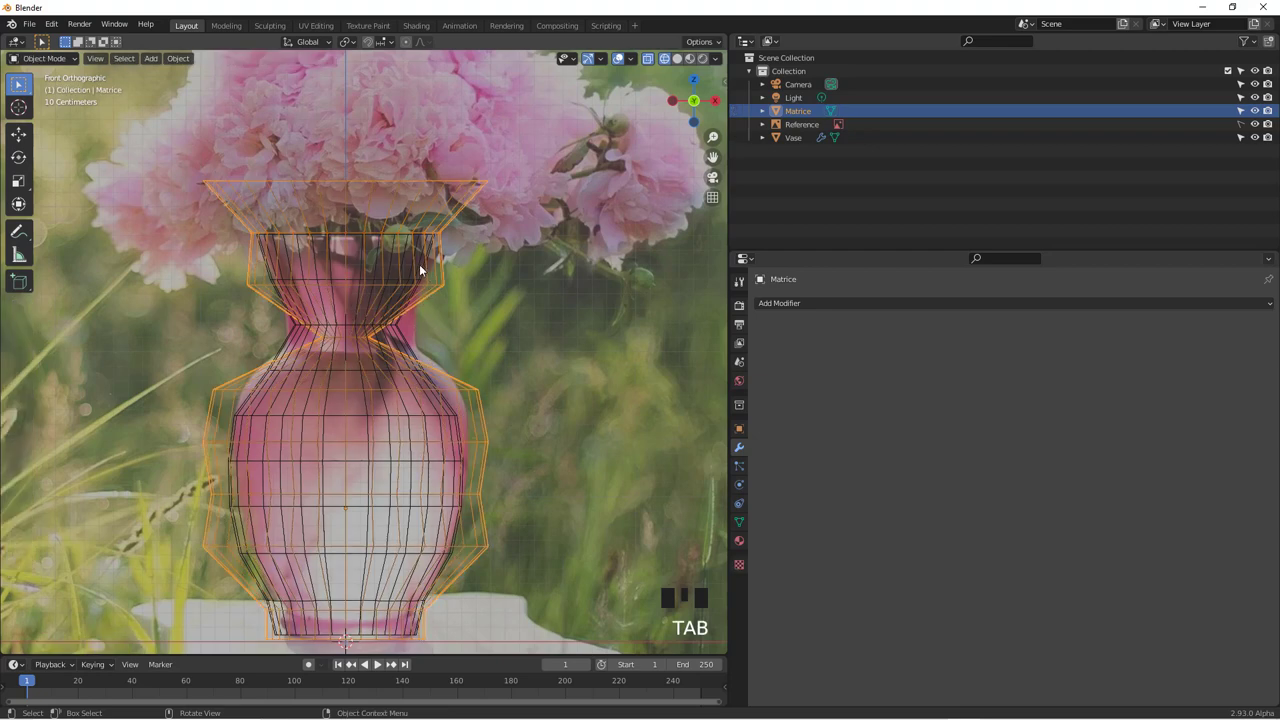
Give Vase a Subdivision Surface modifier (viewport 1, render 2) and hide the Matrice cage.
{"action": "left_click", "coordinate": [392, 284]}
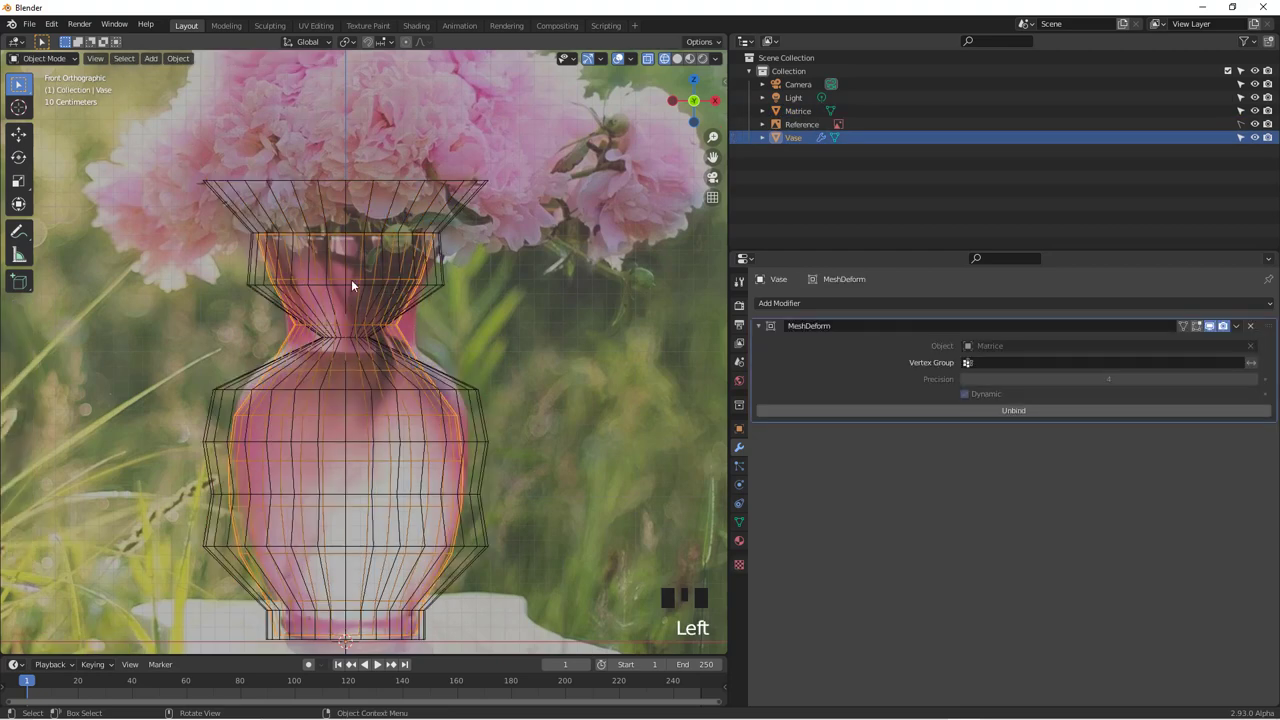
{"action": "left_click_drag", "start_coordinate": [903, 299], "coordinate": [397, 579]}
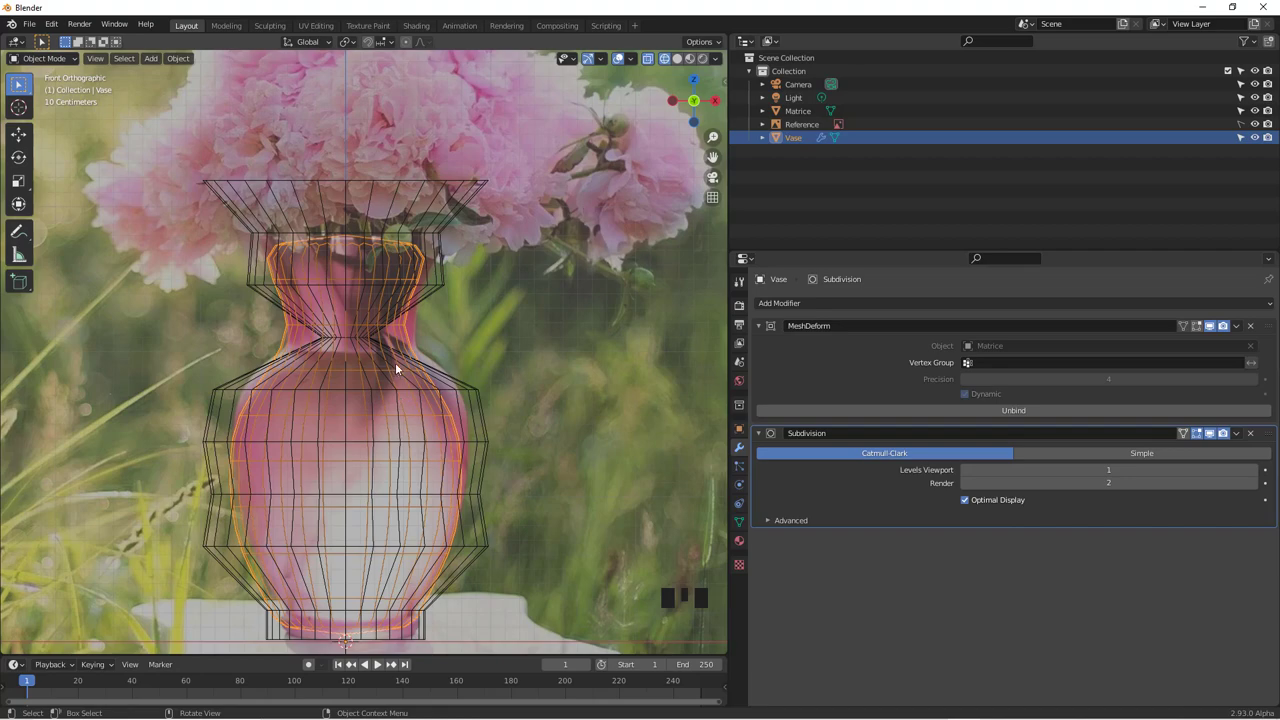
{"action": "scroll", "scroll_direction": "down", "scroll_amount": 3}
{"action": "scroll", "scroll_direction": "down", "scroll_amount": 3}
{"action": "scroll", "scroll_direction": "up", "scroll_amount": 3}
{"action": "scroll", "scroll_direction": "down", "scroll_amount": 3}
{"action": "key", "text": "a"}
{"action": "scroll", "scroll_direction": "down", "scroll_amount": 3}
{"action": "scroll", "scroll_direction": "up", "scroll_amount": 3}
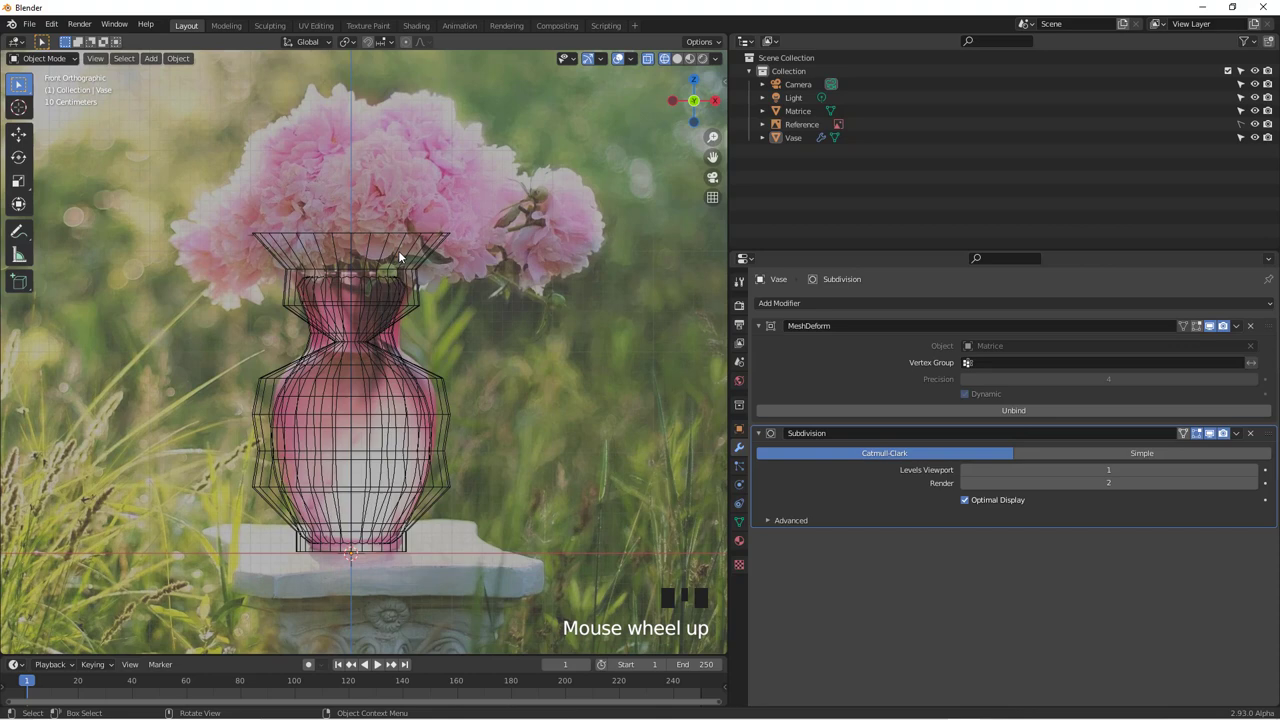
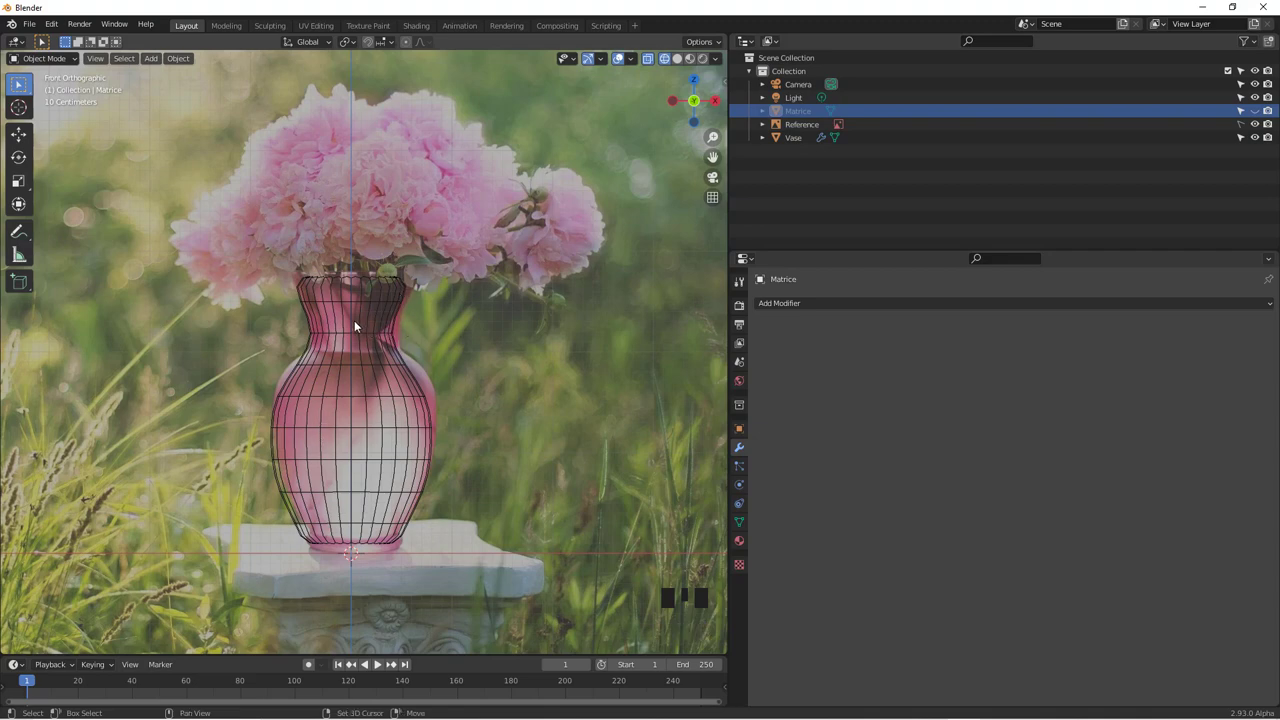
Add a Bezier curve, scale it down and rotate it 90 degrees to stand upright in the vase.
{"action": "key", "text": "shift+a"}
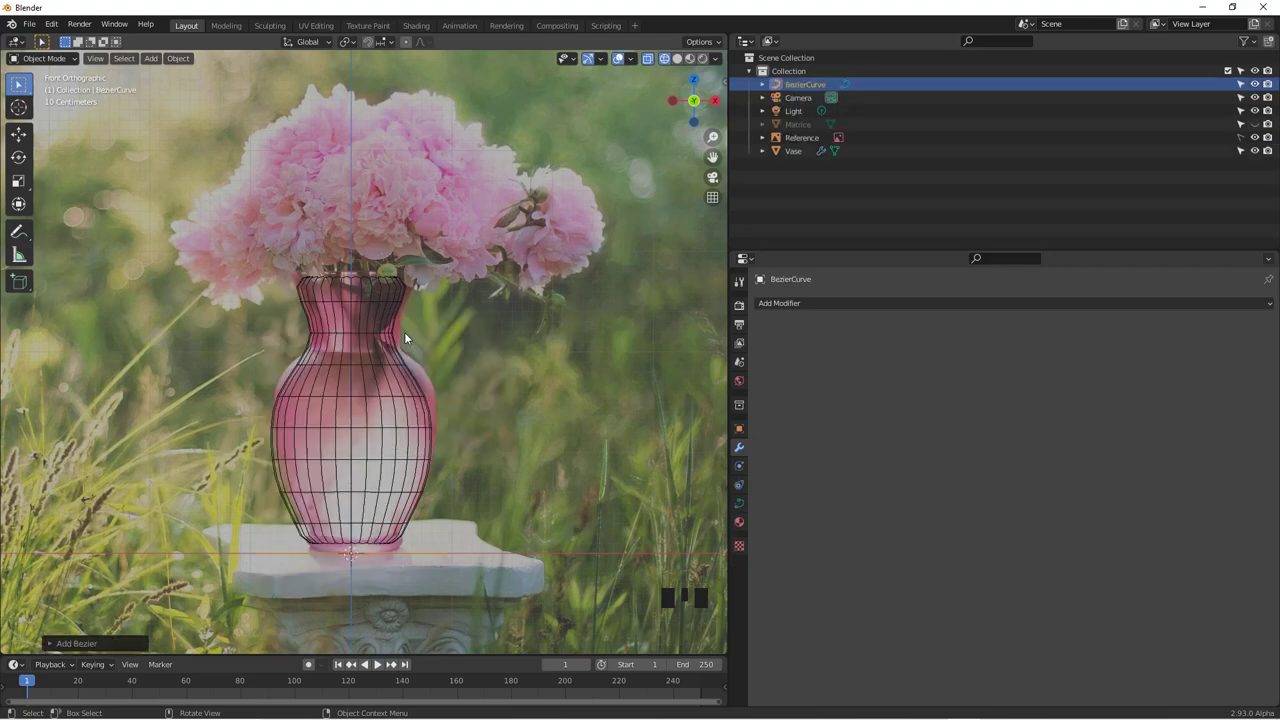
{"action": "key", "text": "s"}
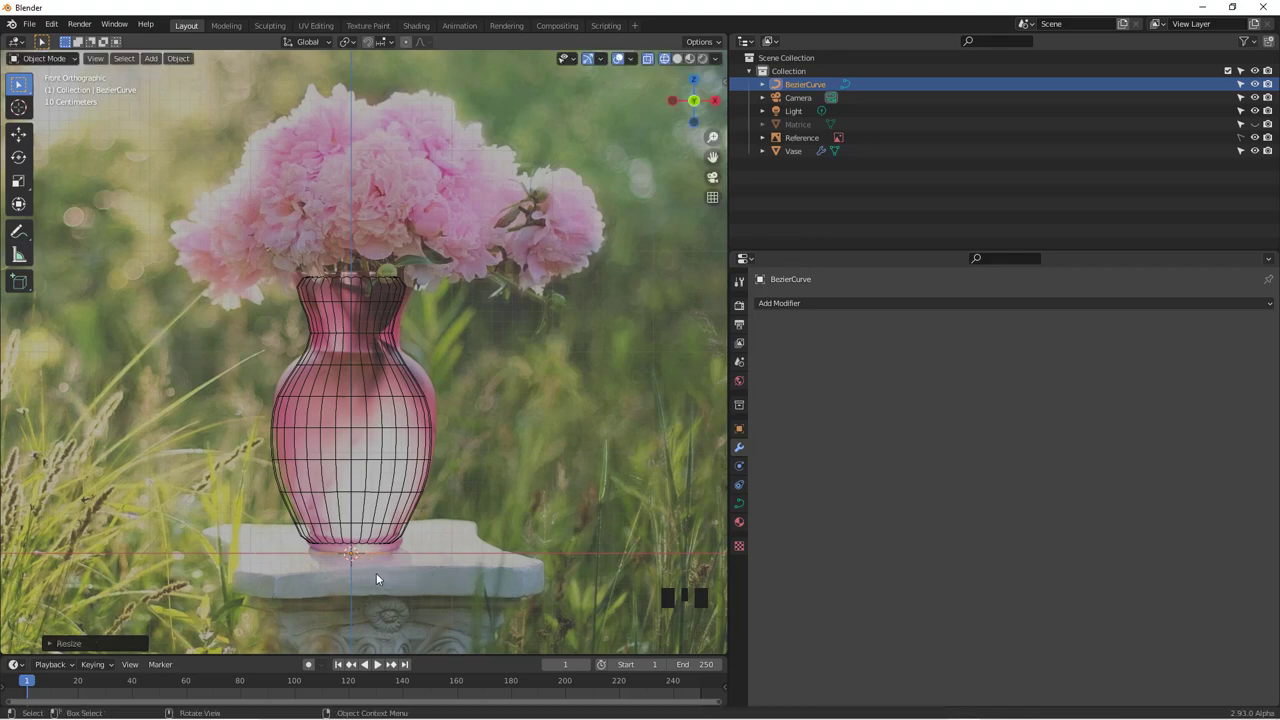
{"action": "key", "text": "r"}
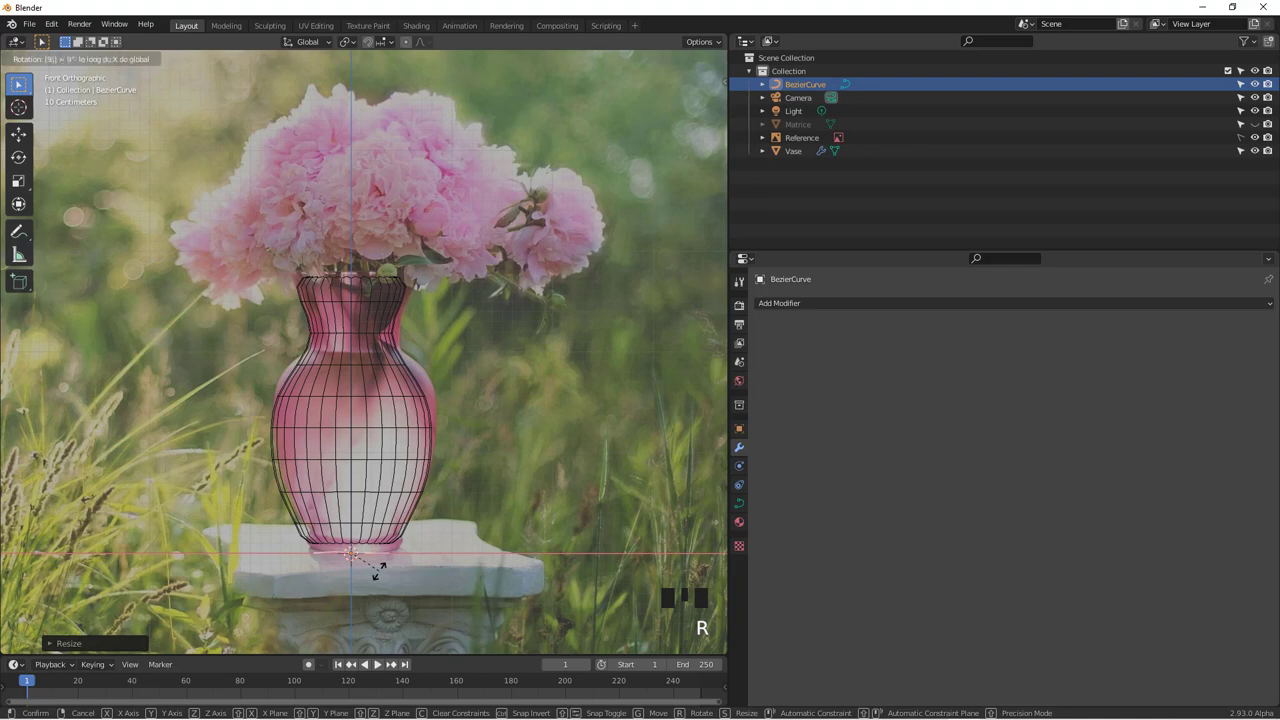
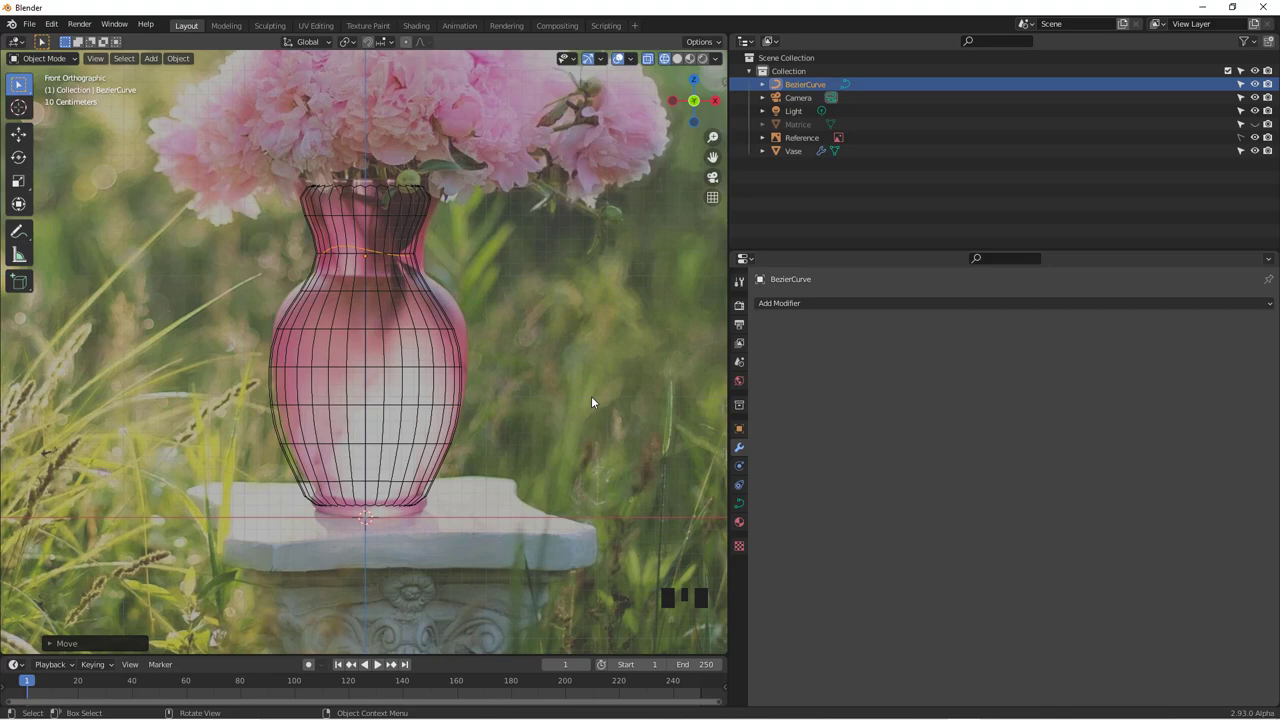
{"action": "key", "text": "r"}
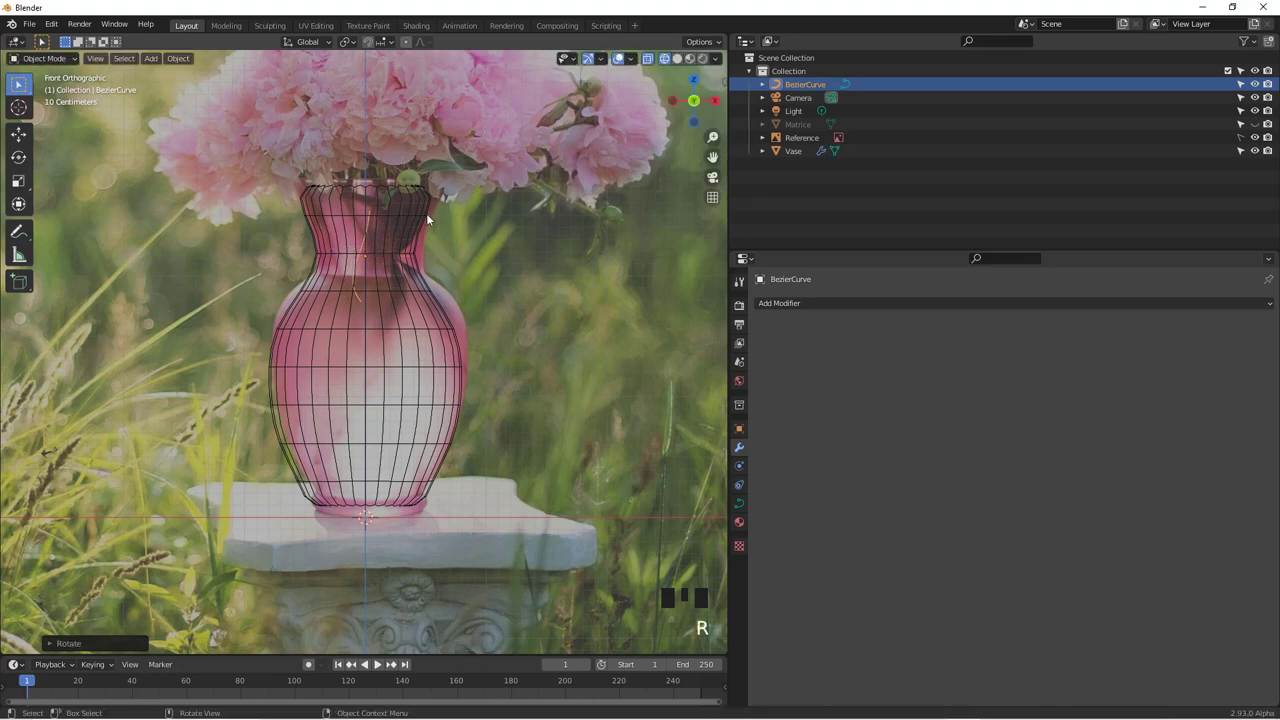
{"action": "left_click_drag", "start_coordinate": [498, 305], "coordinate": [492, 420]}
Edit the curve's control points, scaling them and deleting the extra ones to start the leaf shape.
{"action": "key", "text": "Tab"}
{"action": "key", "text": "a"}
{"action": "key", "text": "a"}
{"action": "key", "text": "s"}
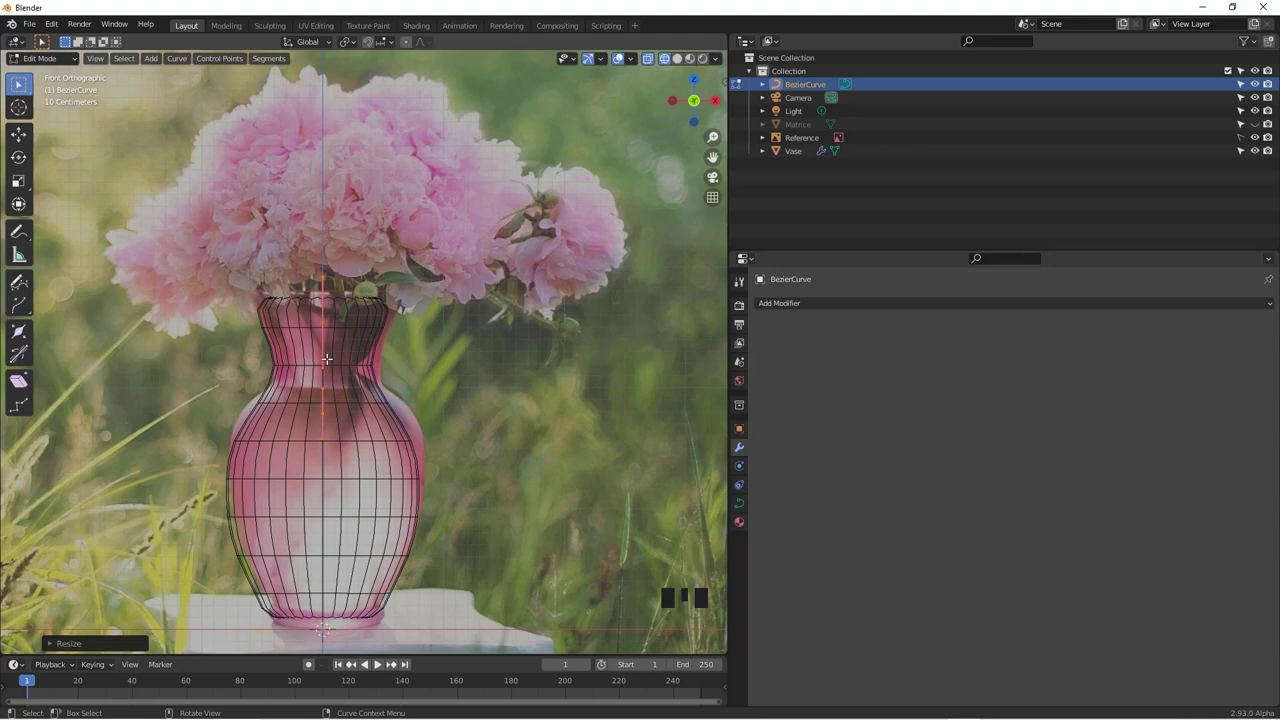
{"action": "key", "text": "a"}
{"action": "key", "text": "a"}
{"action": "key", "text": "x"}
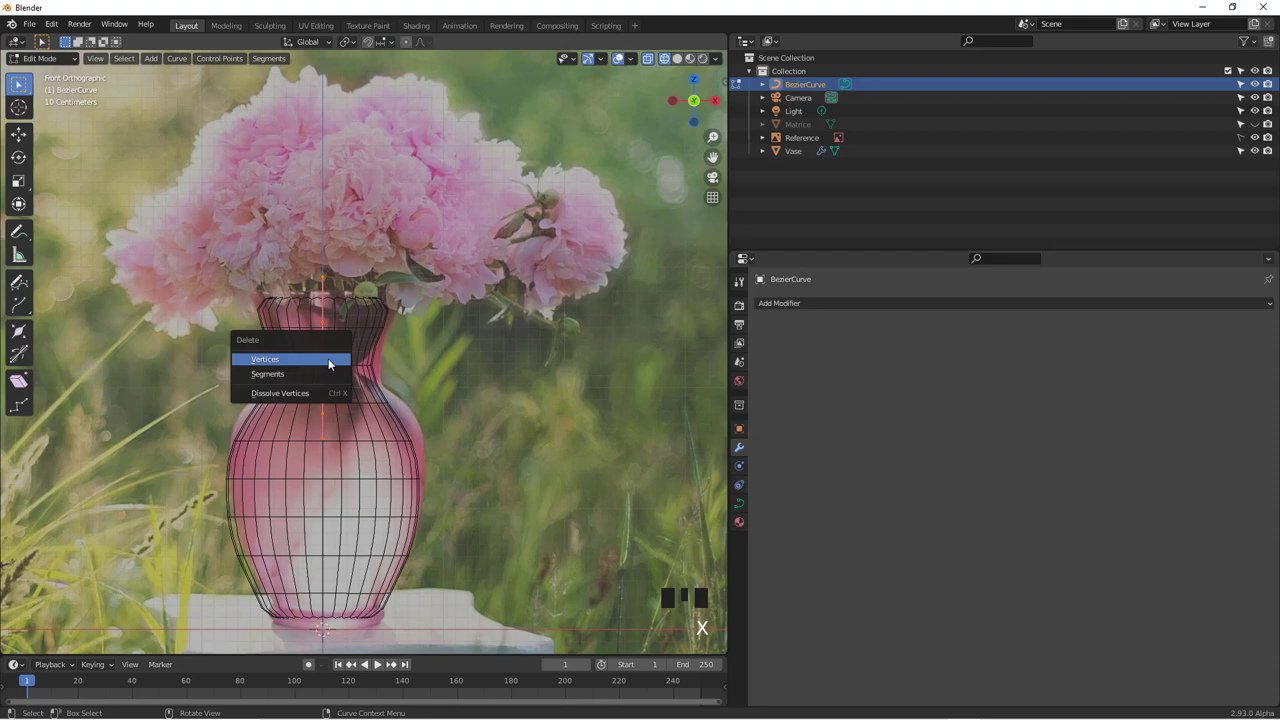
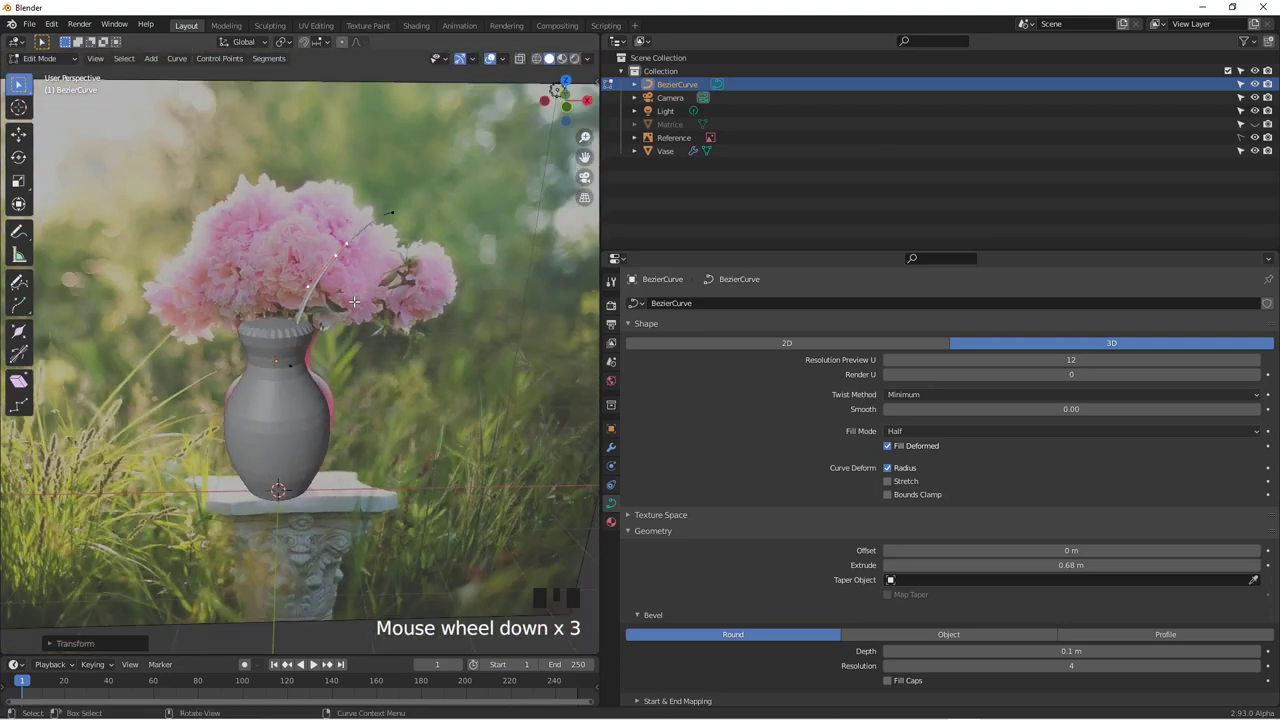
From top view, make linked copies of the leaf and rotate them around the vase centre.
{"action": "key", "text": "KP_7"}
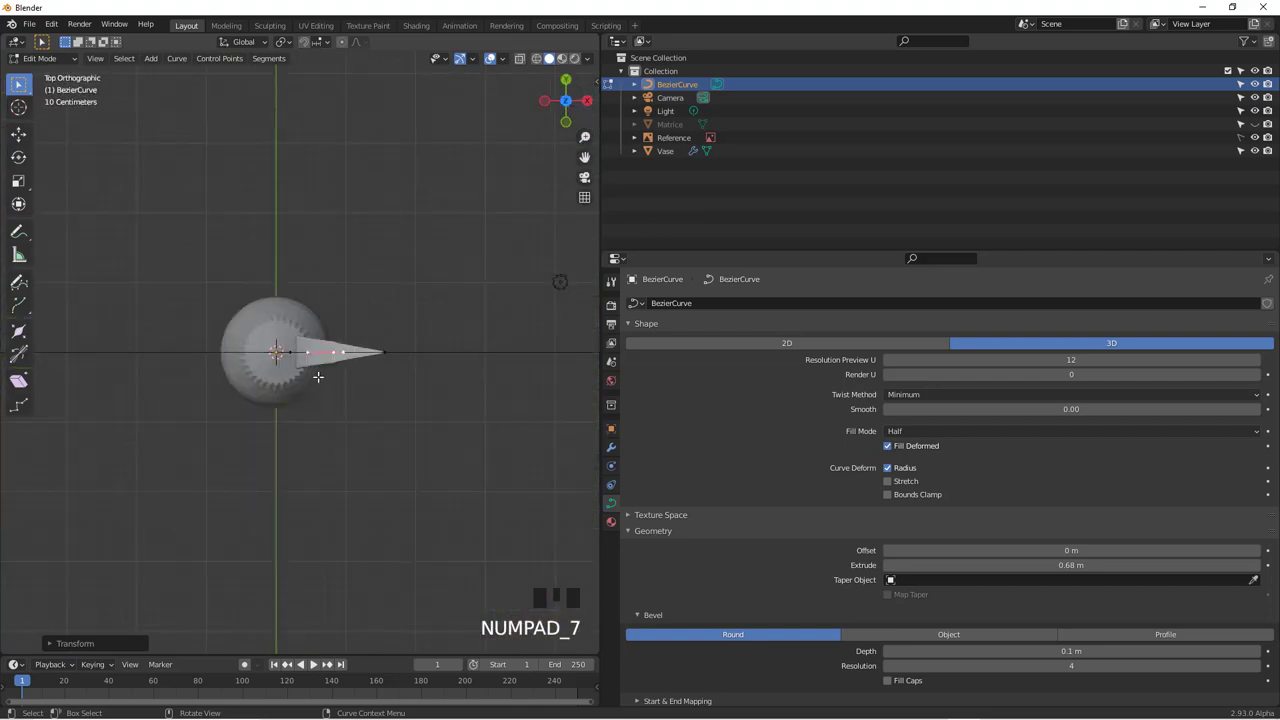
{"action": "key", "text": "Tab"}
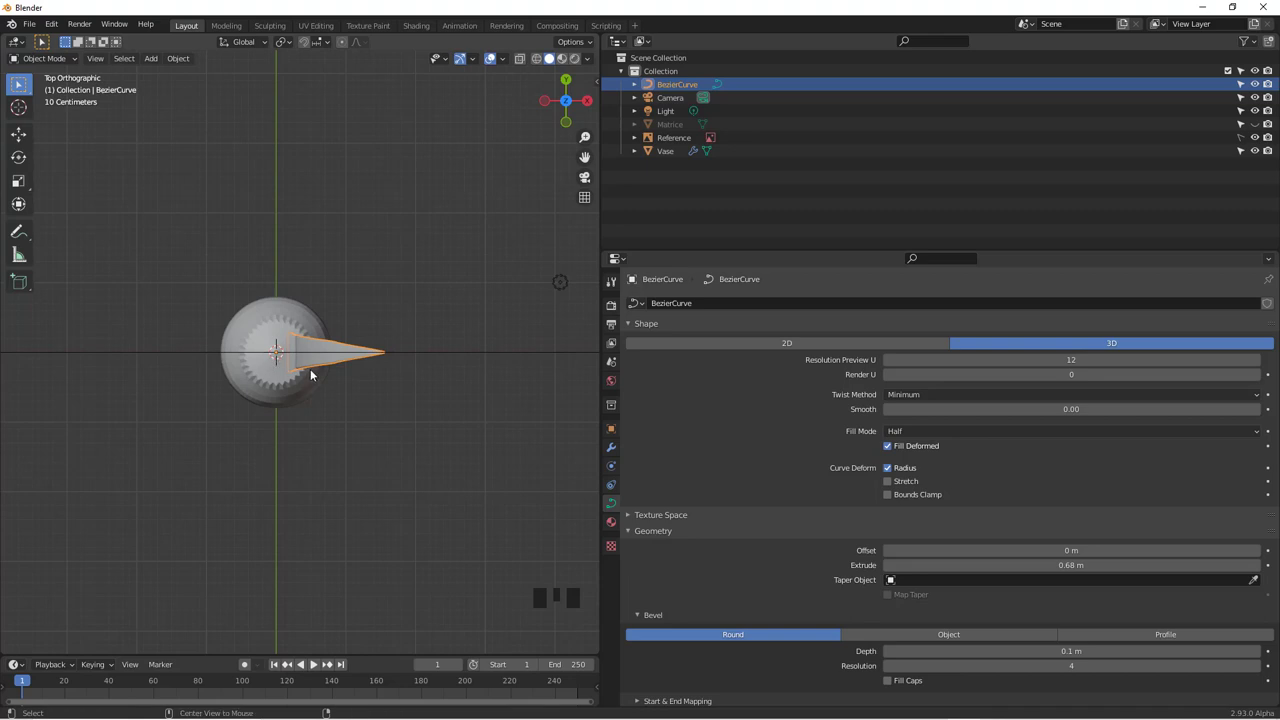
{"action": "key", "text": "alt+d"}
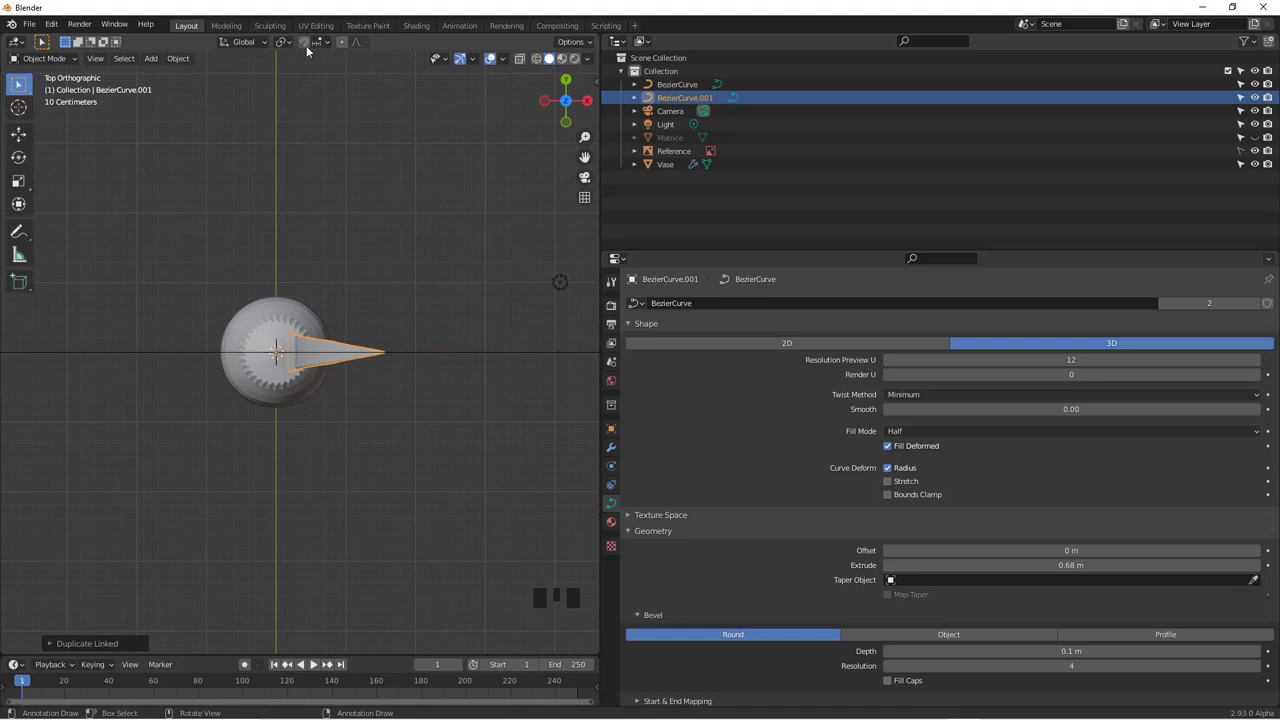
{"action": "left_click_drag", "start_coordinate": [292, 46], "coordinate": [408, 373]}
{"action": "key", "text": "alt+d"}
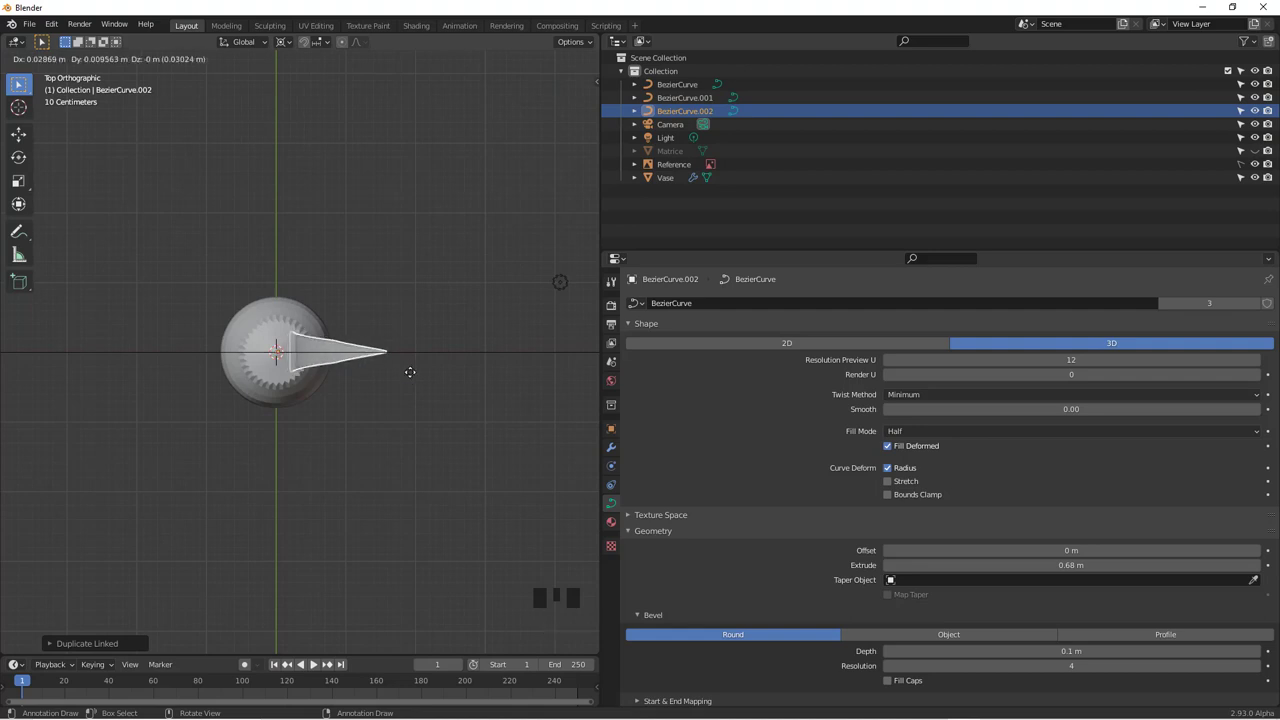
{"action": "key", "text": "alt+d"}
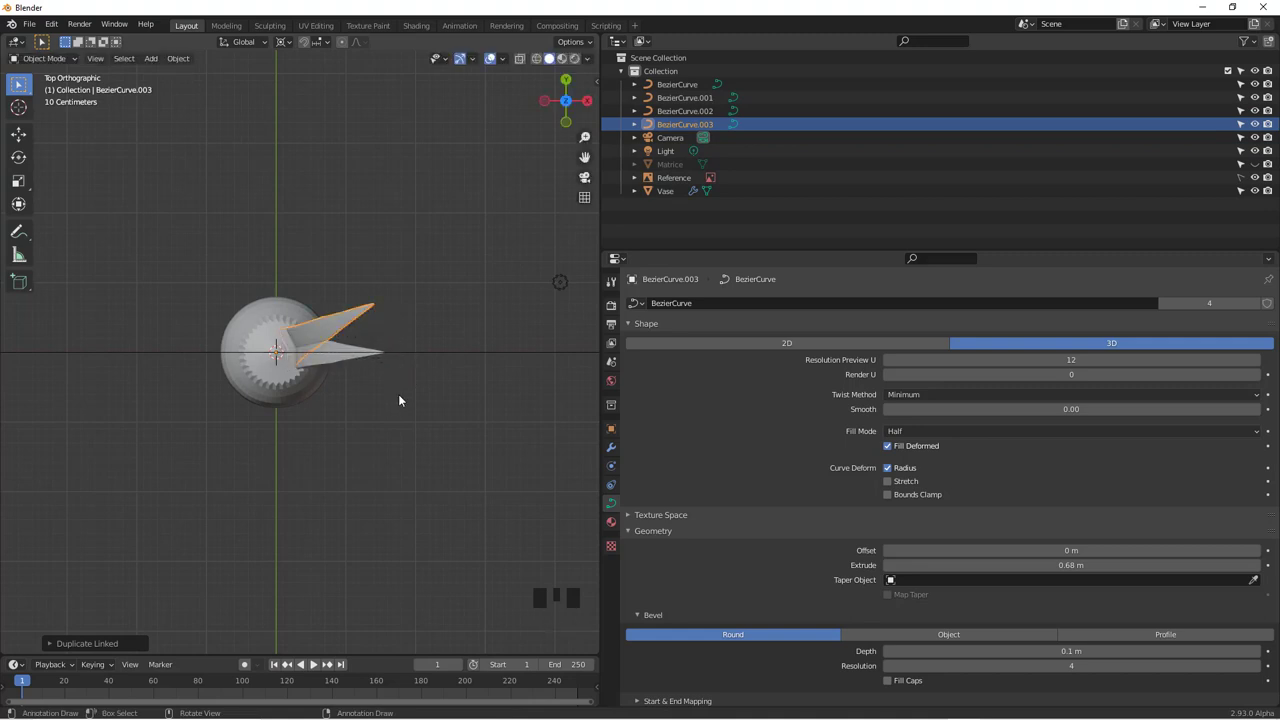
Repeat the duplicate-and-rotate until a dozen leaves fan around the vase.
{"action": "key", "text": "shift+r"}
{"action": "key", "text": "shift+r"}
{"action": "key", "text": "shift+r"}
{"action": "key", "text": "shift+r"}
{"action": "key", "text": "shift+r"}
{"action": "key", "text": "shift+r"}
{"action": "key", "text": "shift+r"}
{"action": "key", "text": "shift+r"}
{"action": "key", "text": "shift+r"}
{"action": "key", "text": "shift+r"}
Orbit in on the vase and switch to face selection in Edit Mode on its top.
{"action": "left_click_drag", "start_coordinate": [369, 438], "coordinate": [356, 366]}
{"action": "scroll", "scroll_direction": "up", "scroll_amount": 3}
{"action": "left_click_drag", "start_coordinate": [285, 449], "coordinate": [255, 437]}
{"action": "left_click_drag", "start_coordinate": [255, 437], "coordinate": [239, 394]}
{"action": "left_click_drag", "start_coordinate": [279, 453], "coordinate": [268, 373]}
{"action": "scroll", "scroll_direction": "up", "scroll_amount": 3}
{"action": "left_click_drag", "start_coordinate": [243, 313], "coordinate": [297, 382]}
{"action": "key", "text": "Tab"}
{"action": "left_click_drag", "start_coordinate": [315, 664], "coordinate": [318, 664]}
{"action": "key", "text": "3"}
{"action": "left_click_drag", "start_coordinate": [318, 664], "coordinate": [318, 664]}
Delete the vase's top vertices so the mouth is open, then return to Object Mode.
{"action": "key", "text": "x"}
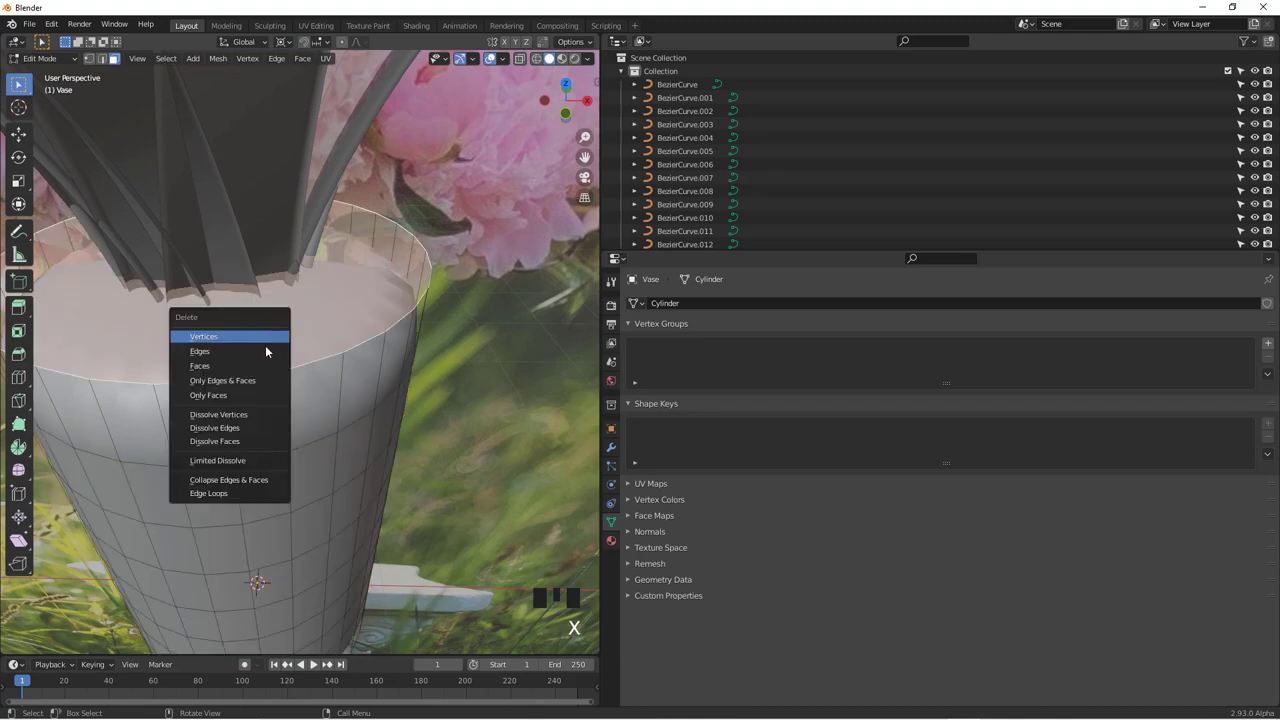
{"action": "scroll", "scroll_direction": "down", "scroll_amount": 3}
{"action": "key", "text": "Tab"}
{"action": "left_click_drag", "start_coordinate": [318, 664], "coordinate": [315, 664]}
{"action": "key", "text": "Tab"}
{"action": "key", "text": "Tab"}
Orbit and zoom around the open vase to check the leaves showing inside.
{"action": "middle_click", "coordinate": [315, 664]}
{"action": "scroll", "scroll_direction": "up", "scroll_amount": 3}
{"action": "scroll", "scroll_direction": "down", "scroll_amount": 3}
{"action": "middle_click", "coordinate": [315, 664]}
{"action": "scroll", "scroll_direction": "up", "scroll_amount": 3}
{"action": "left_click_drag", "start_coordinate": [315, 664], "coordinate": [315, 664]}
{"action": "scroll", "scroll_direction": "up", "scroll_amount": 3}
{"action": "left_click", "coordinate": [315, 664]}
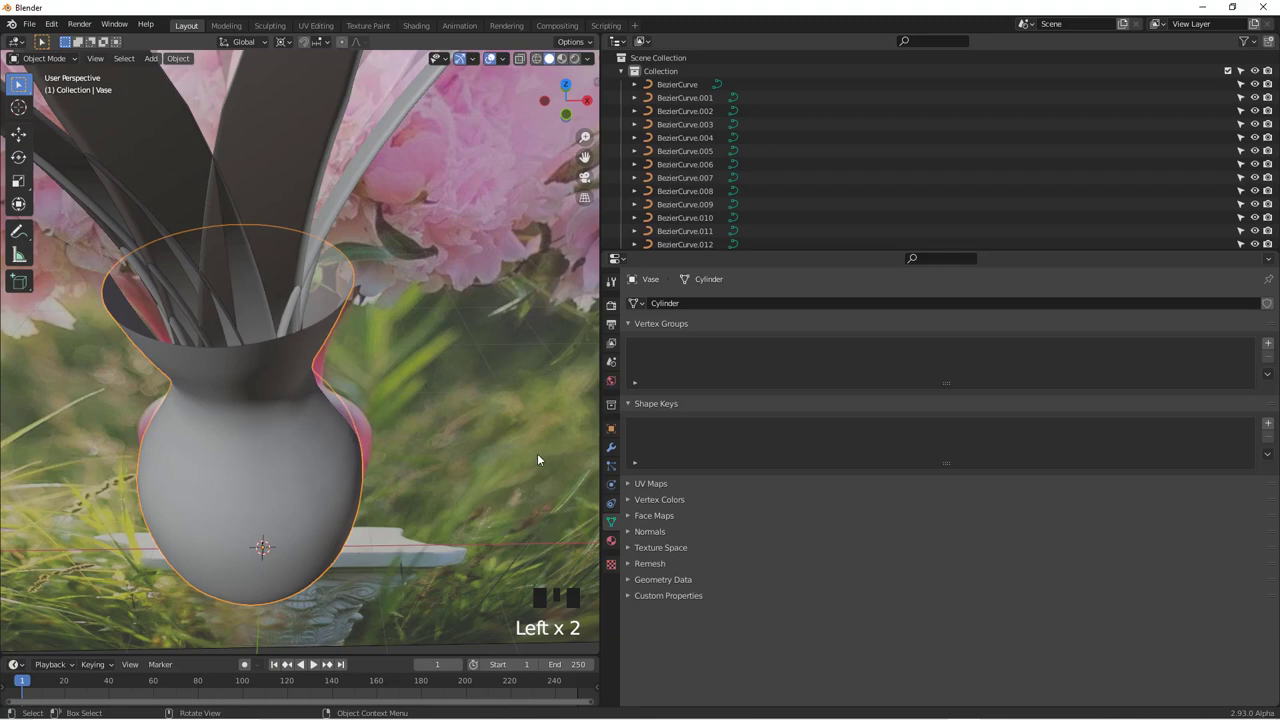
Add a Solidify modifier to the Vase with Thickness 0.05 m.
{"action": "left_click_drag", "start_coordinate": [315, 664], "coordinate": [315, 664]}
{"action": "scroll", "scroll_direction": "down", "scroll_amount": 3}
{"action": "left_click_drag", "start_coordinate": [315, 664], "coordinate": [315, 664]}
{"action": "left_click_drag", "start_coordinate": [315, 664], "coordinate": [315, 664]}
{"action": "scroll", "scroll_direction": "down", "scroll_amount": 3}
{"action": "middle_click", "coordinate": [315, 664]}
{"action": "left_click", "coordinate": [315, 664]}
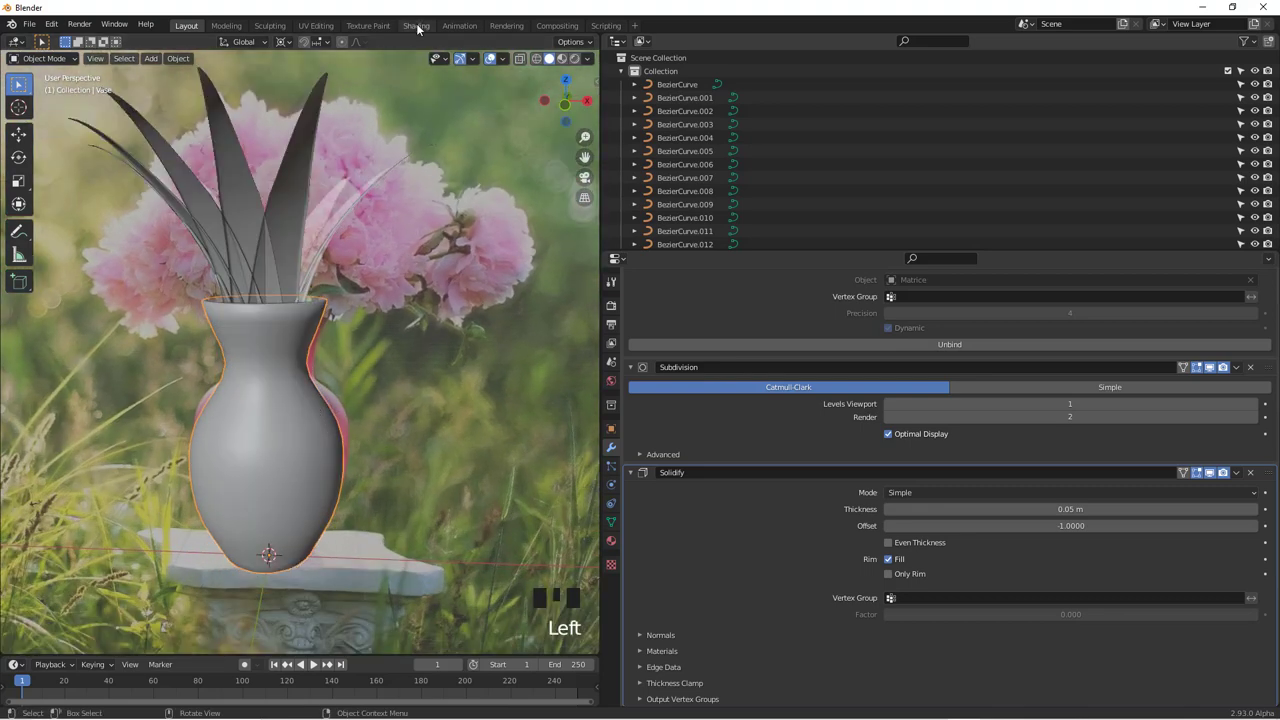
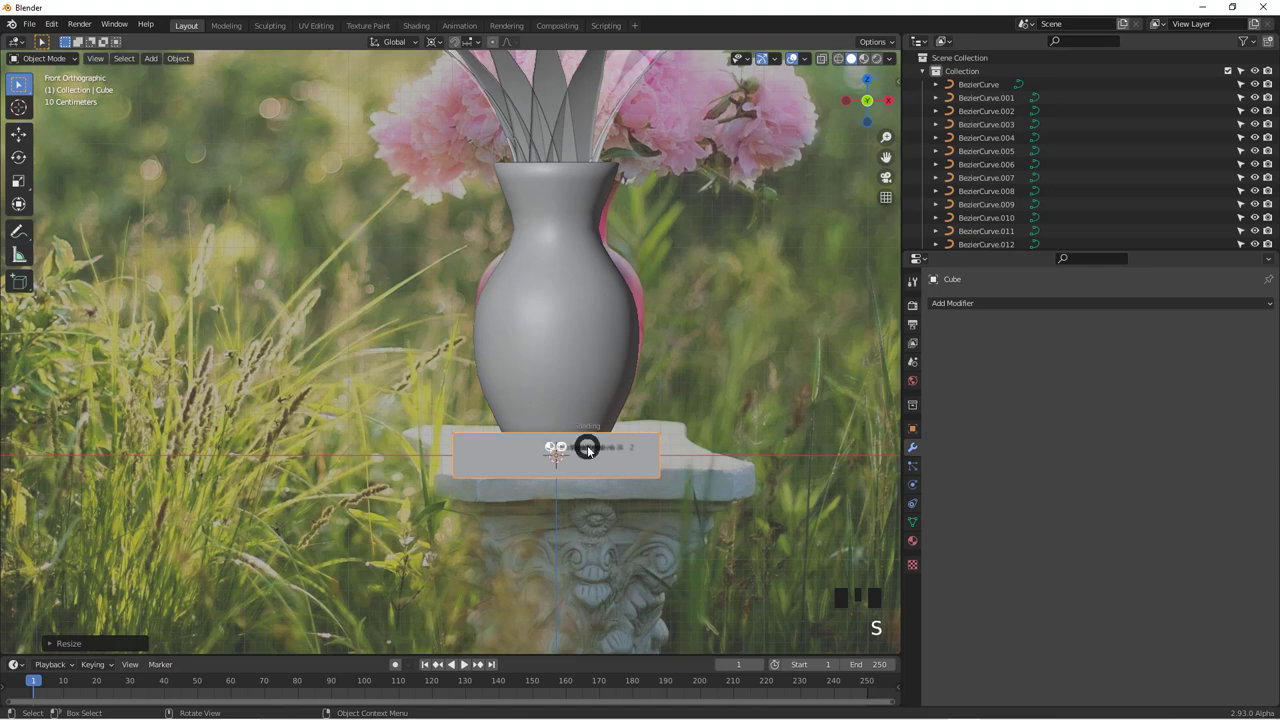
In wireframe, move and scale the cube into a thin wide slab under the vase's base.
{"action": "key", "text": "z"}
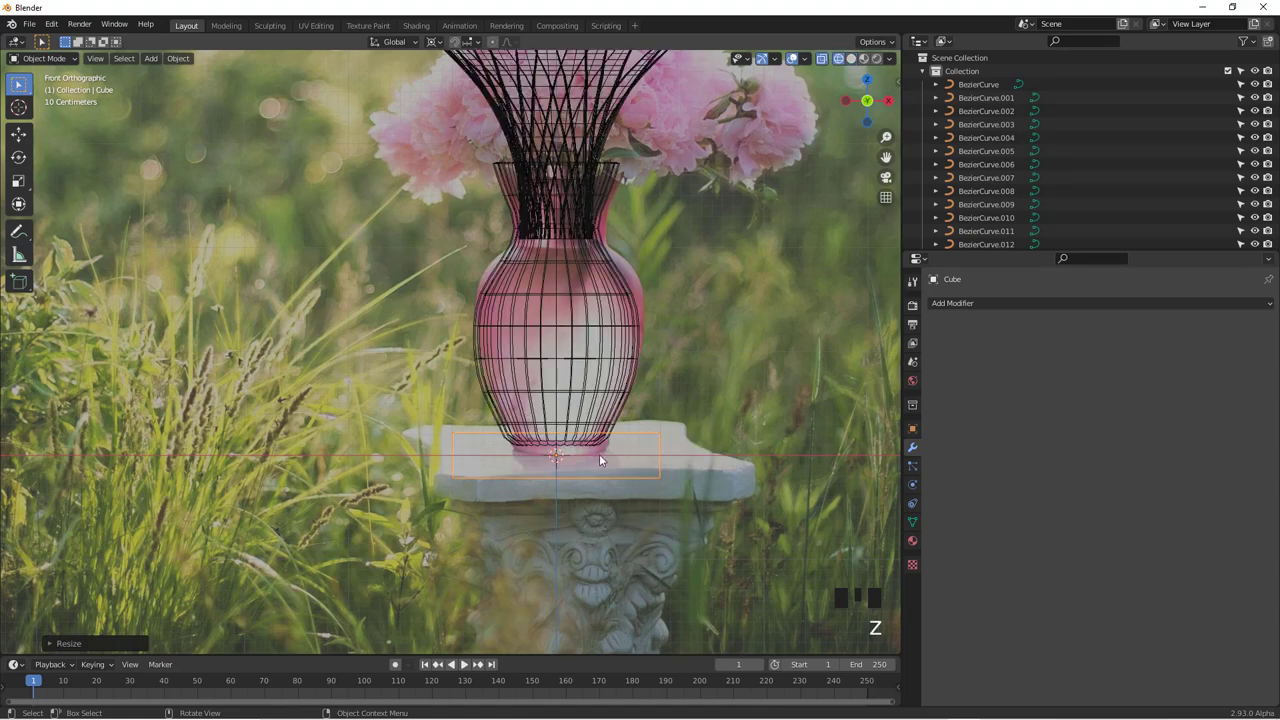
{"action": "key", "text": "g"}
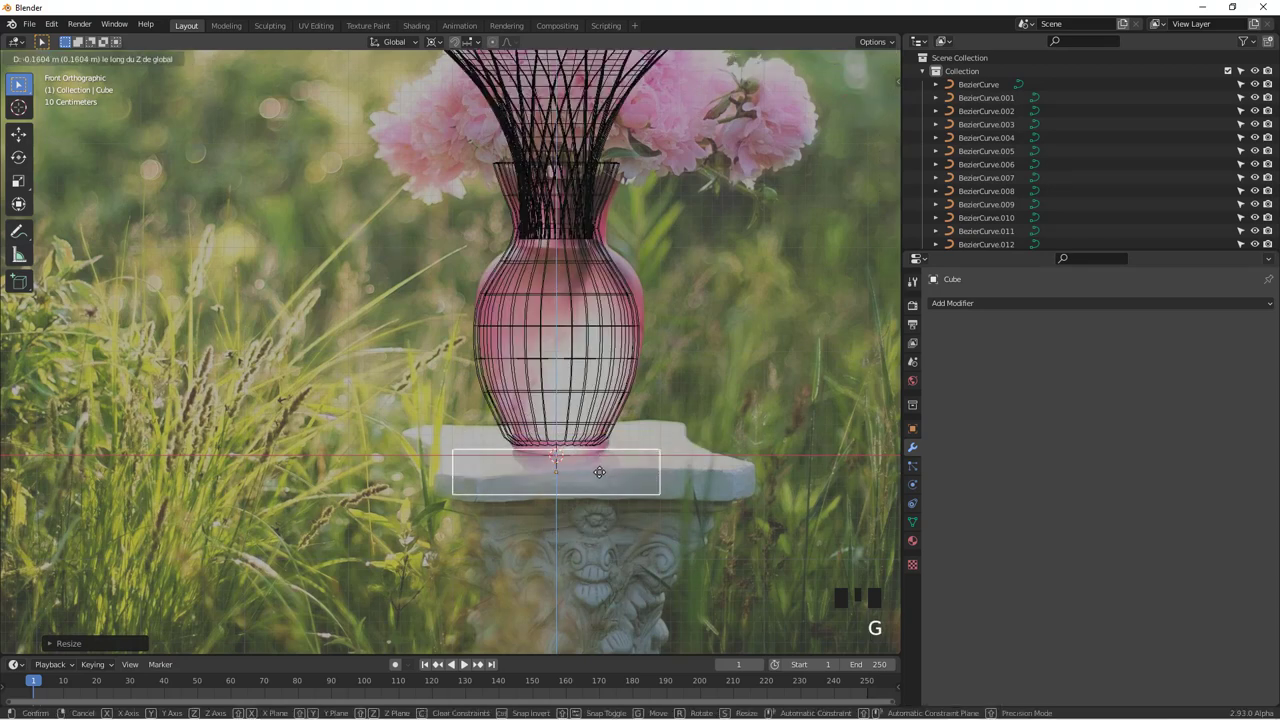
{"action": "key", "text": "s"}
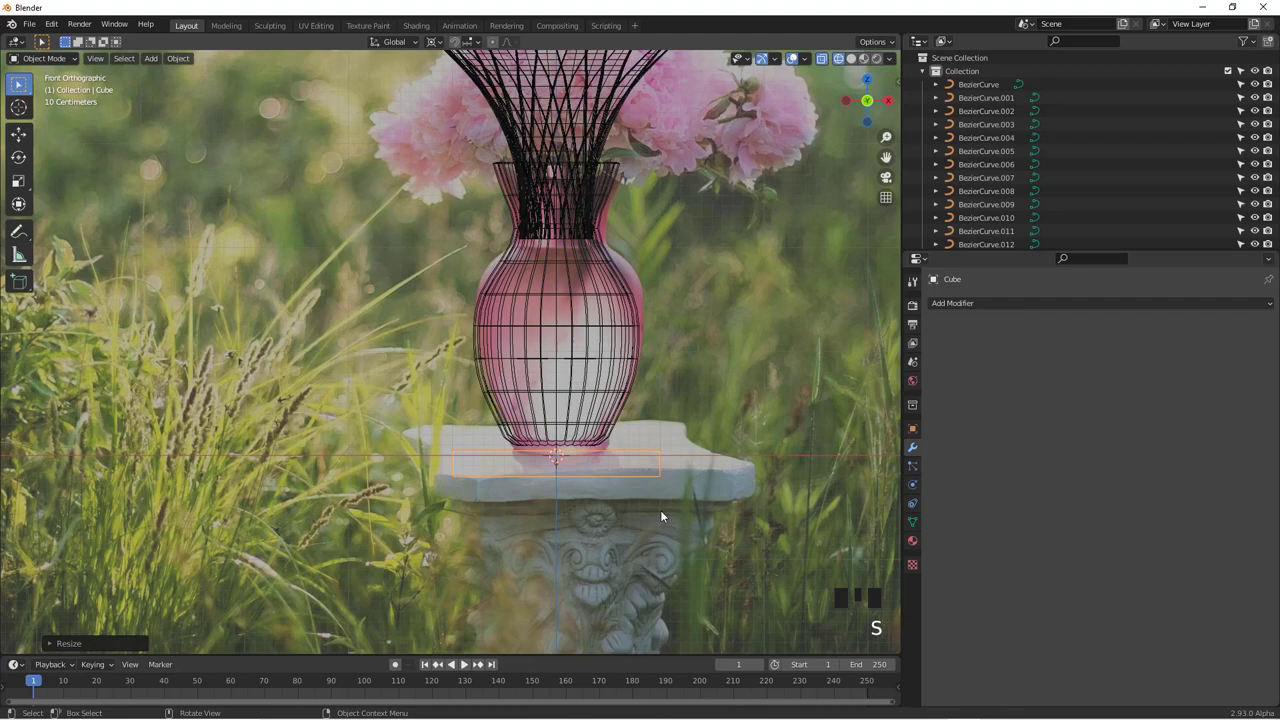
{"action": "key", "text": "s"}
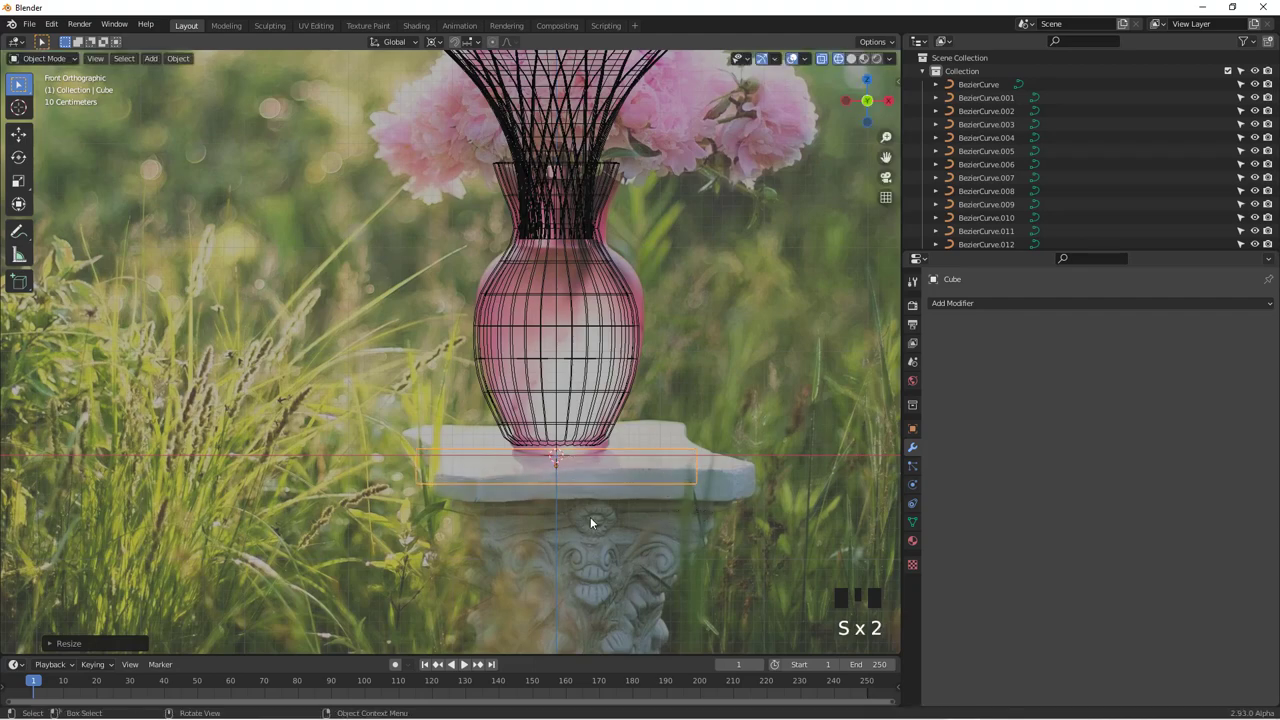
{"action": "left_click_drag", "start_coordinate": [562, 547], "coordinate": [675, 490]}
From front view, extrude the slab's bottom face downward into a narrower pedestal column.
{"action": "key", "text": "z"}
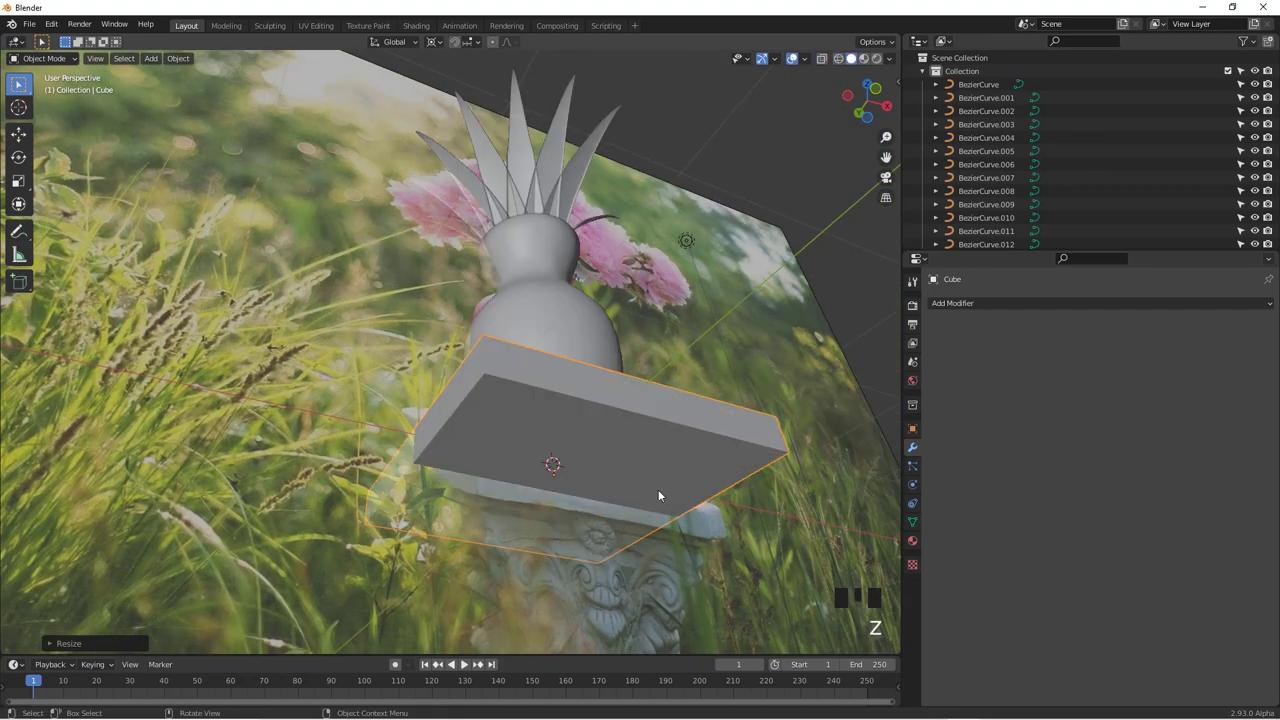
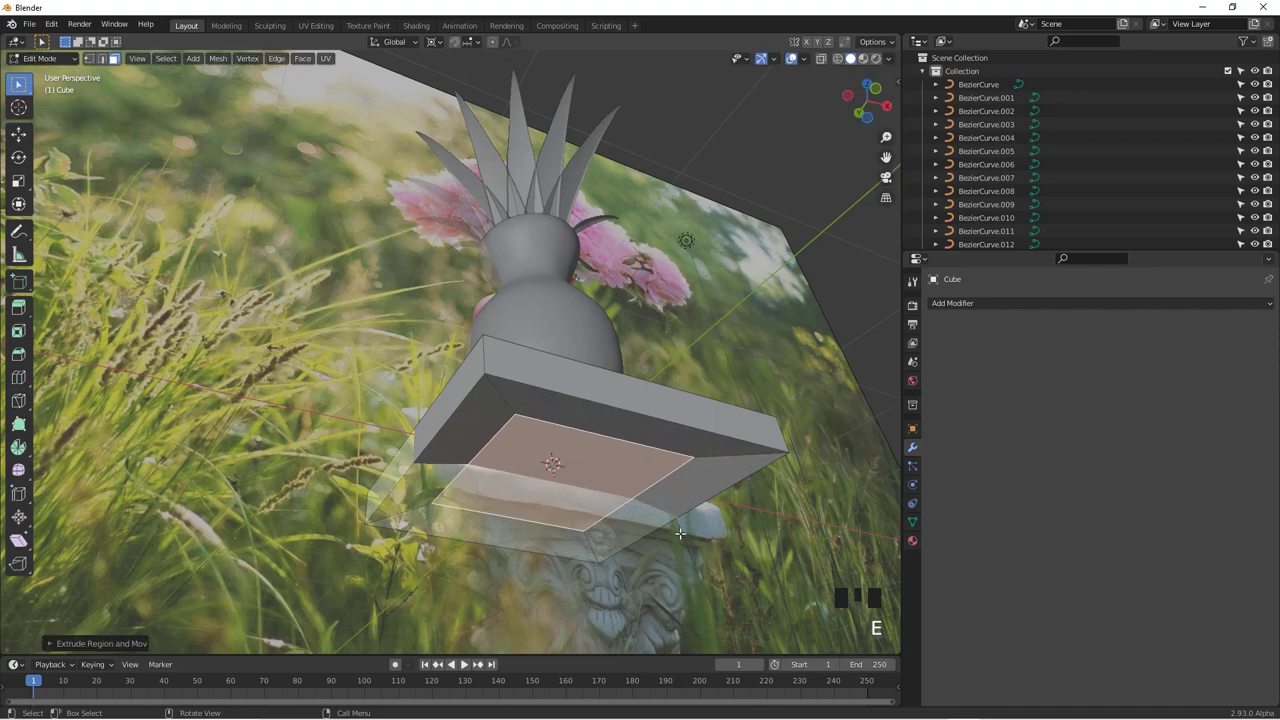
{"action": "key", "text": "KP_1"}
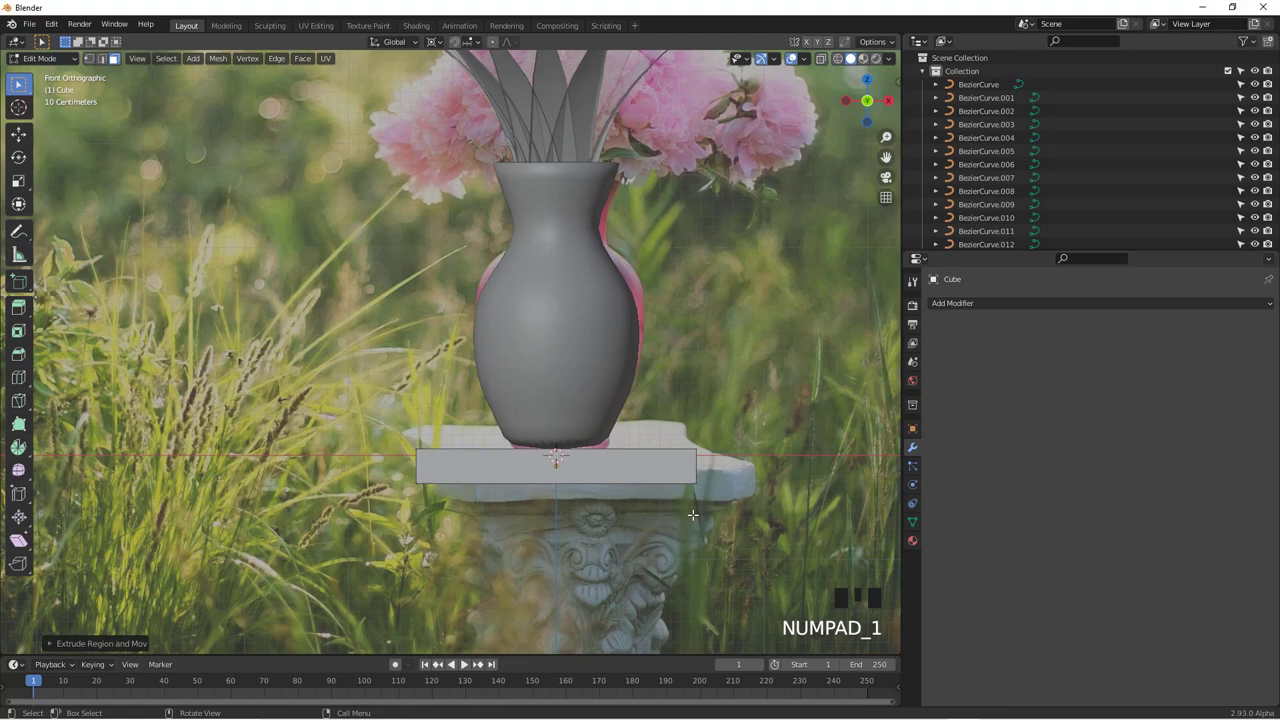
{"action": "key", "text": "z"}
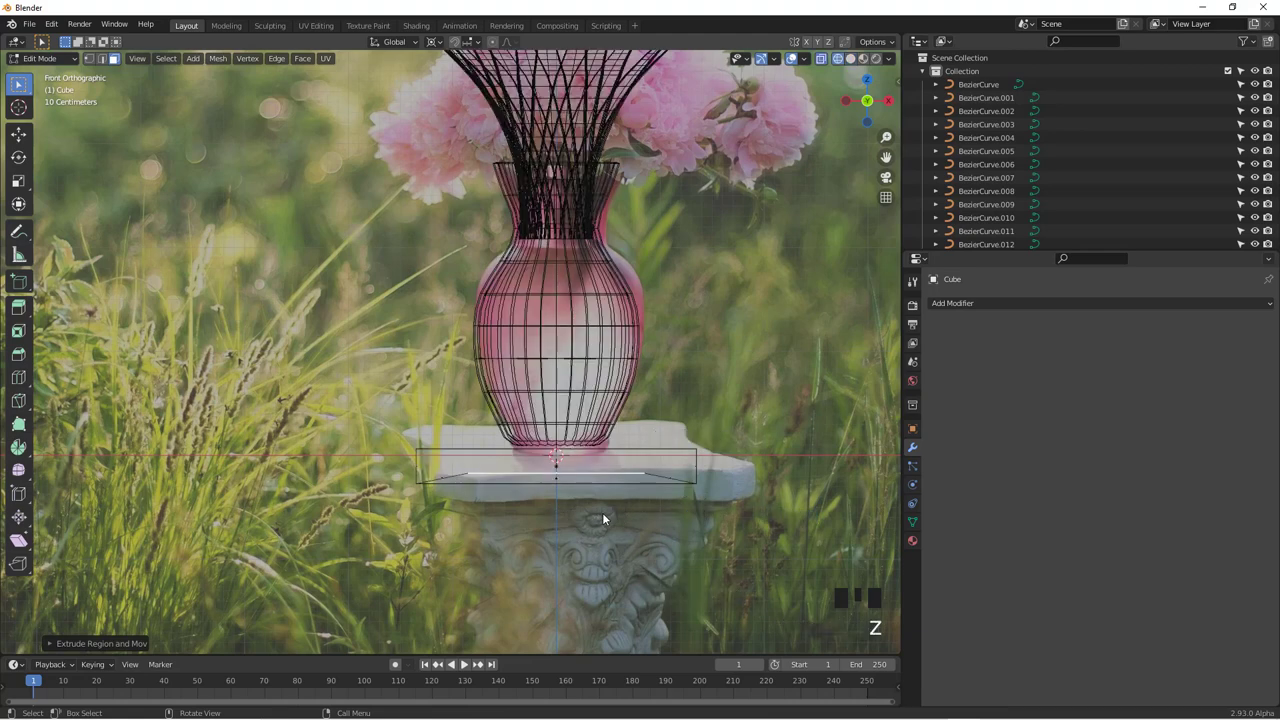
{"action": "key", "text": "e"}
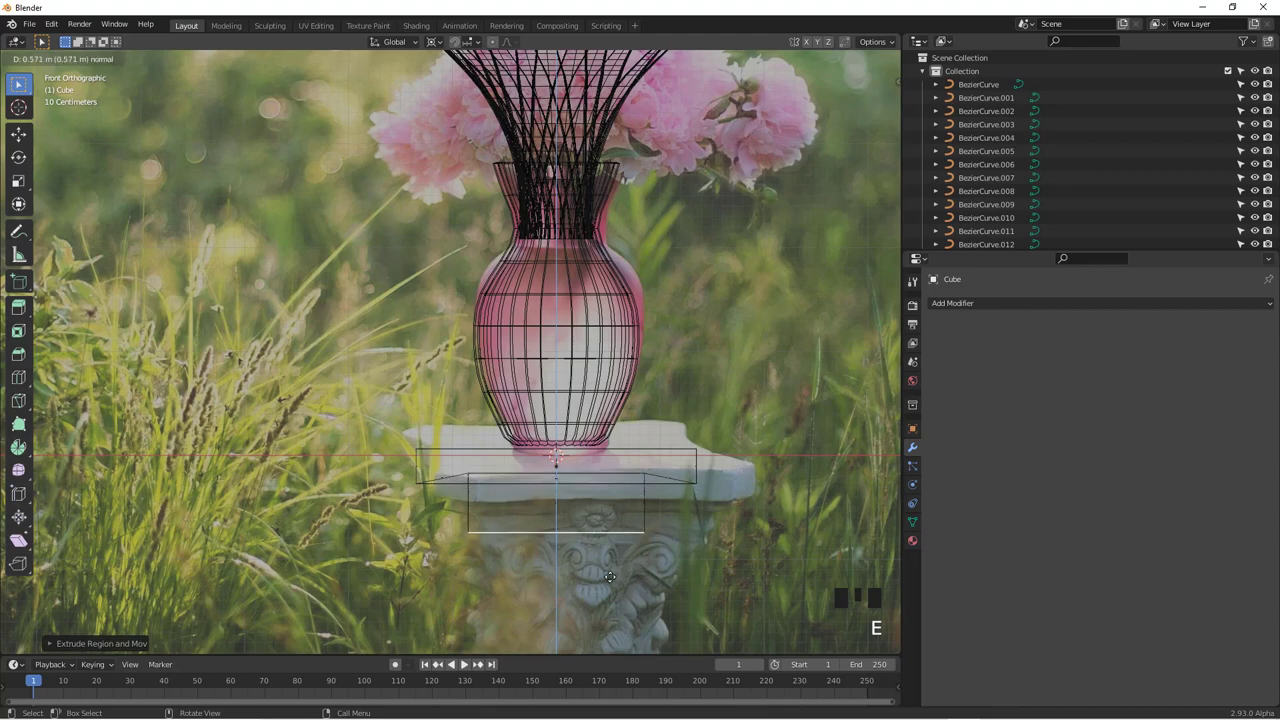
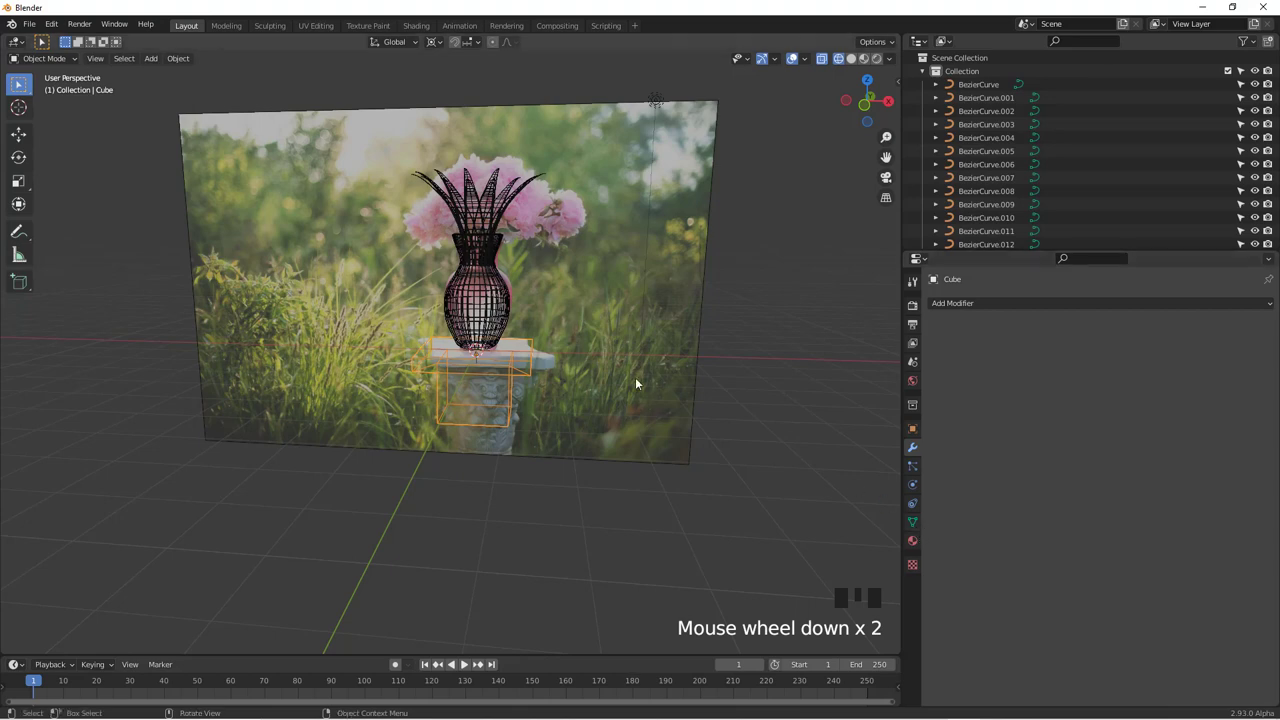
Switch to camera view, select the camera and show the scene in solid shading.
{"action": "key", "text": "KP_0"}
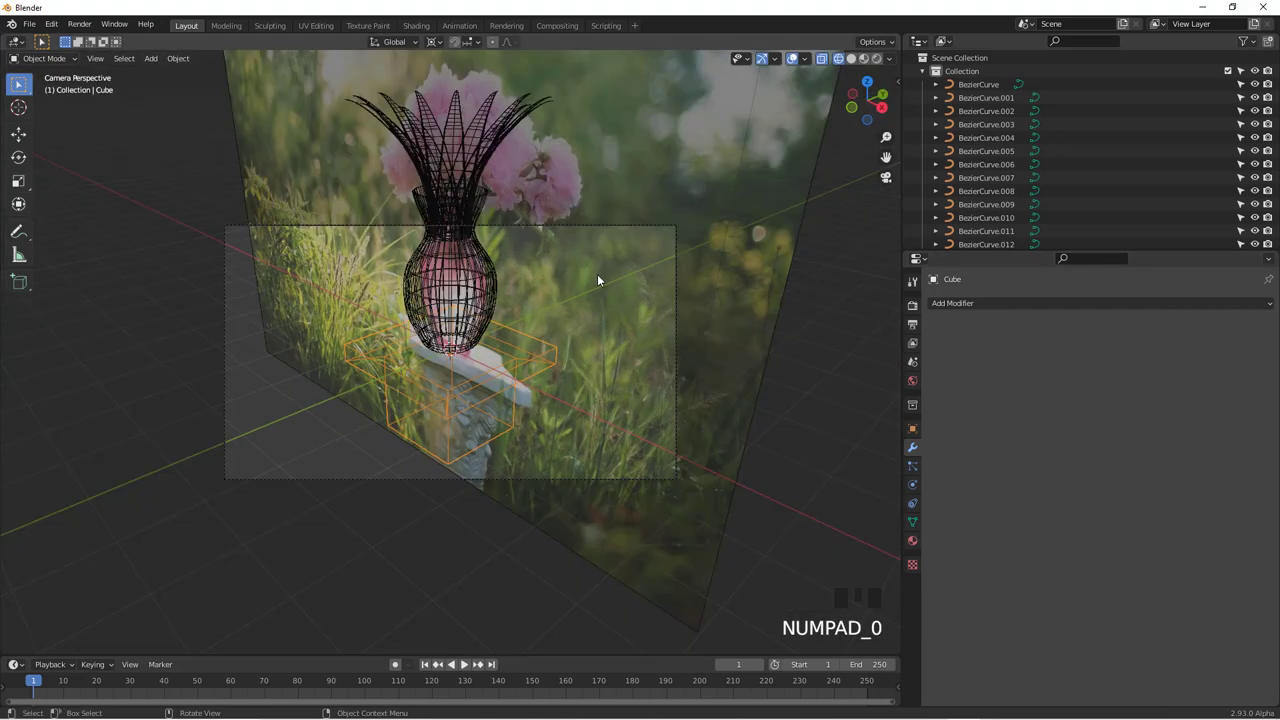
{"action": "left_click", "coordinate": [598, 230]}
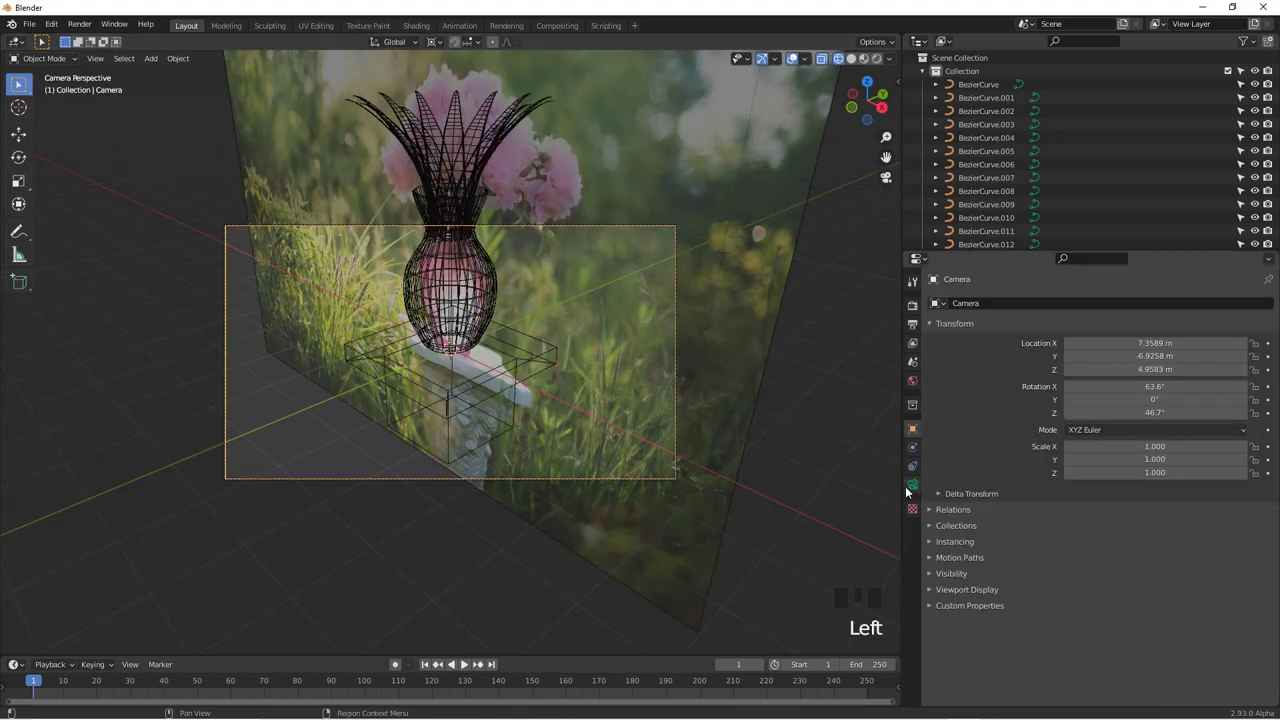
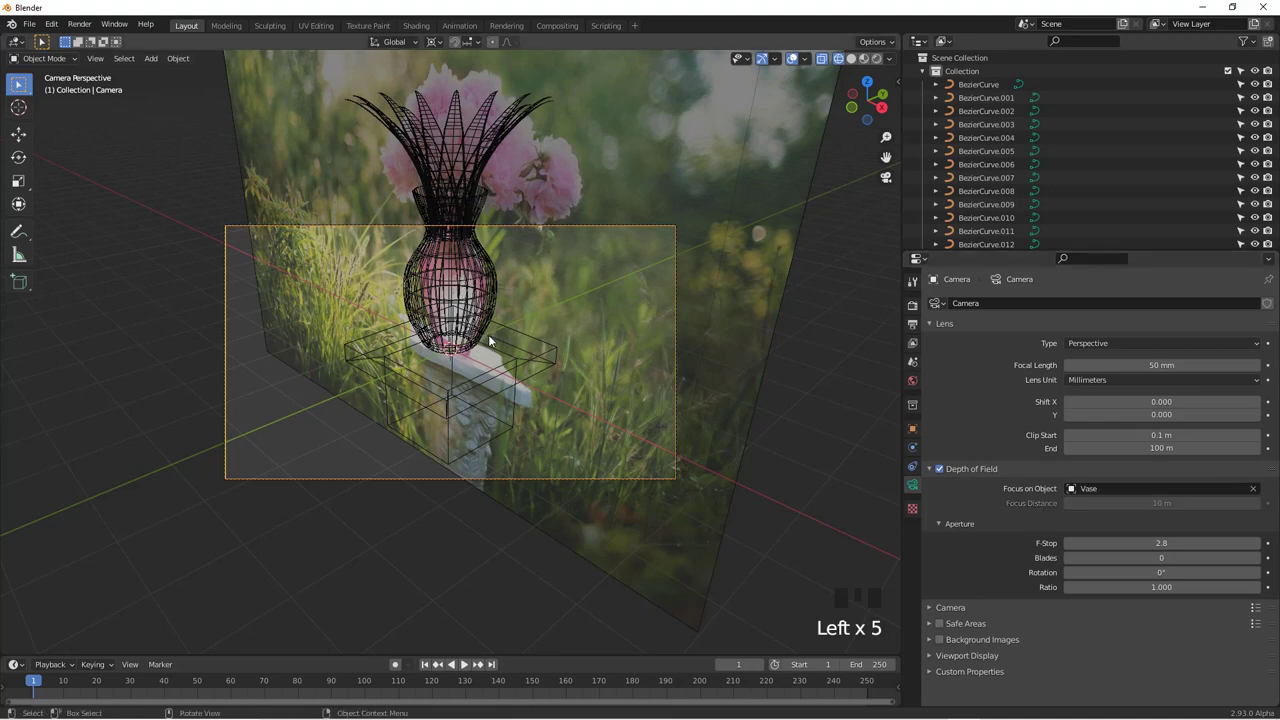
{"action": "key", "text": "z"}
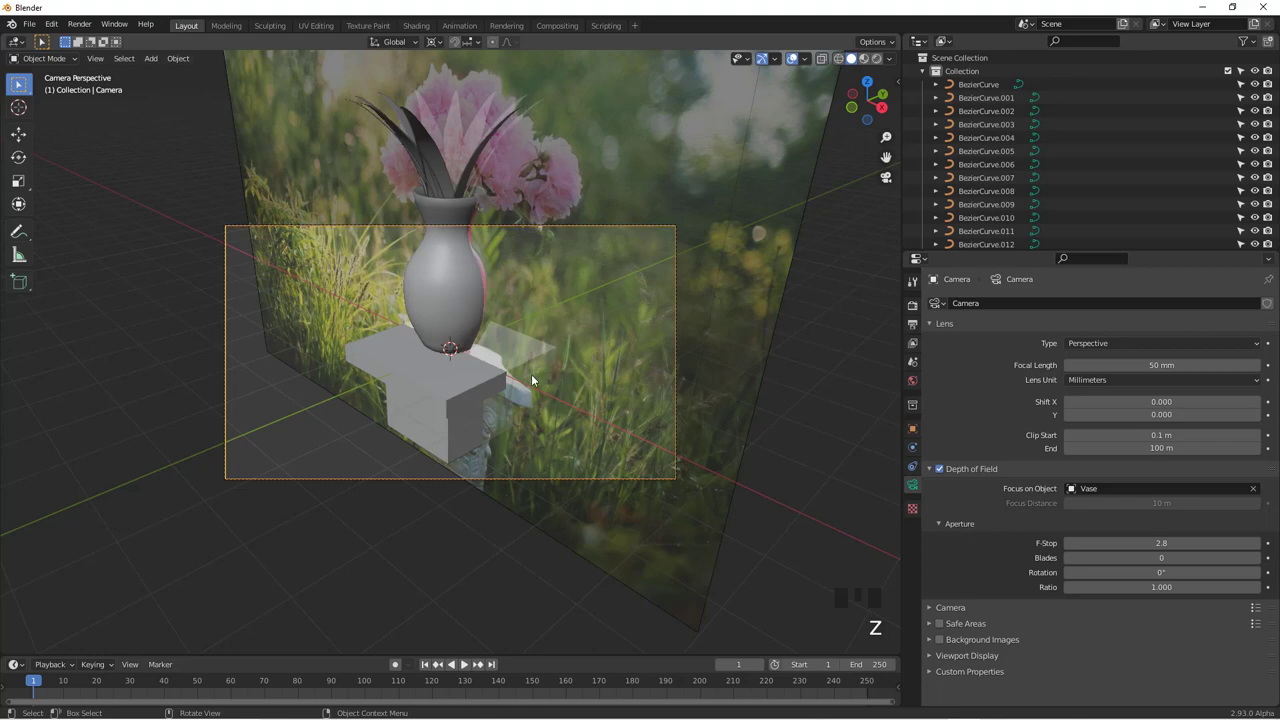
Leave camera view, orbit in close and select the pedestal cube.
{"action": "key", "text": "KP_0"}
{"action": "left_click_drag", "start_coordinate": [498, 379], "coordinate": [491, 413]}
{"action": "scroll", "scroll_direction": "up", "scroll_amount": 3}
{"action": "left_click", "coordinate": [491, 405]}
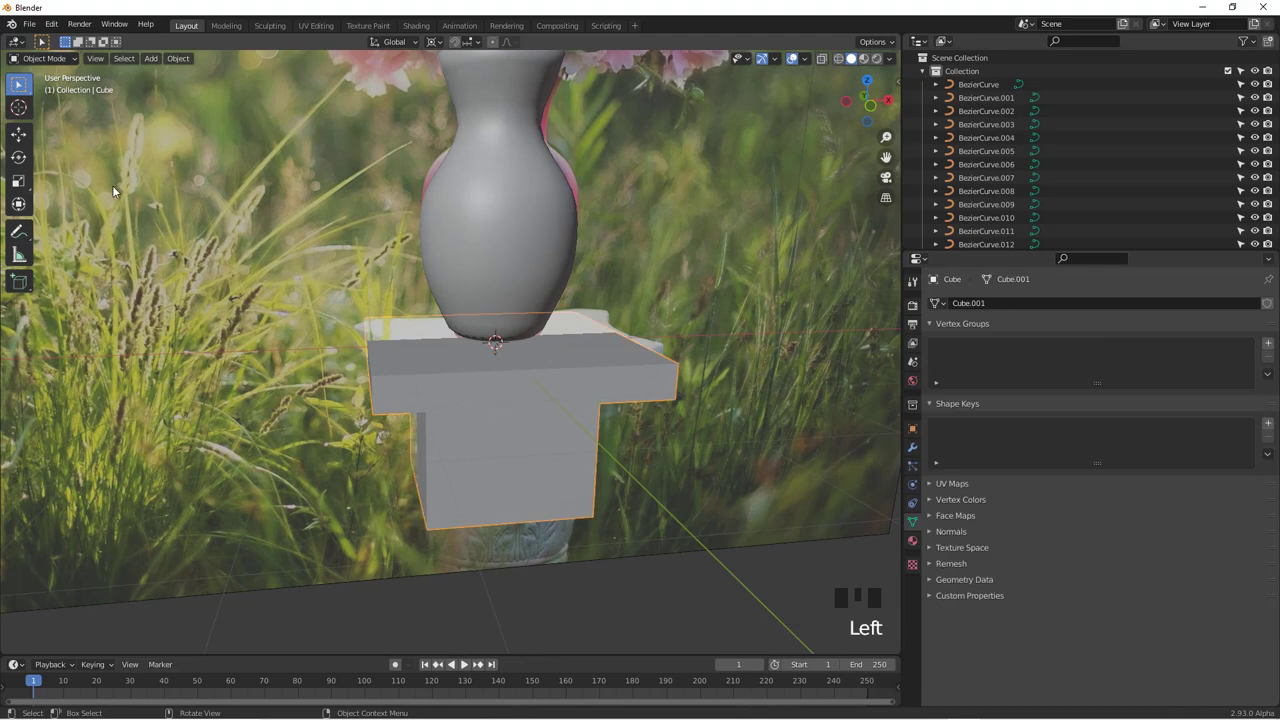